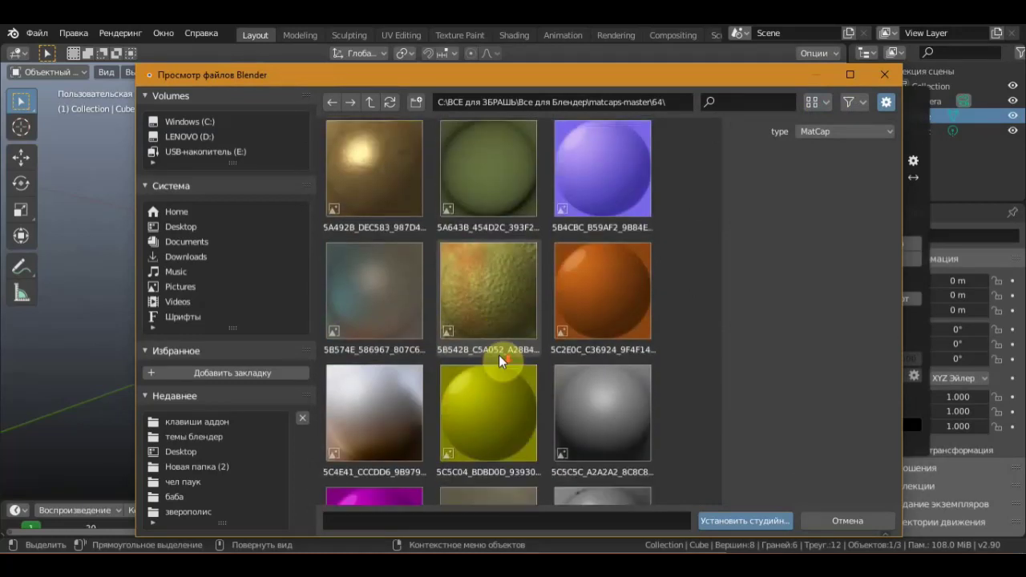
Zoom the viewport while extruding sections of the cube in Edit Mode.
scroll("down", 3)
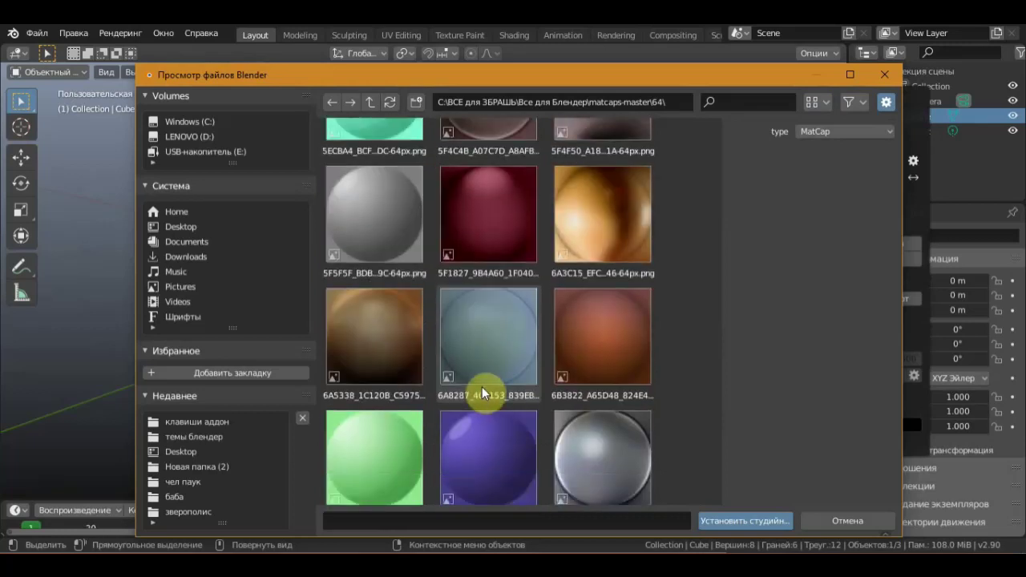
scroll("down", 3)
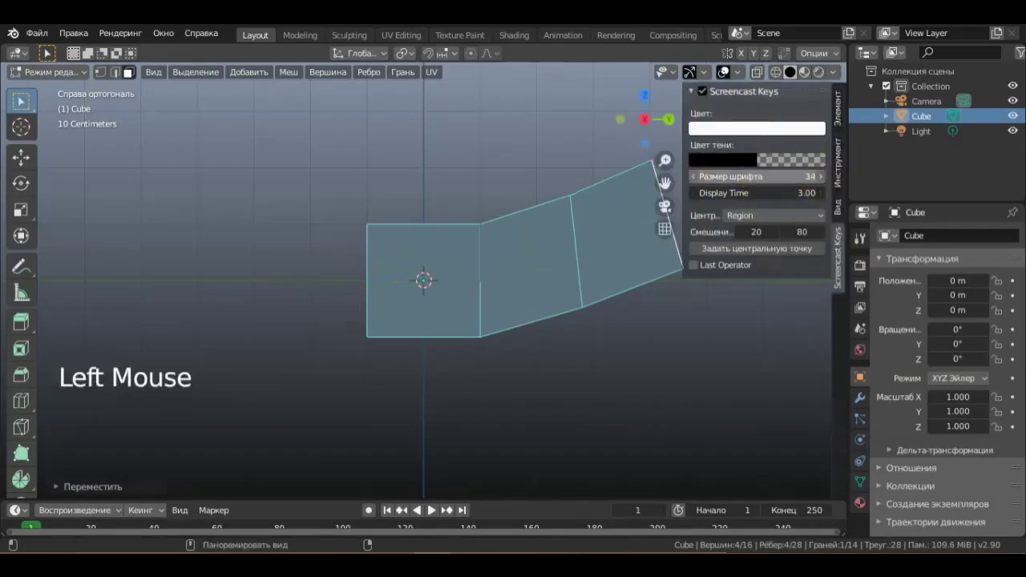
Hide the side panel, switch to face select and extrude a selected face outward.
key("n")
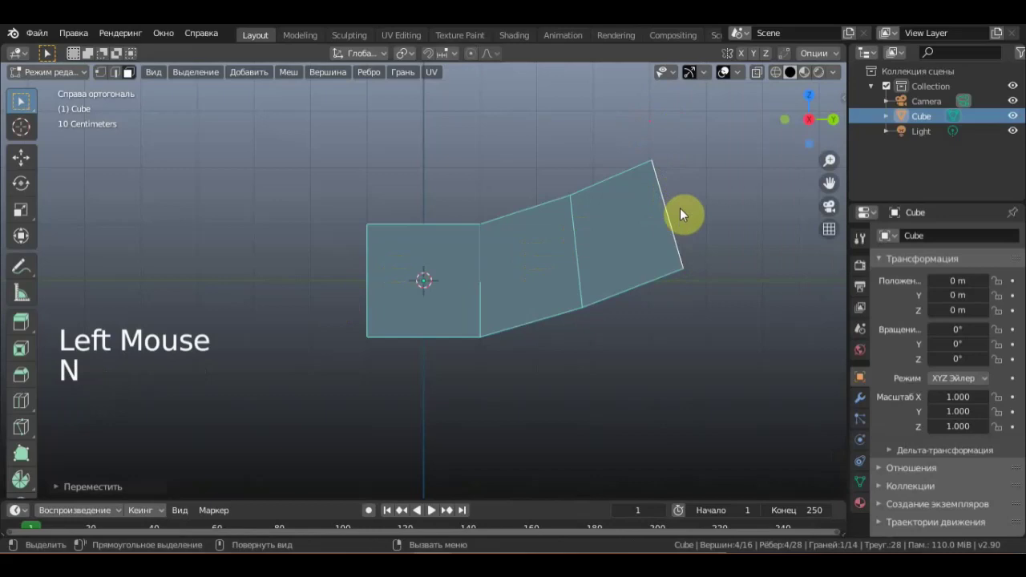
scroll("down", 3)
middle_click(576, 279)
scroll("down", 3)
left_click(405, 288)
middle_click(407, 301)
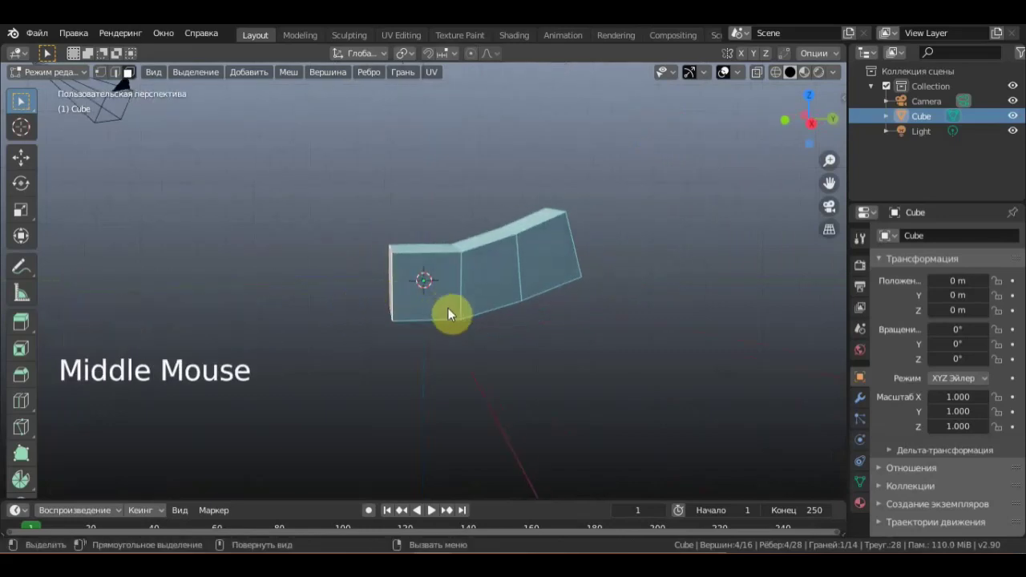
key("e")
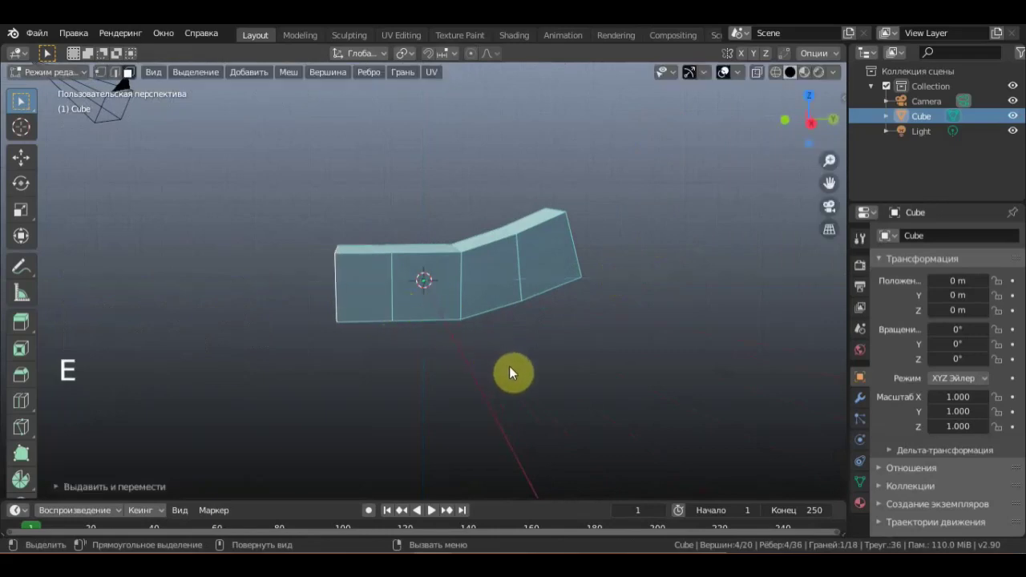
key("r")
key("g")
Extrude another face and rotate it, then try an inset and undo it.
middle_click(583, 323)
left_click(573, 282)
key("e")
middle_click(664, 265)
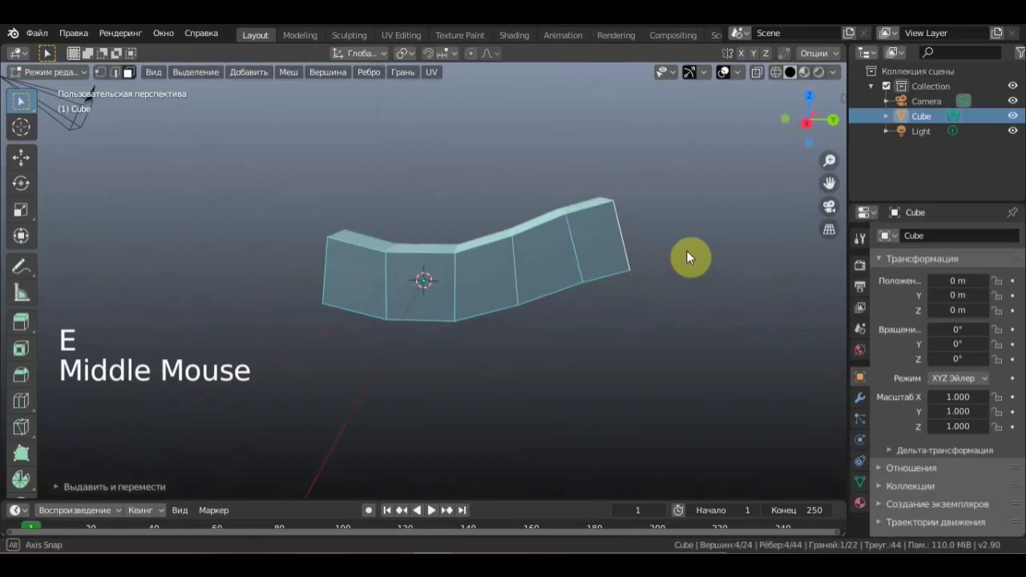
key("r")
key("g")
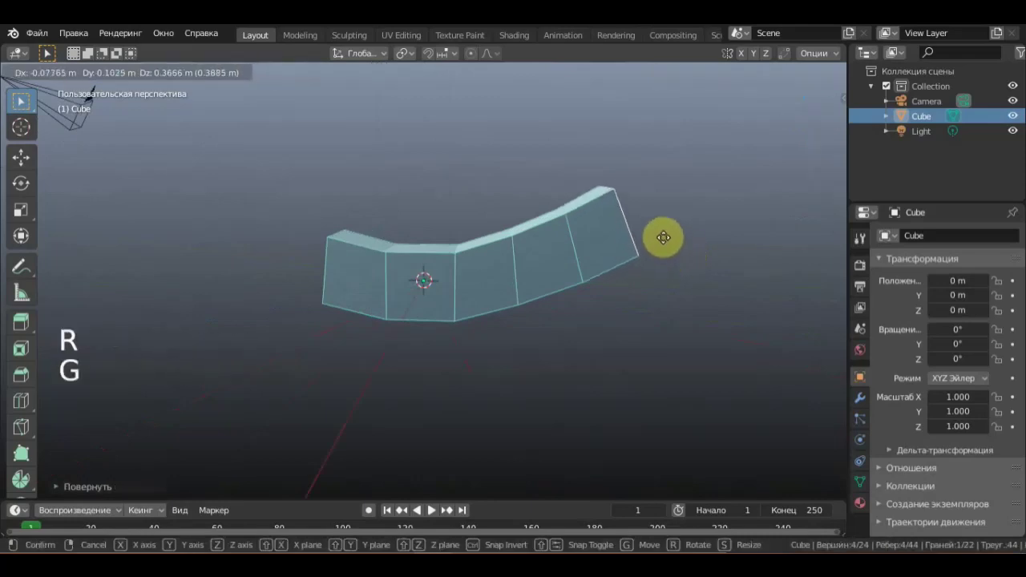
middle_click(659, 245)
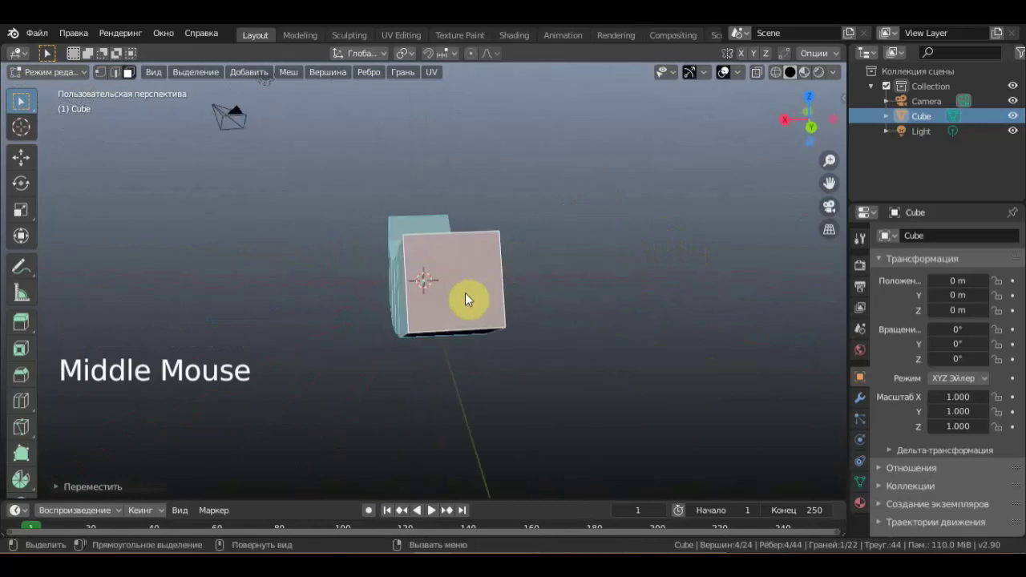
key("i")
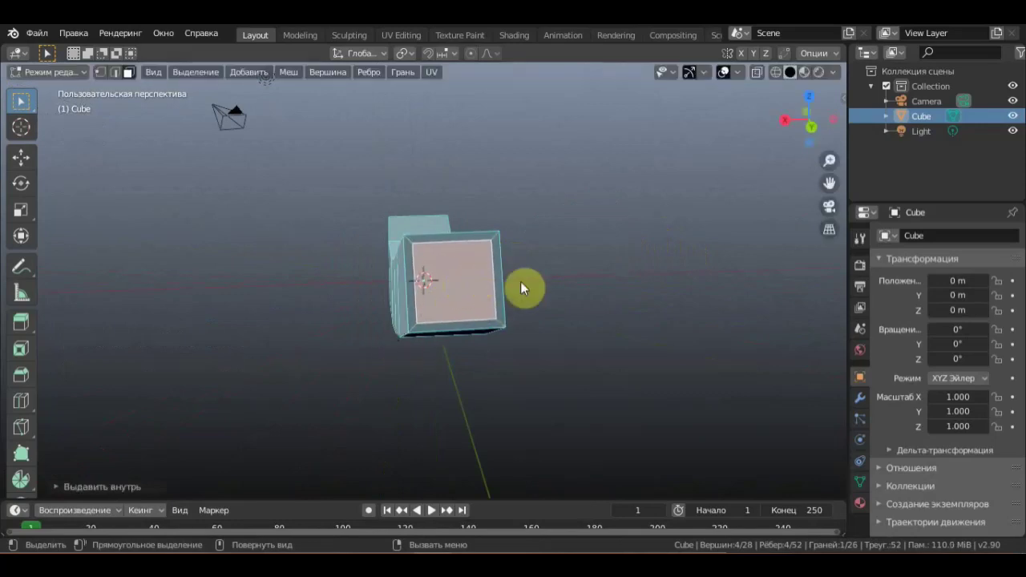
key("ctrl+z")
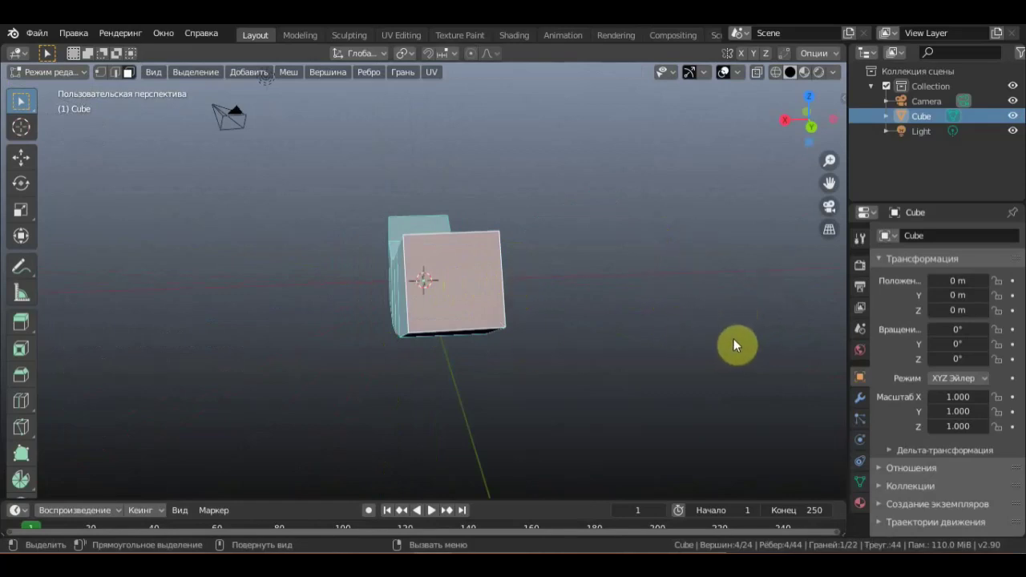
Inset the end face and extrude the inset face along its normal.
key("i")
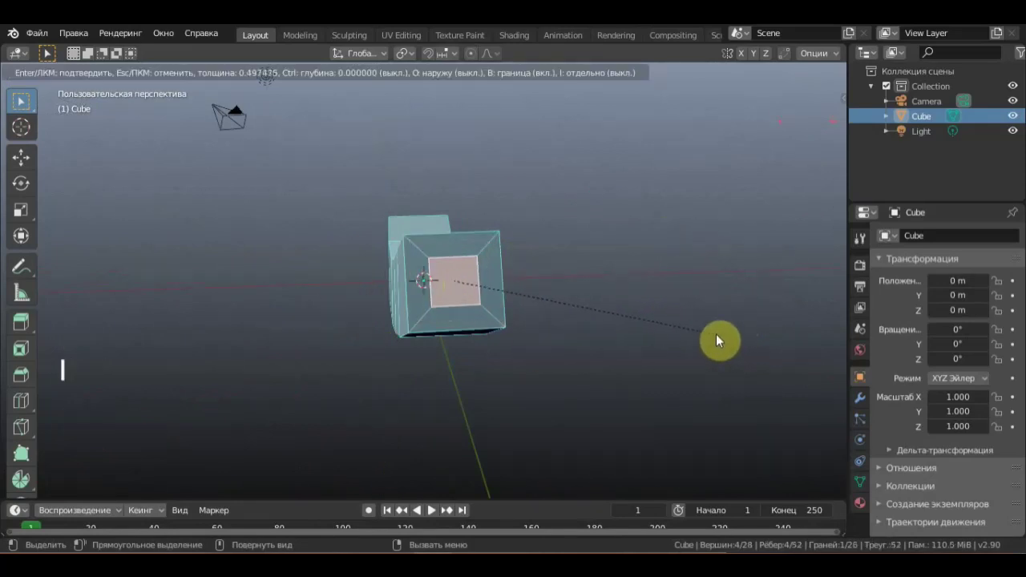
key("g")
middle_click(739, 317)
scroll("down", 3)
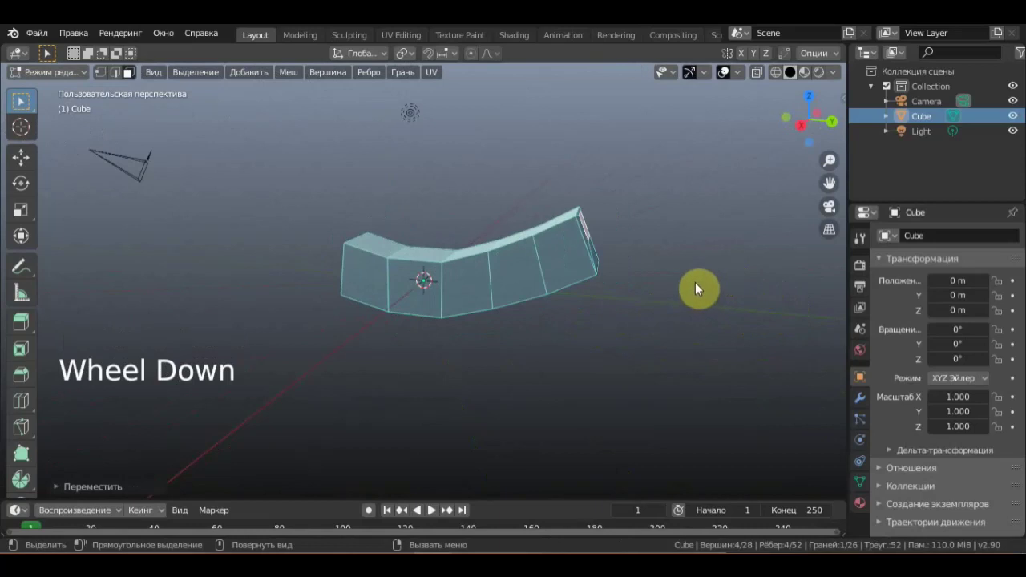
key("e")
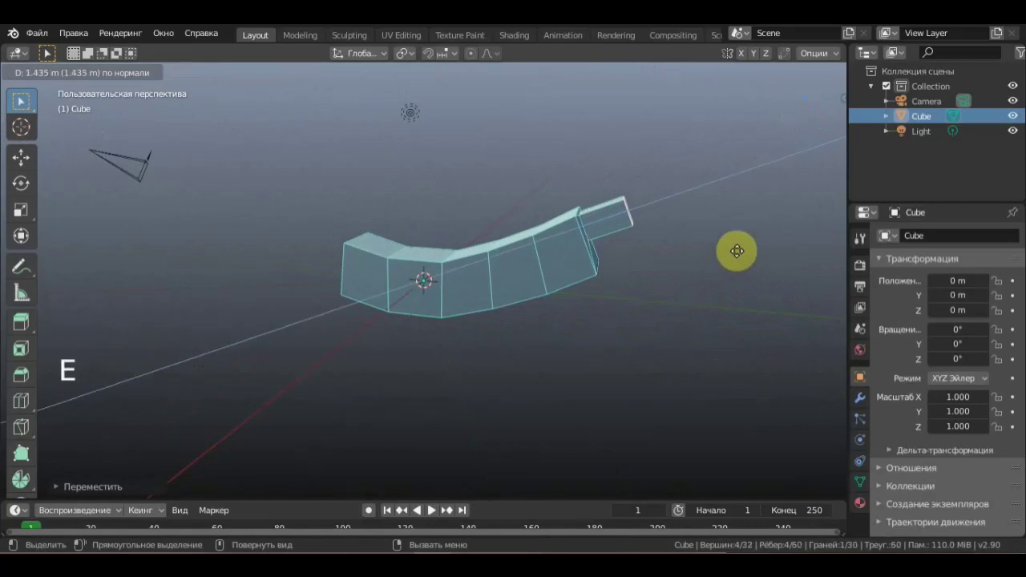
key("g")
Extrude the face once more and scale the newly extruded face.
middle_click(661, 259)
scroll("up", 3)
middle_click(664, 267)
scroll("down", 3)
scroll("up", 3)
middle_click(702, 270)
scroll("up", 3)
key("e")
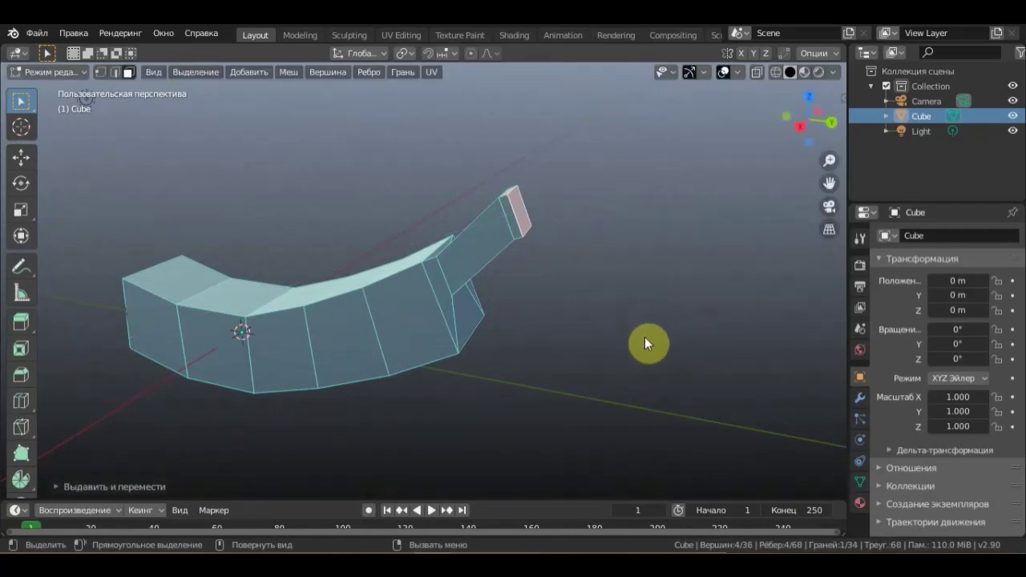
key("s")
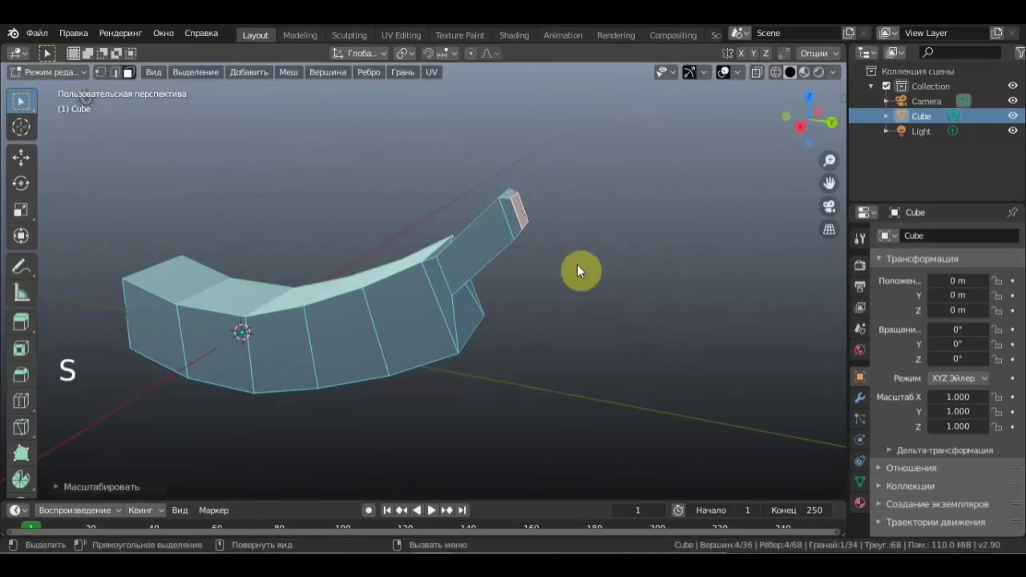
Move and rescale the extruded end face.
key("r")
middle_click(651, 257)
key("g")
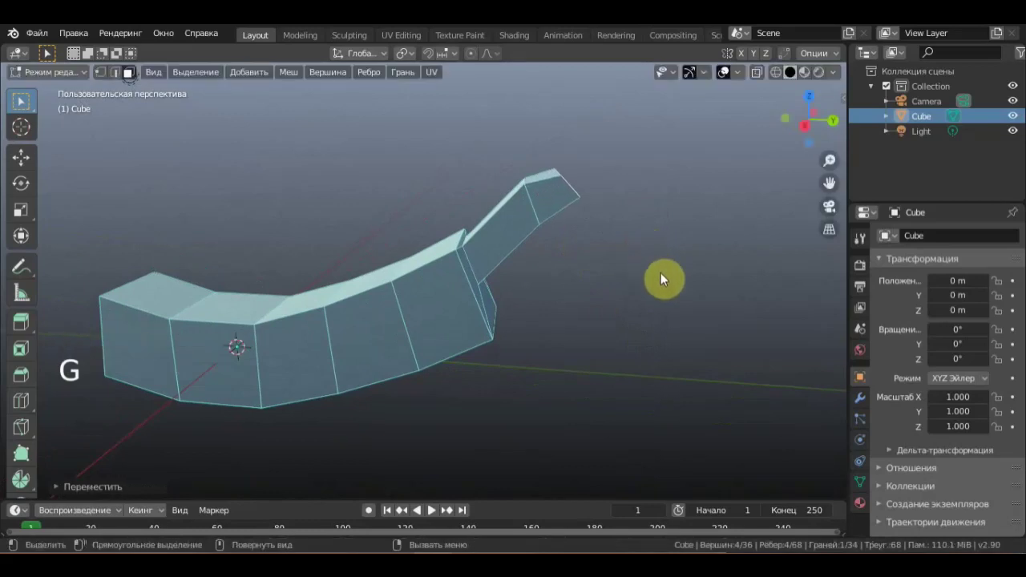
key("s")
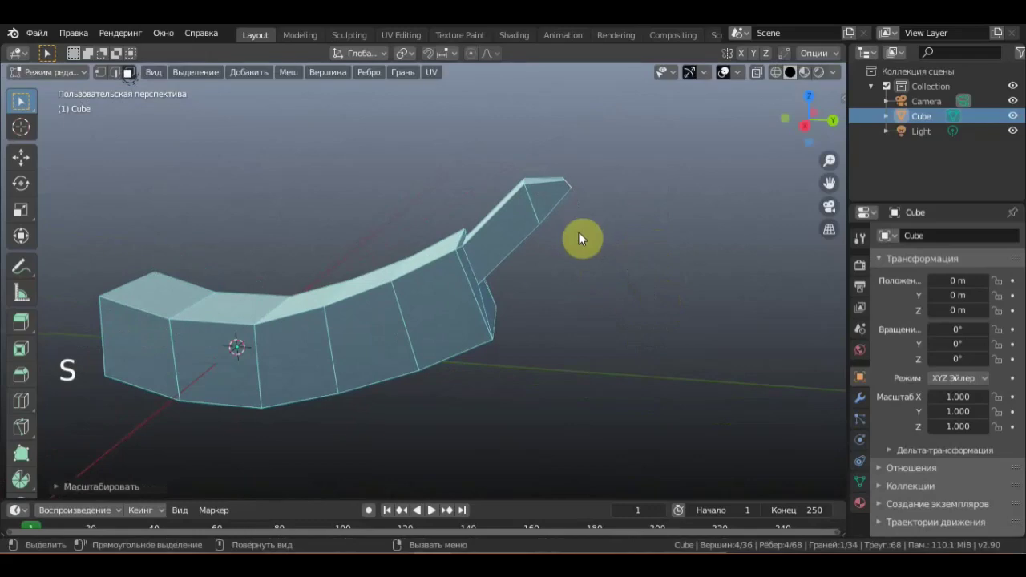
scroll("up", 3)
middle_click(579, 193)
scroll("up", 3)
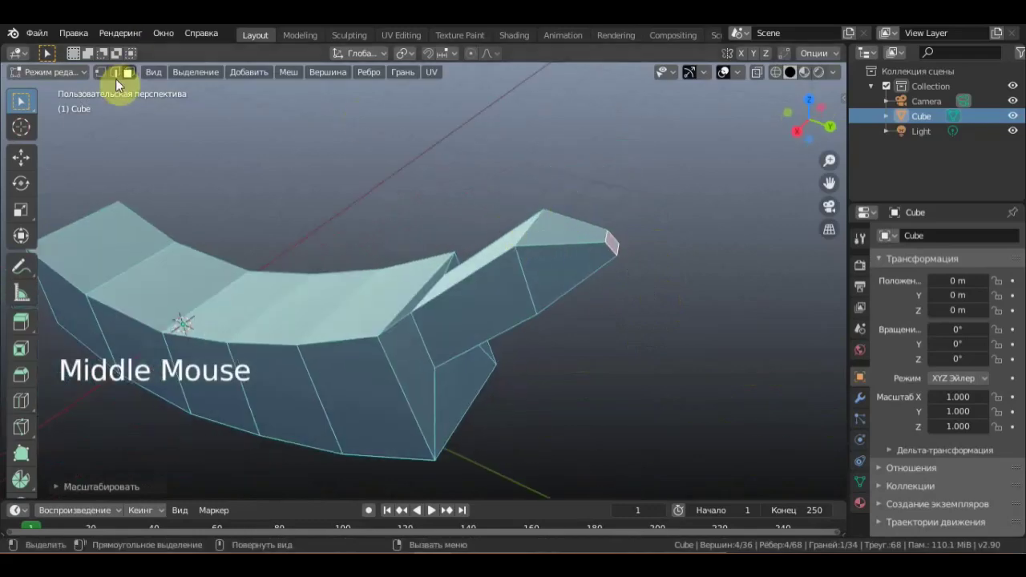
In edge select, Alt-select an edge loop around the mesh and scale it up about 1.13 times.
left_click(119, 76)
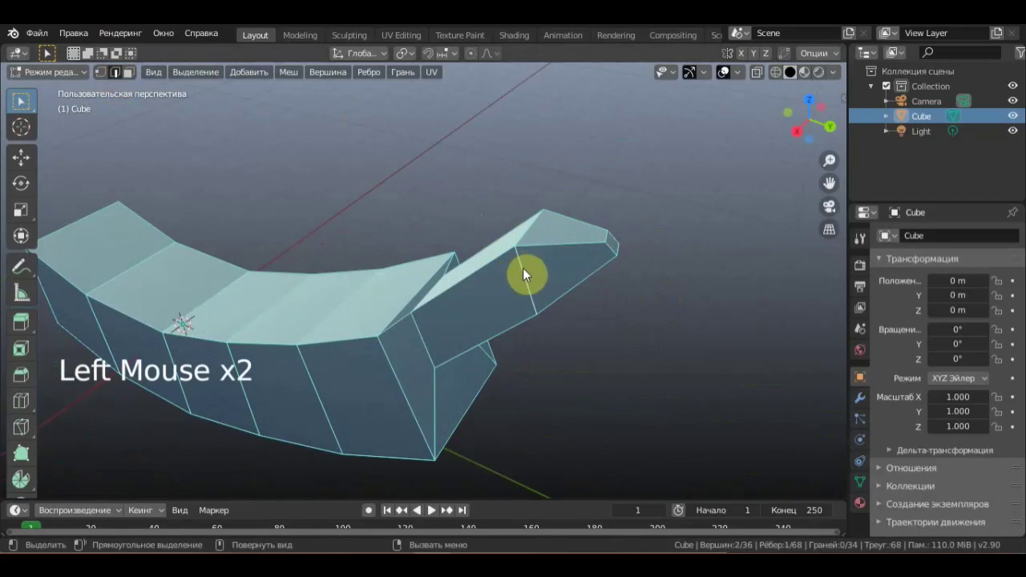
middle_click(573, 269)
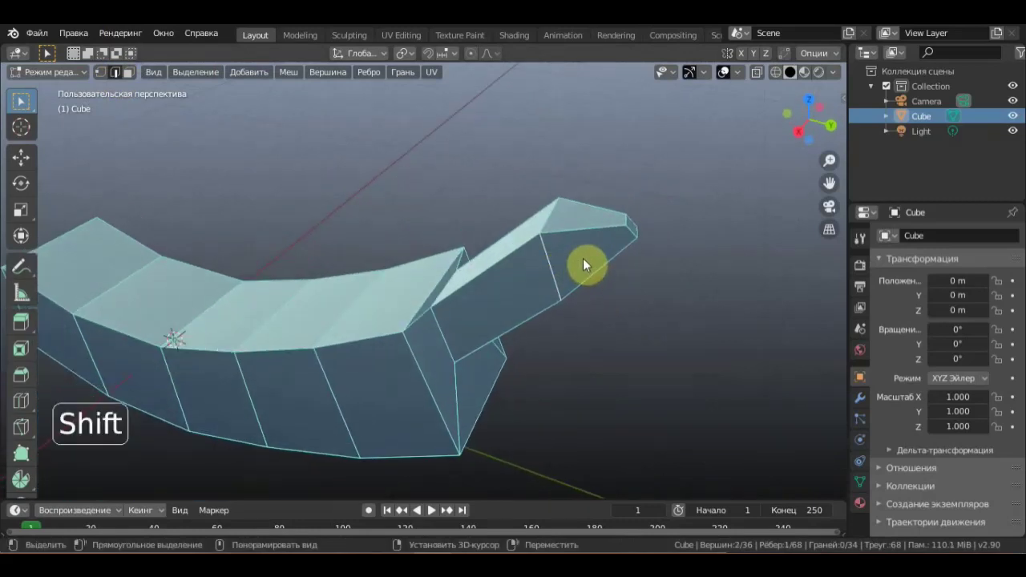
left_click(552, 271)
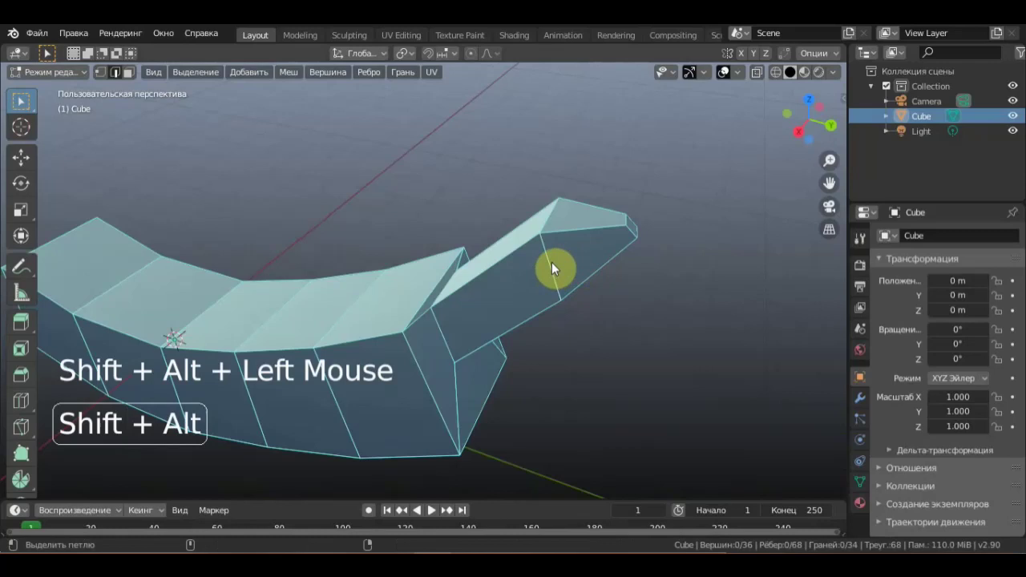
key("s")
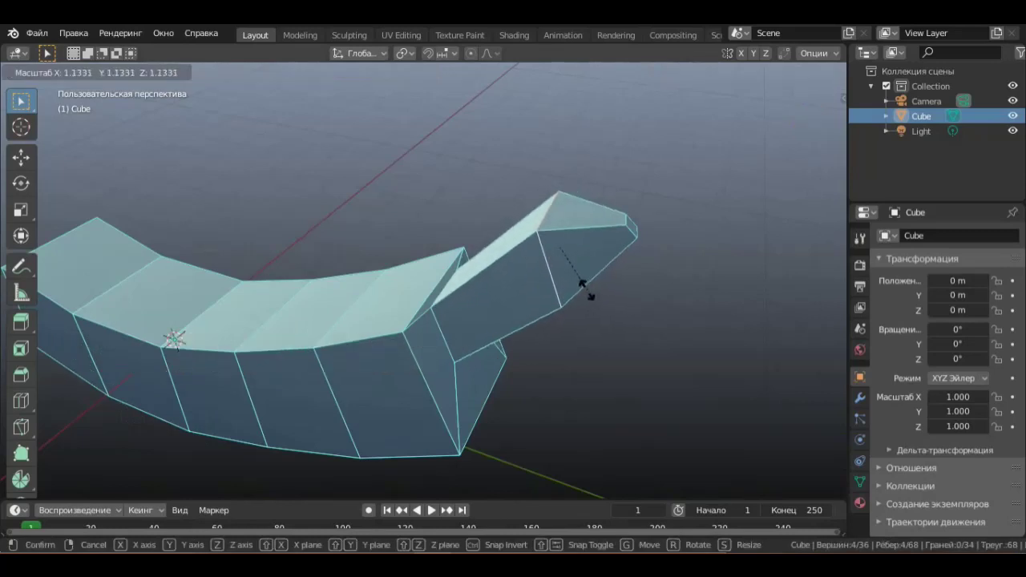
middle_click(600, 270)
middle_click(600, 206)
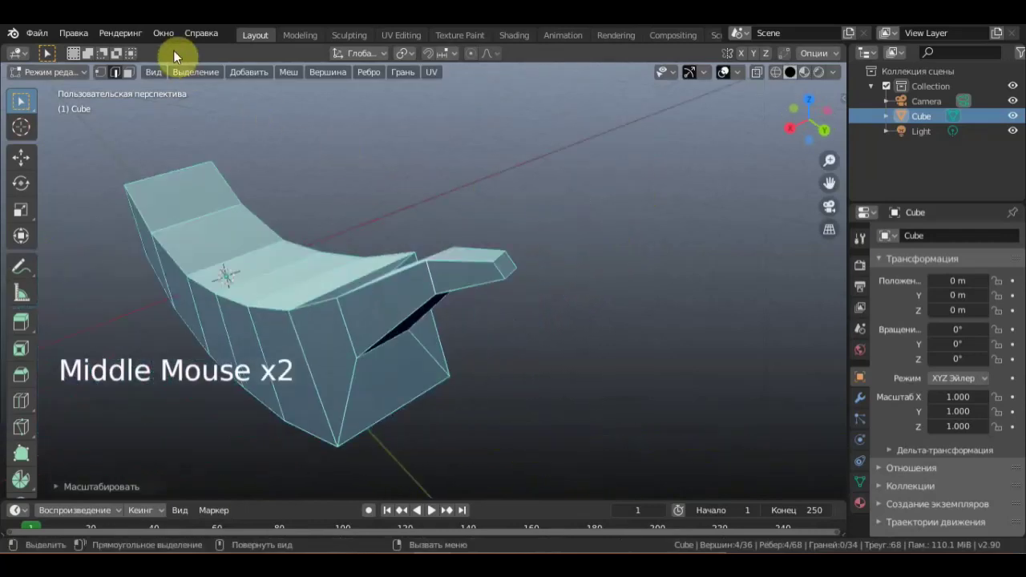
In face select, rotate a selected face on the mesh.
left_click(170, 90)
left_click(529, 283)
middle_click(550, 280)
key("r")
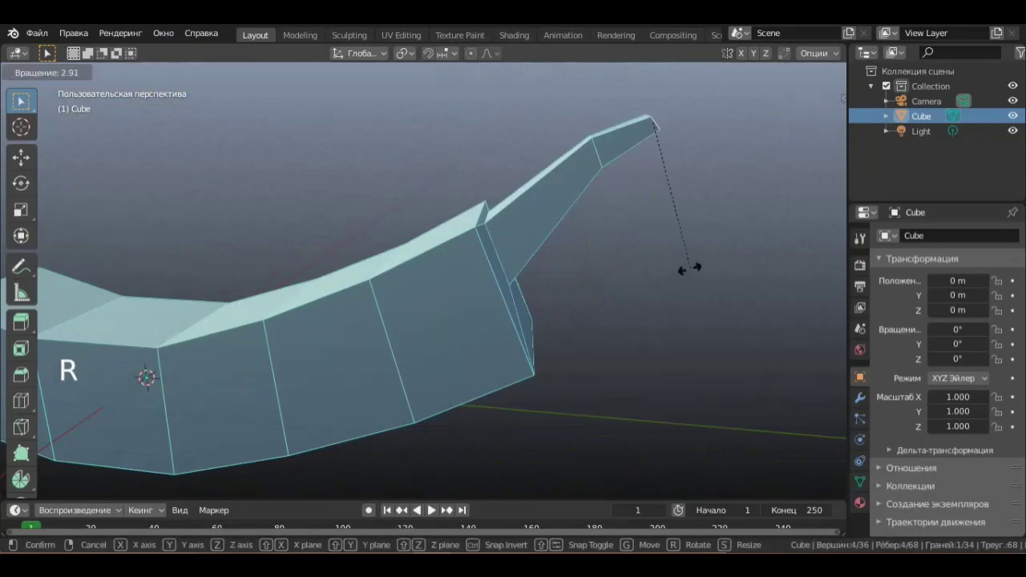
key("g")
scroll("down", 3)
middle_click(585, 280)
scroll("down", 3)
scroll("down", 3)
middle_click(632, 277)
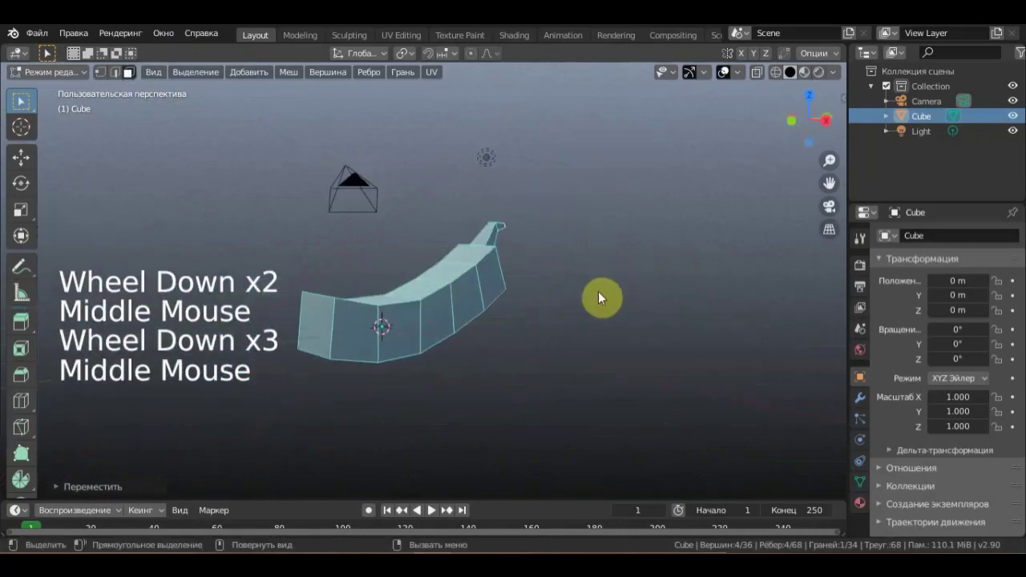
middle_click(570, 306)
scroll("up", 3)
middle_click(635, 285)
Inset and move another end face, extrude it outward and shrink the new face to about 0.81.
left_click(489, 285)
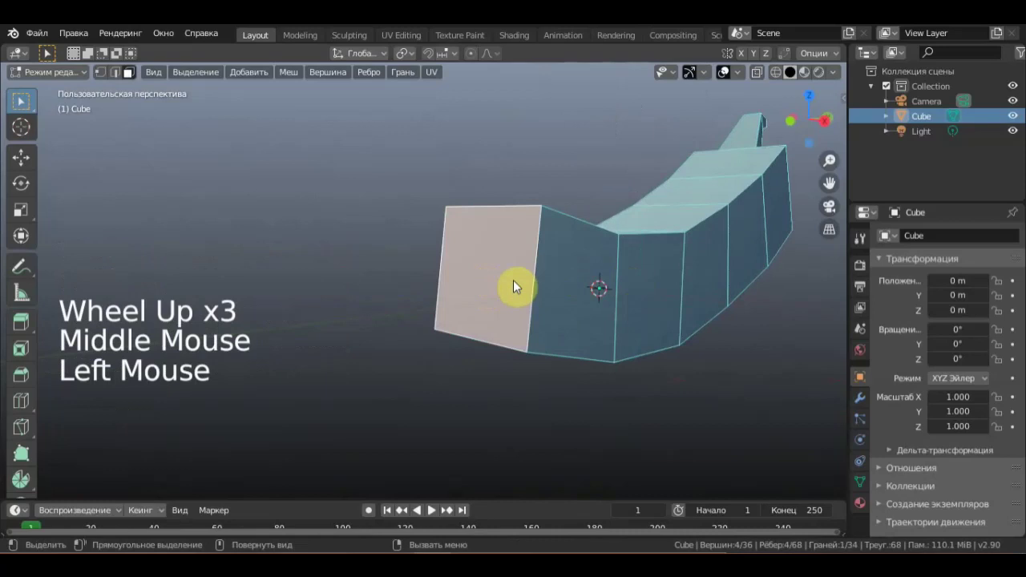
key("i")
middle_click(563, 429)
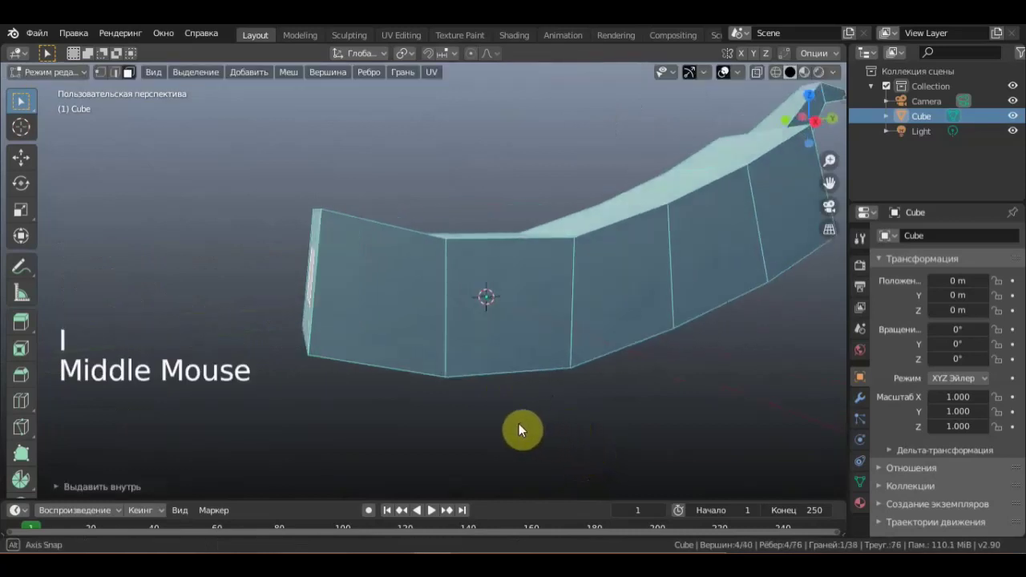
middle_click(512, 421)
key("g")
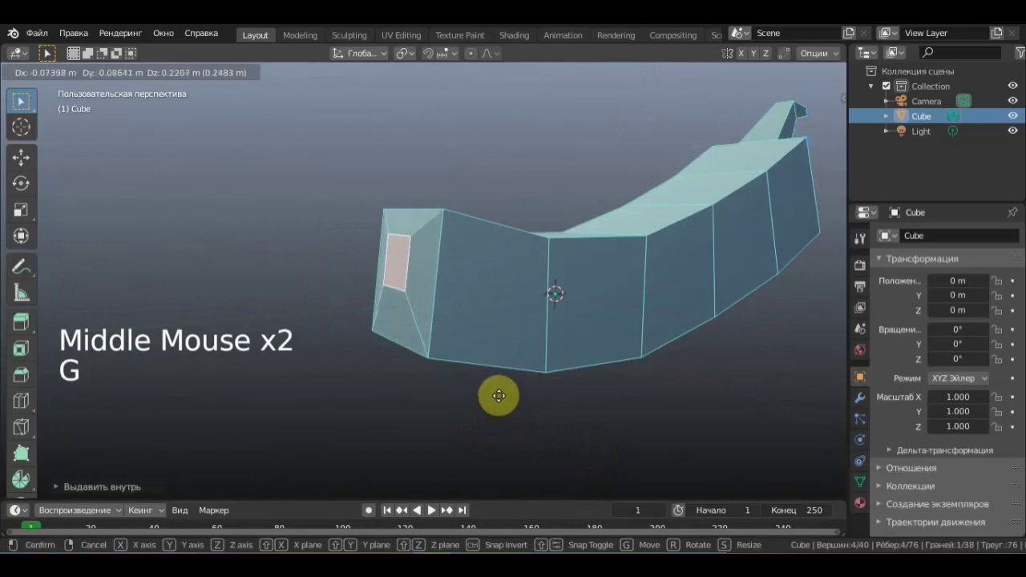
middle_click(488, 403)
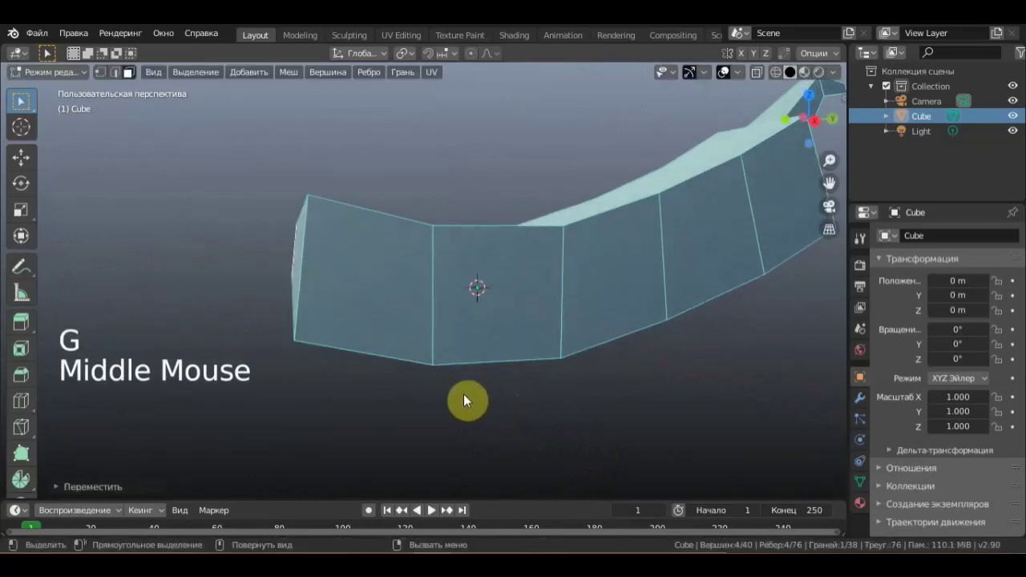
key("e")
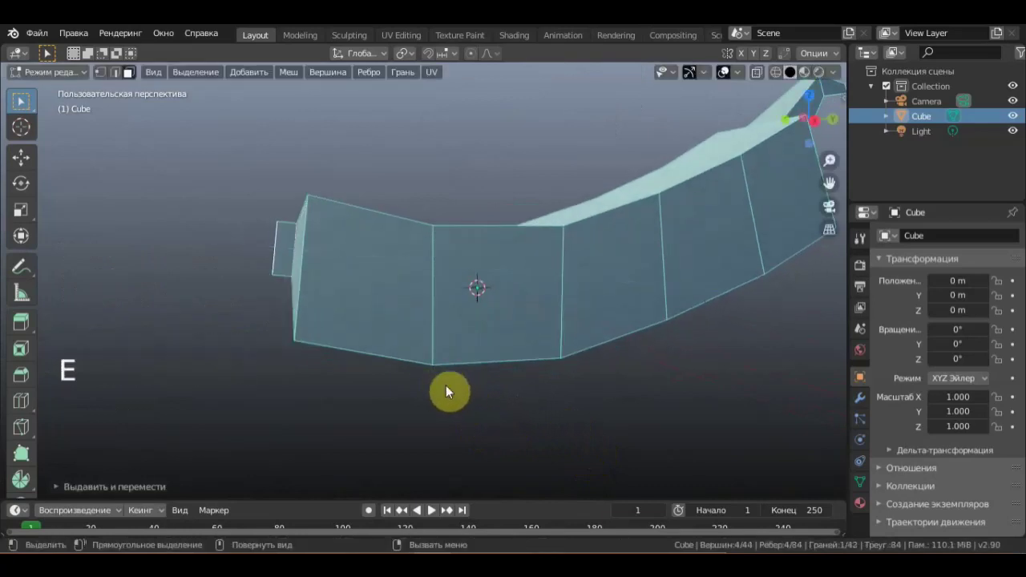
middle_click(462, 393)
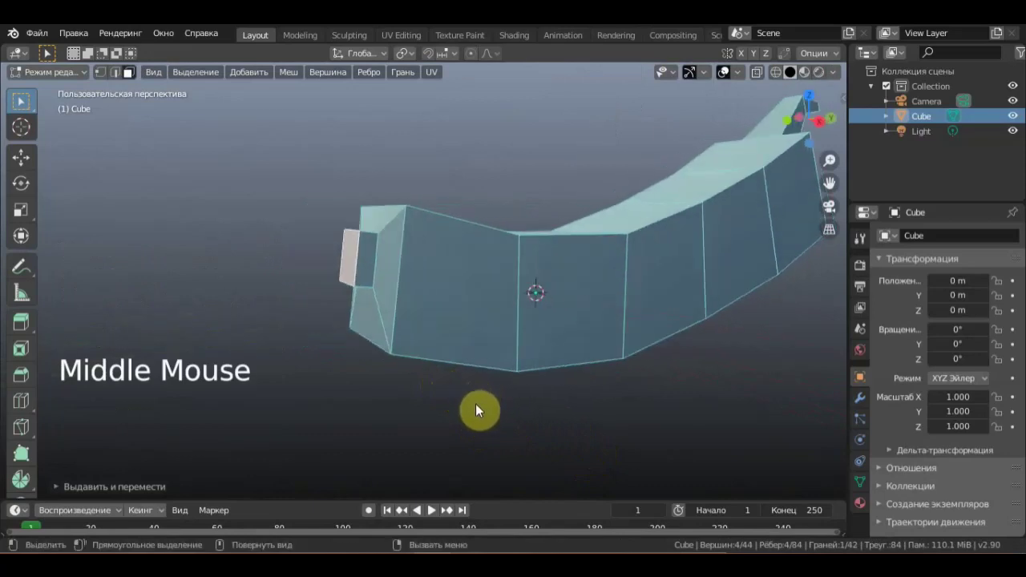
key("s")
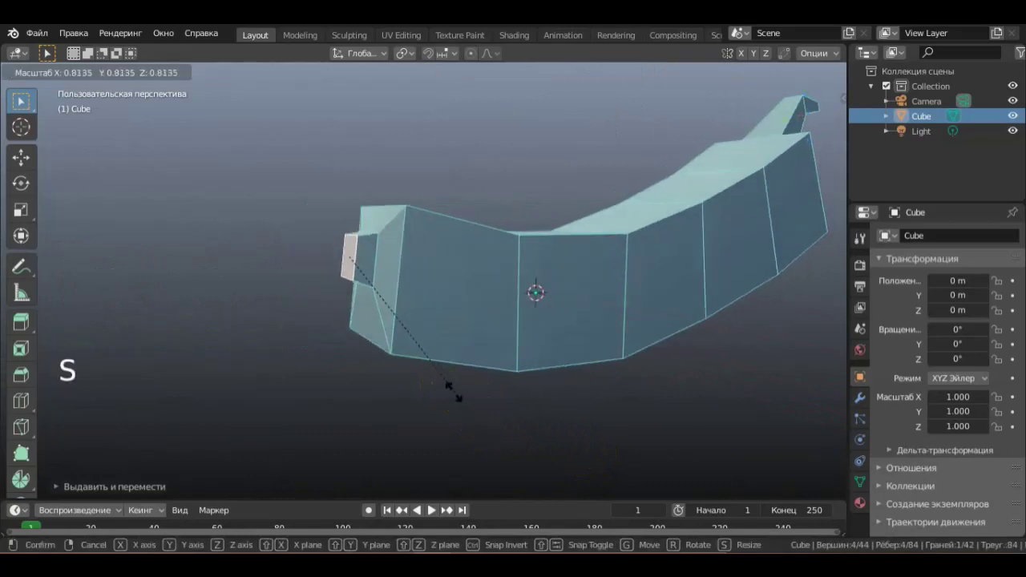
middle_click(419, 379)
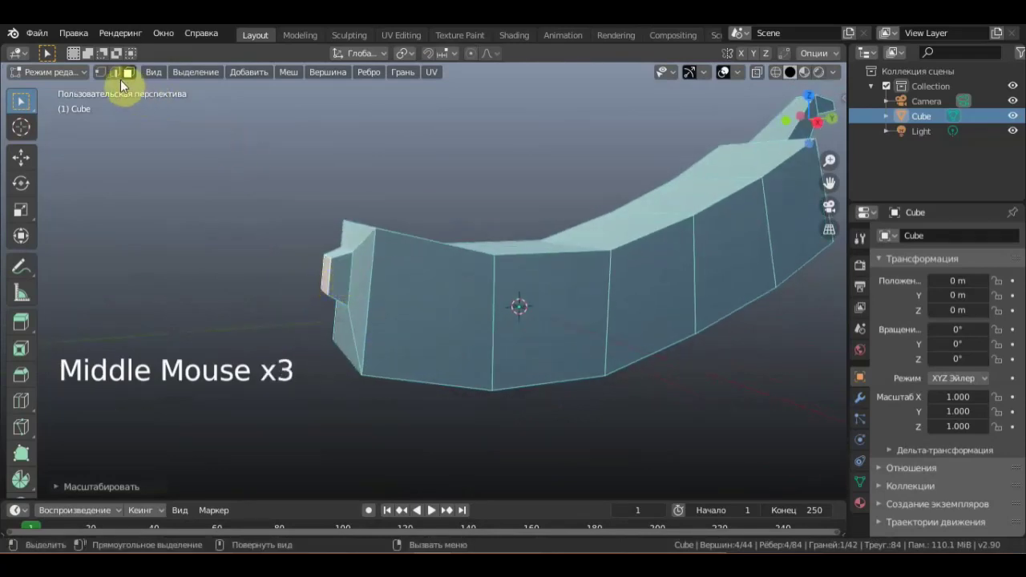
In edge select, pick several edges at the shape's tip and move them slightly.
middle_click(118, 77)
left_click(118, 78)
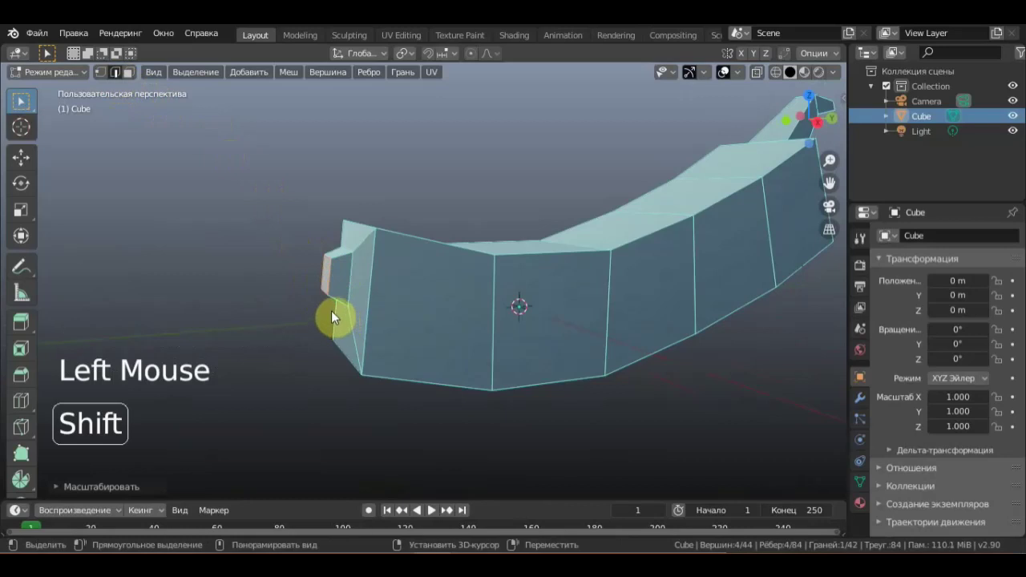
left_click(354, 291)
left_click(308, 259)
left_click(354, 287)
left_click(354, 287)
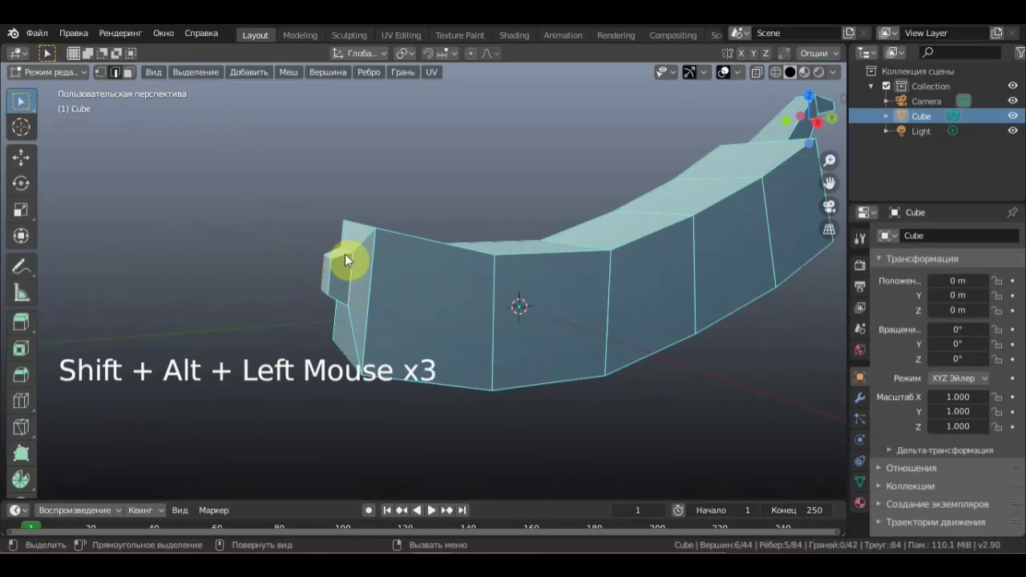
middle_click(380, 283)
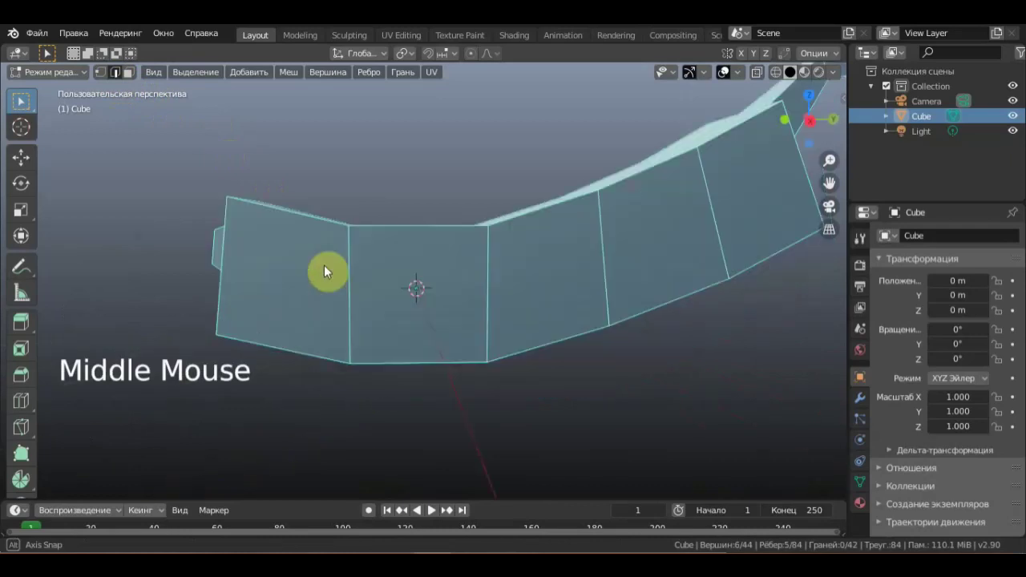
key("g")
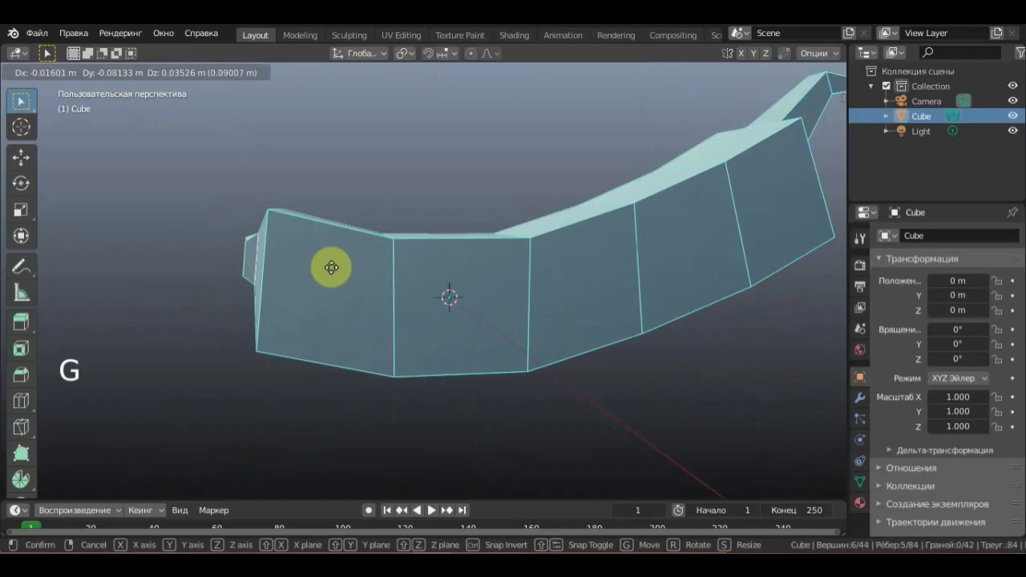
middle_click(314, 274)
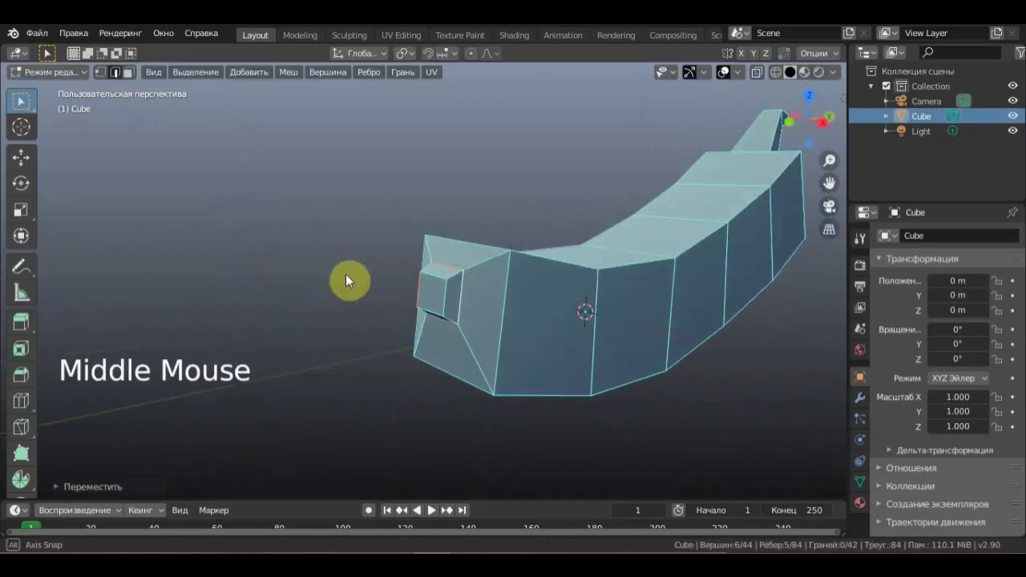
middle_click(360, 302)
scroll("down", 3)
middle_click(382, 307)
scroll("down", 3)
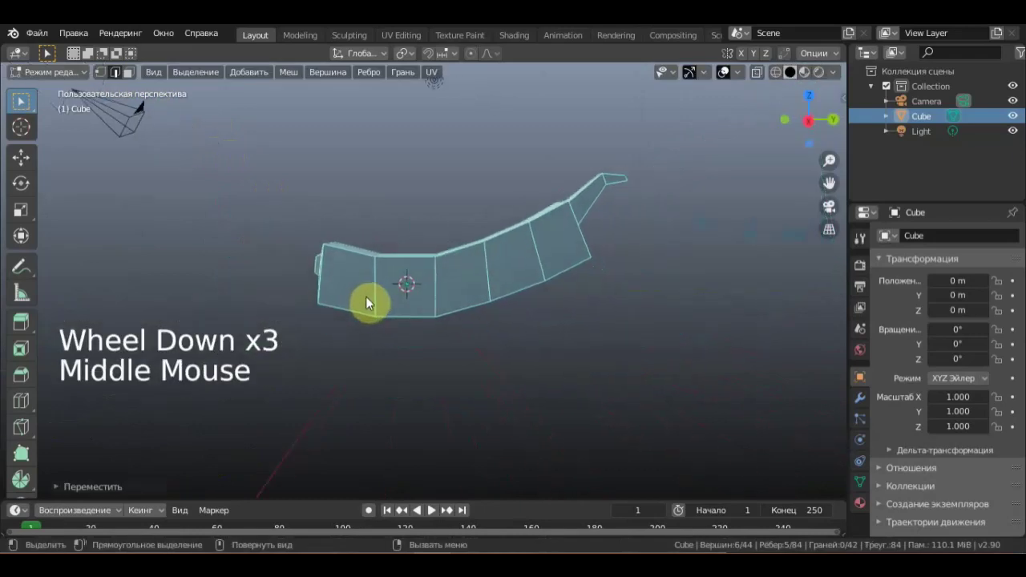
Add a Subdivision Surface modifier to the Cube from the Modifier Properties.
left_click(865, 403)
left_click(935, 248)
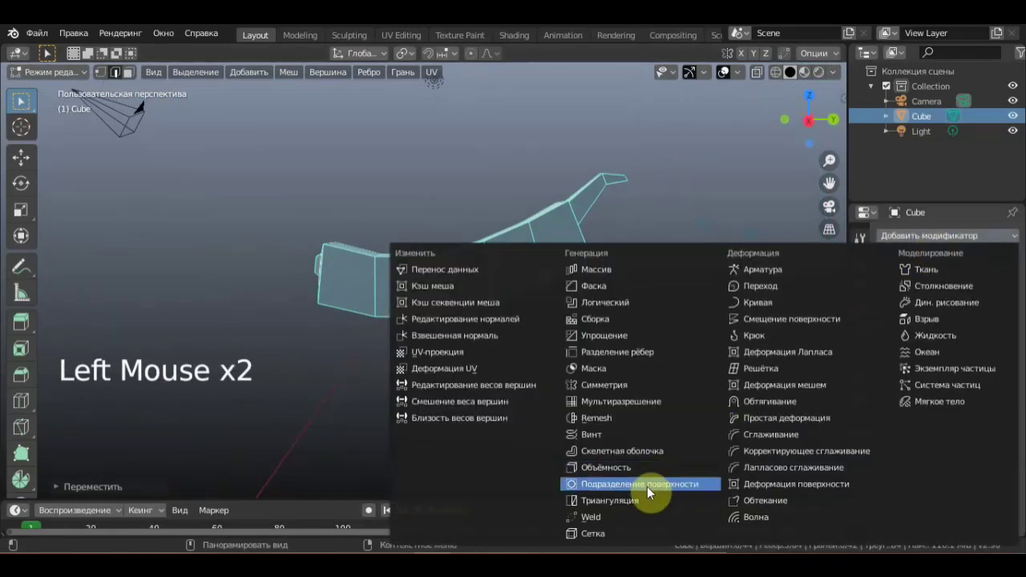
middle_click(582, 397)
scroll("up", 3)
middle_click(579, 369)
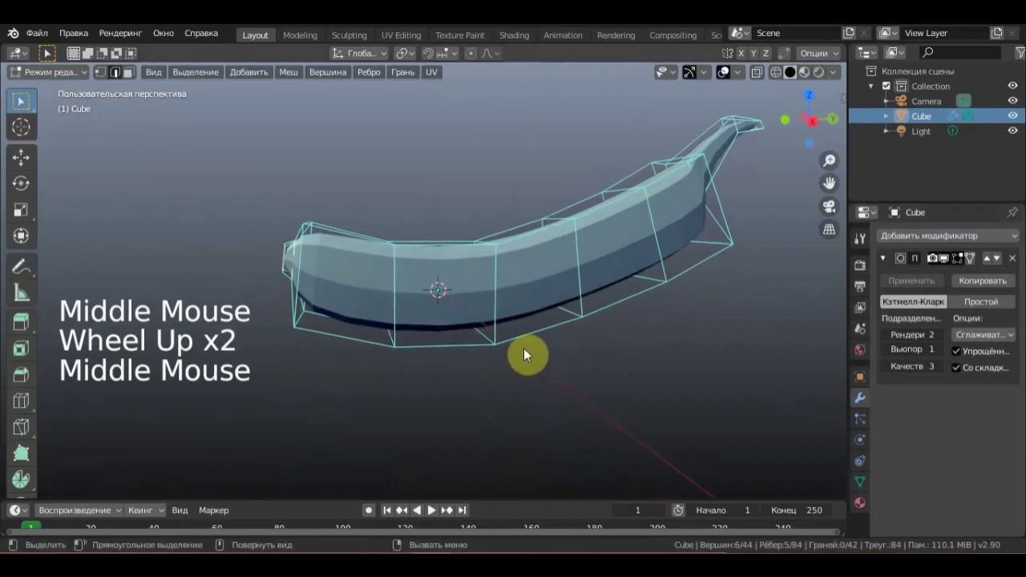
In face select, move a face, then add a loop cut across the shape and scale it.
middle_click(379, 292)
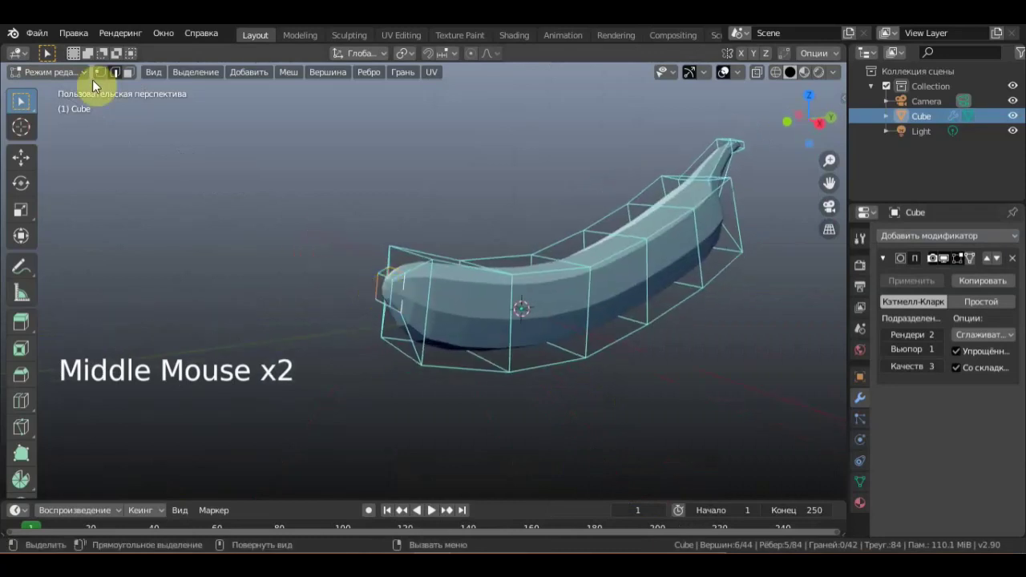
left_click(131, 79)
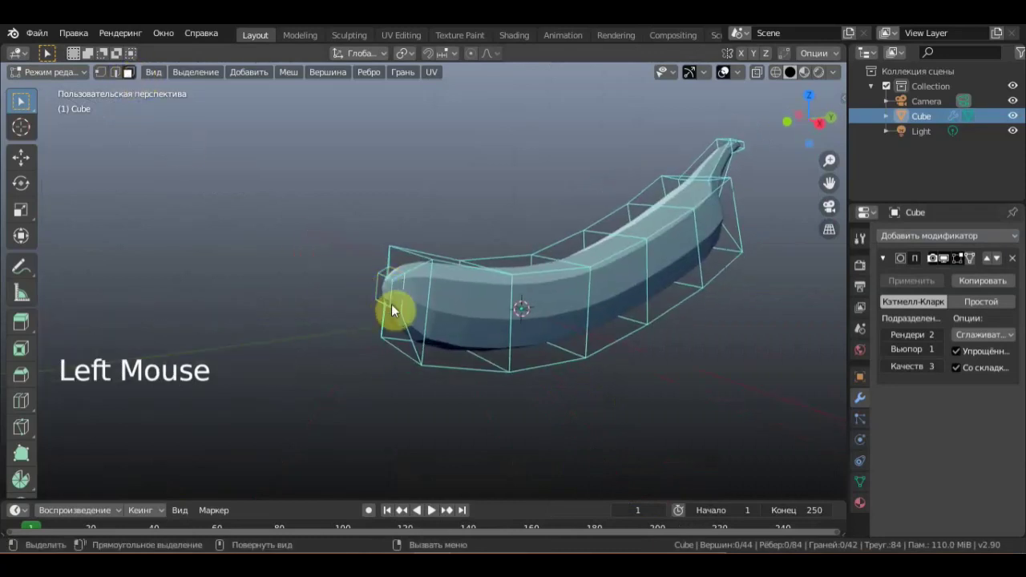
middle_click(375, 301)
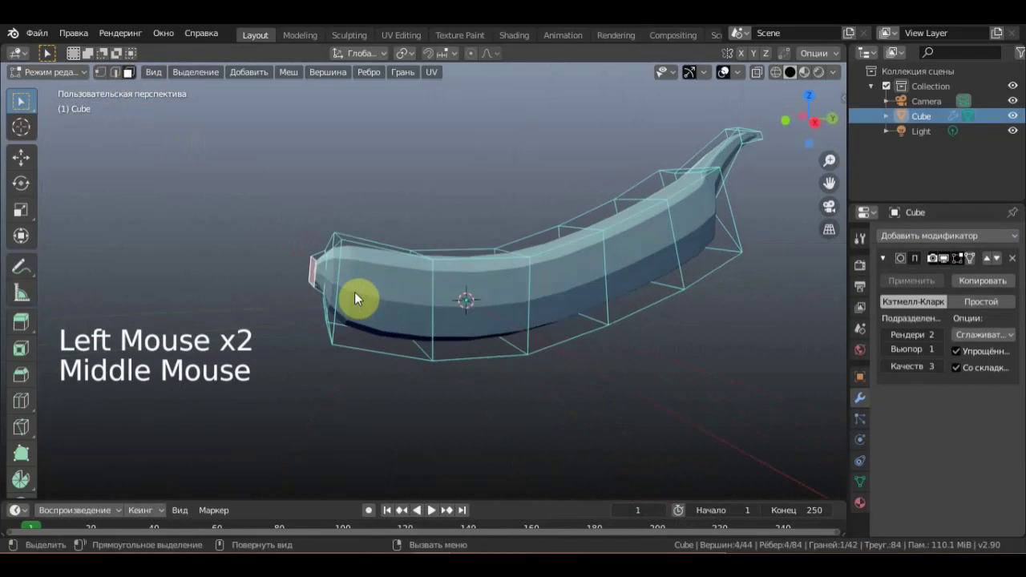
key("g")
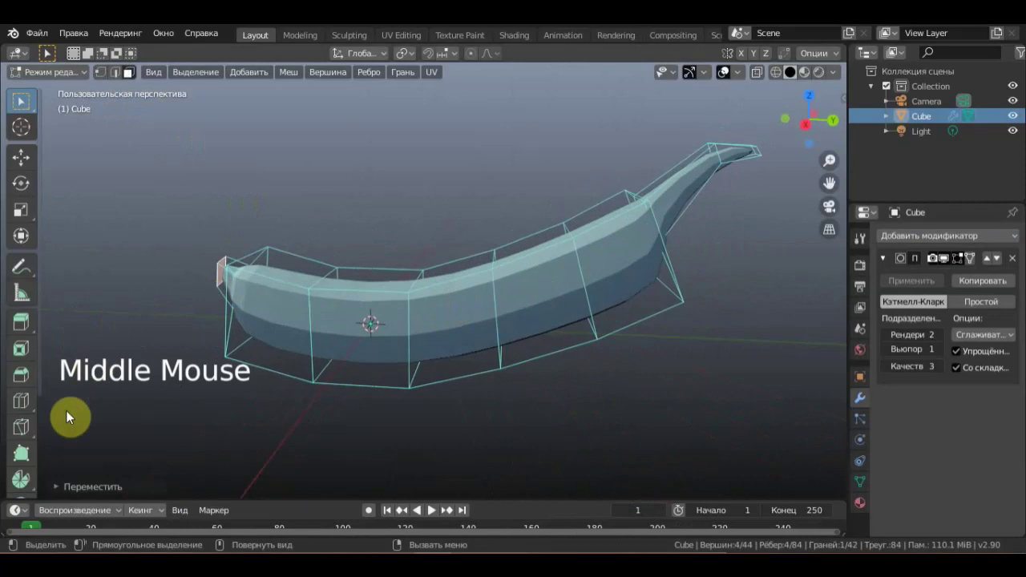
left_click(25, 406)
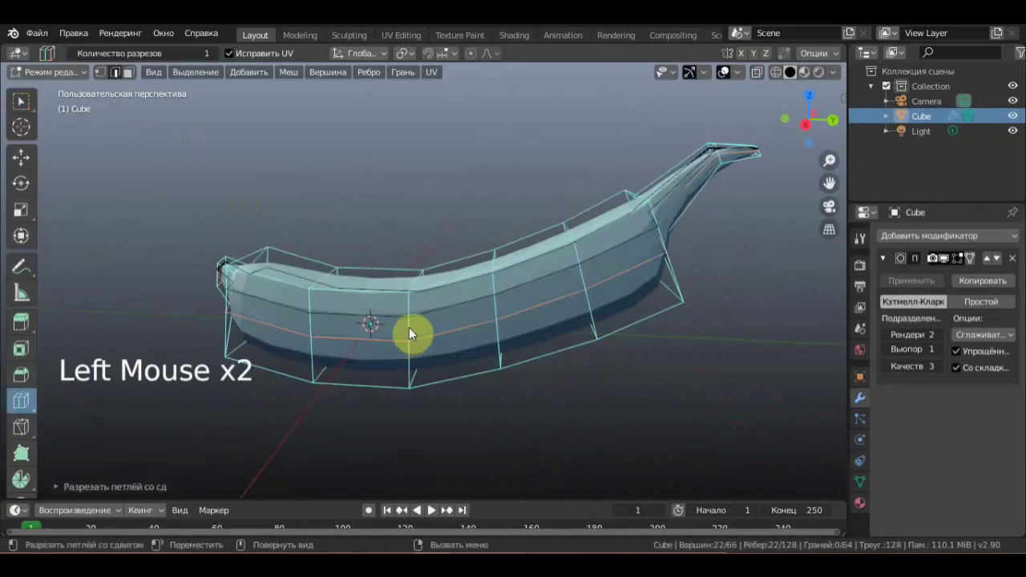
left_click(30, 114)
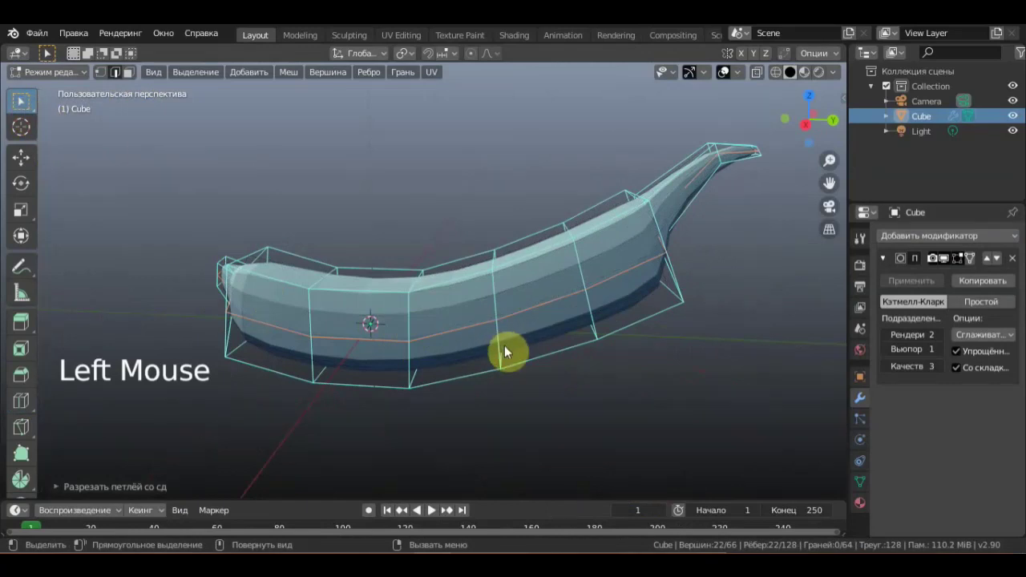
key("s")
middle_click(550, 352)
middle_click(559, 291)
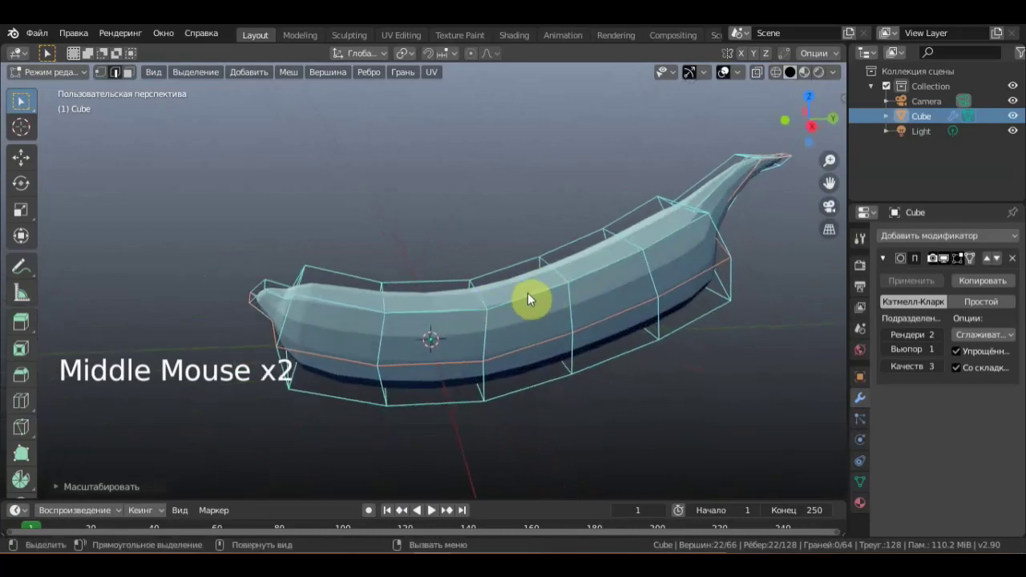
middle_click(415, 285)
middle_click(332, 261)
scroll("up", 3)
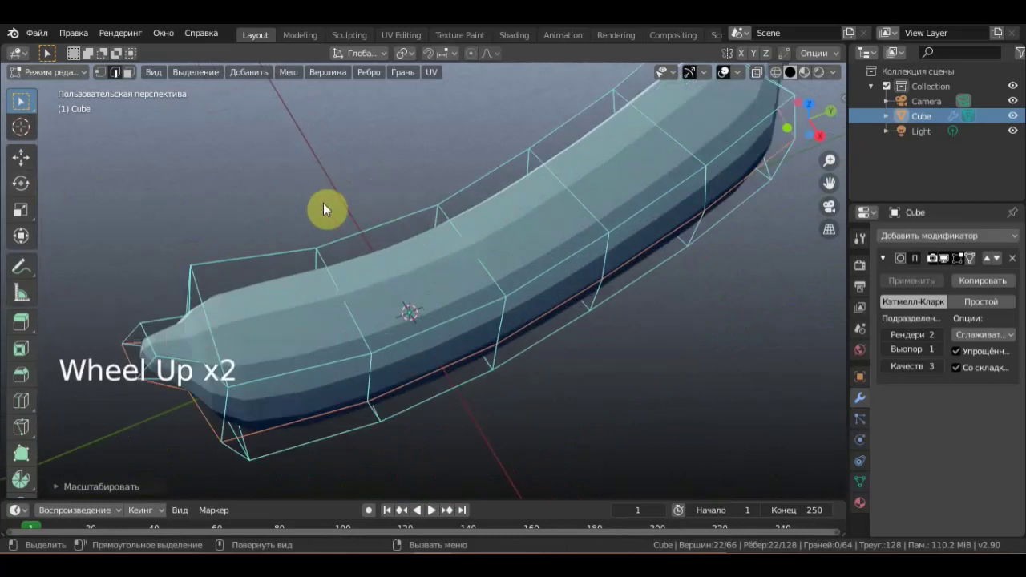
scroll("down", 3)
scroll("up", 3)
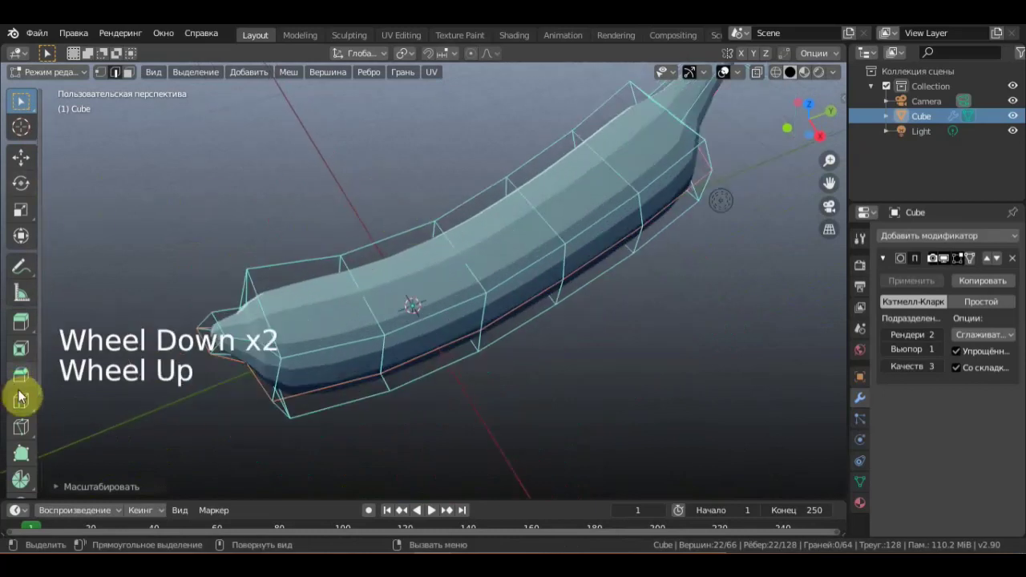
Add five more loop cuts along the shape, sliding and confirming each.
left_click(29, 410)
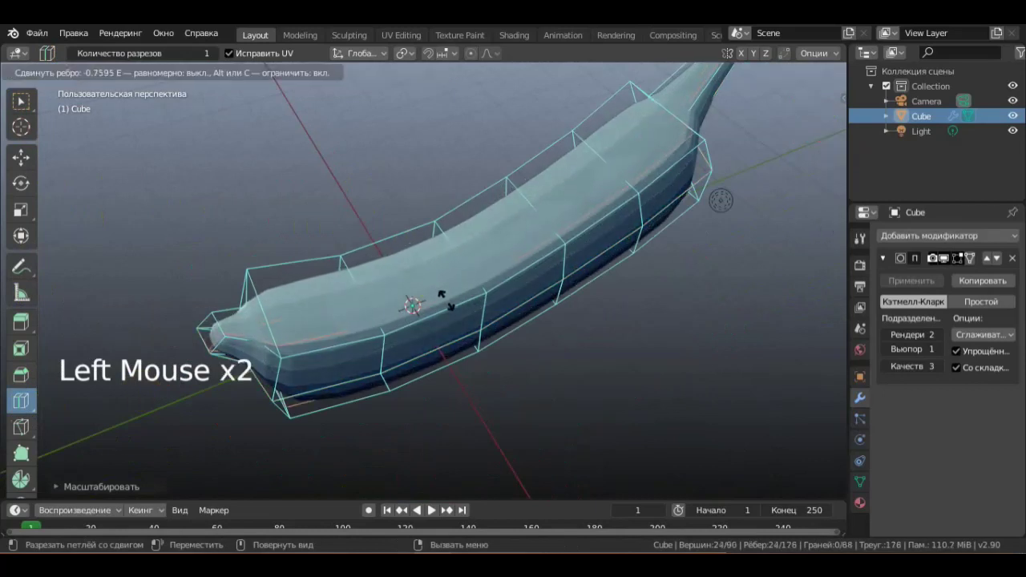
middle_click(420, 282)
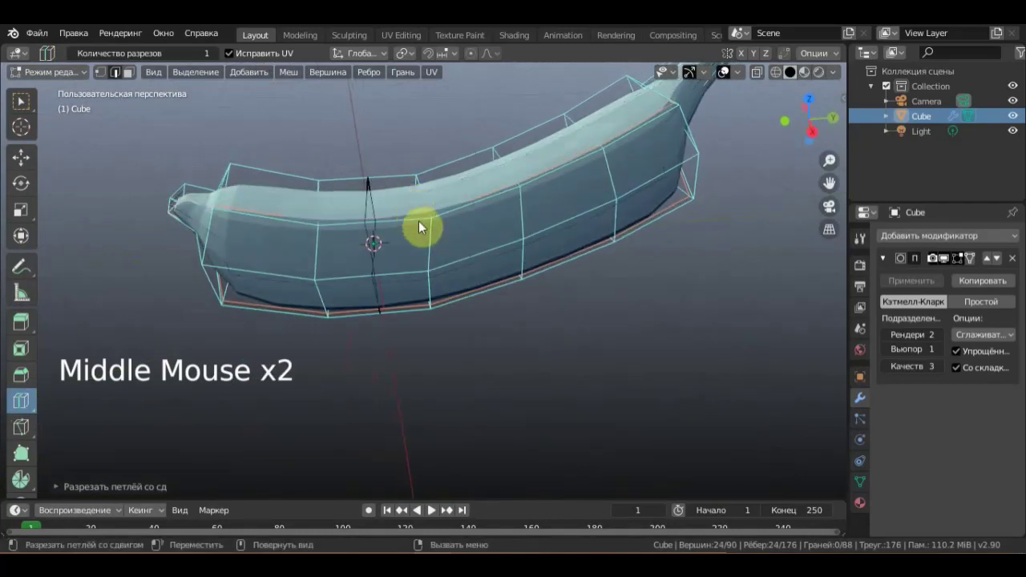
left_click(438, 226)
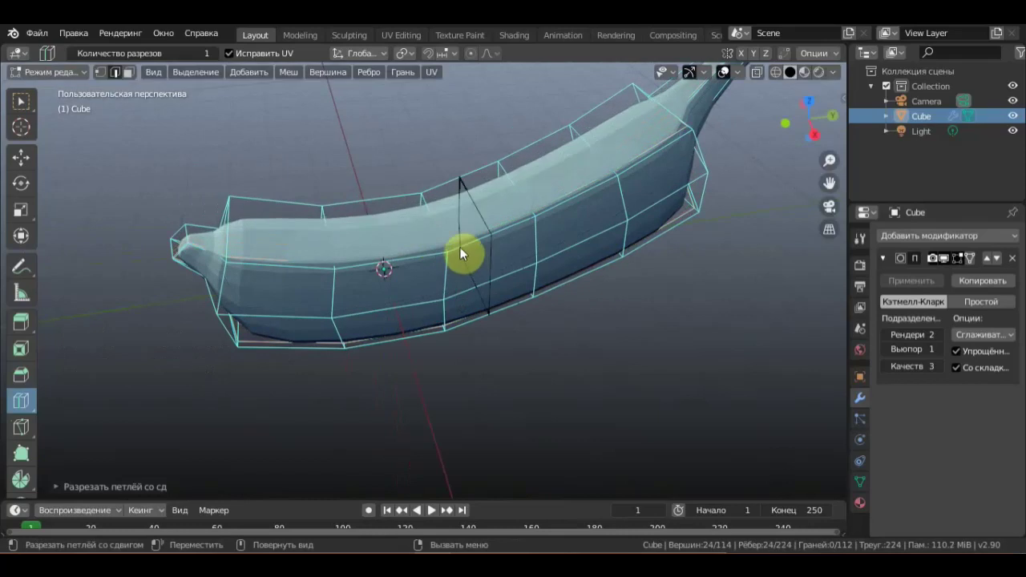
left_click(673, 112)
middle_click(605, 157)
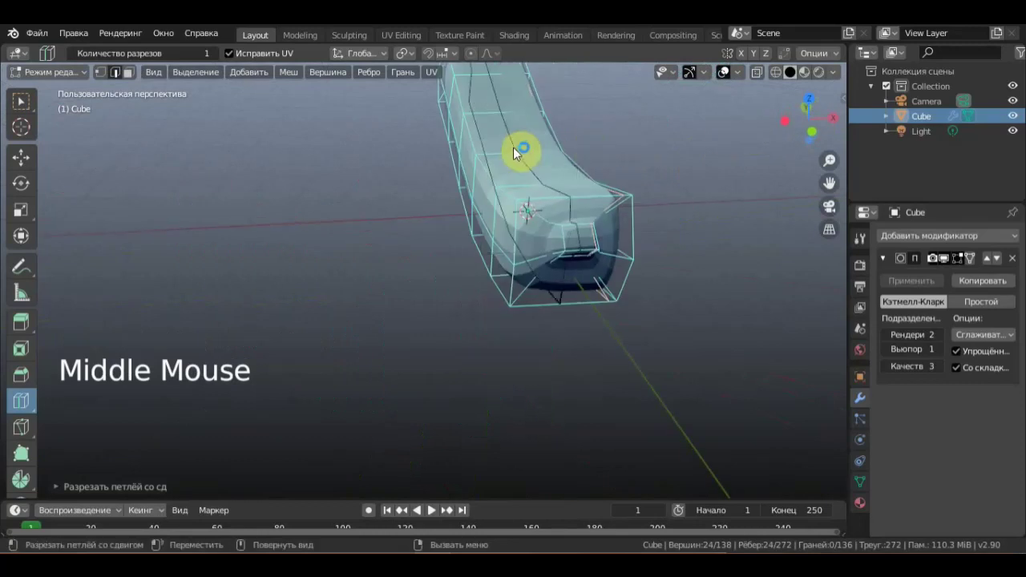
left_click(514, 153)
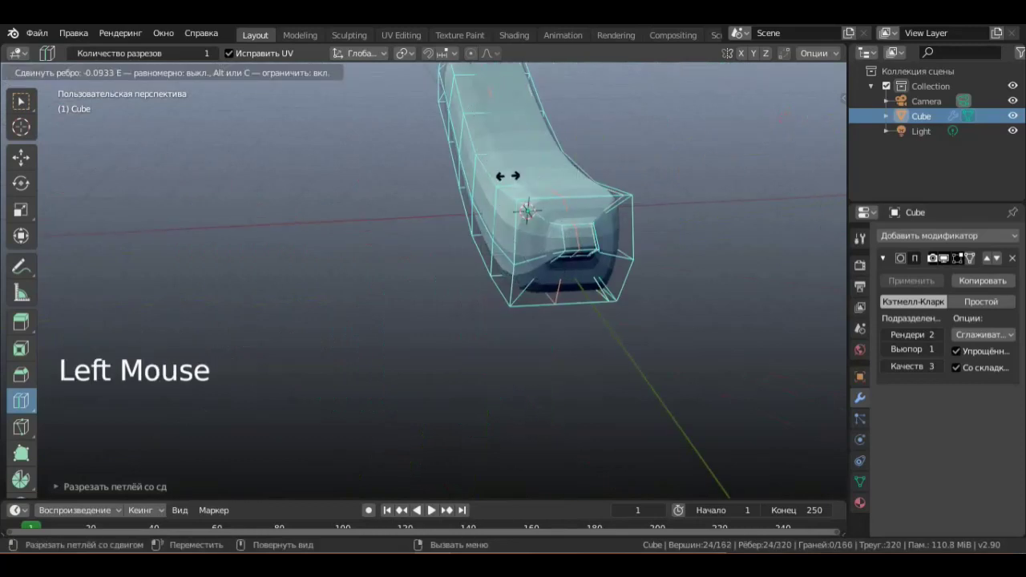
middle_click(548, 150)
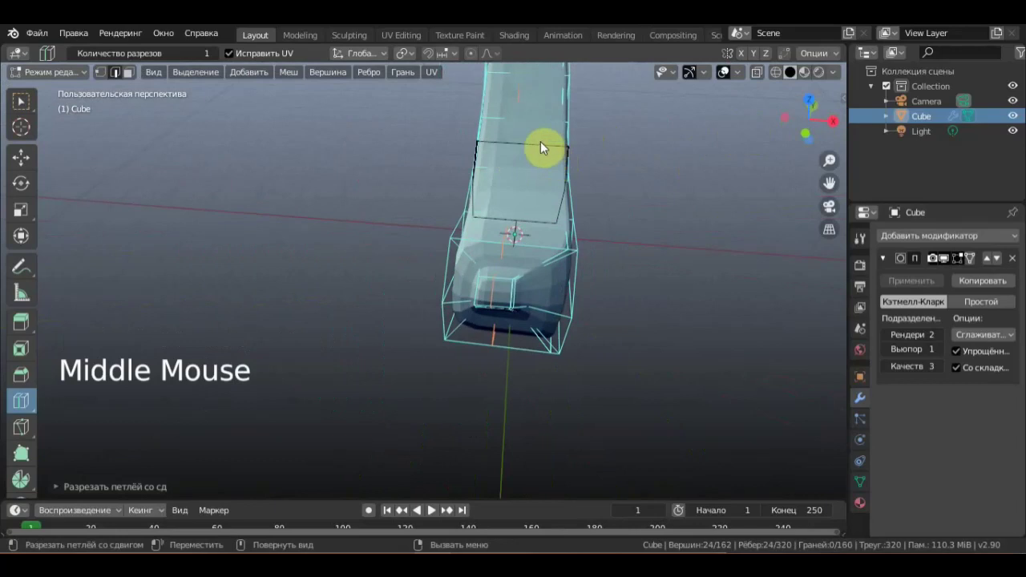
left_click(546, 130)
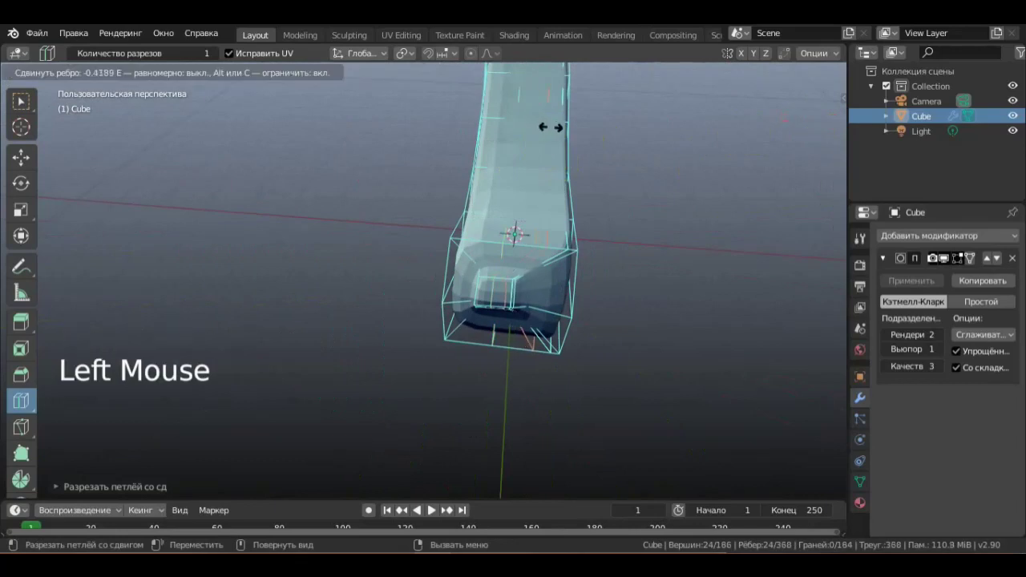
middle_click(420, 134)
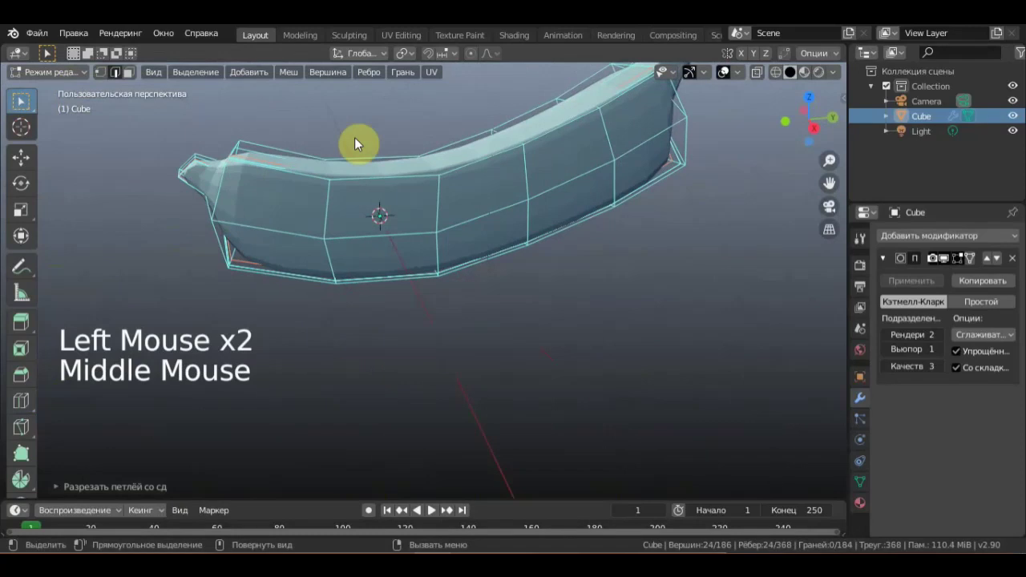
Scale the selected part of the mesh and orbit to view the narrow tip.
key("s")
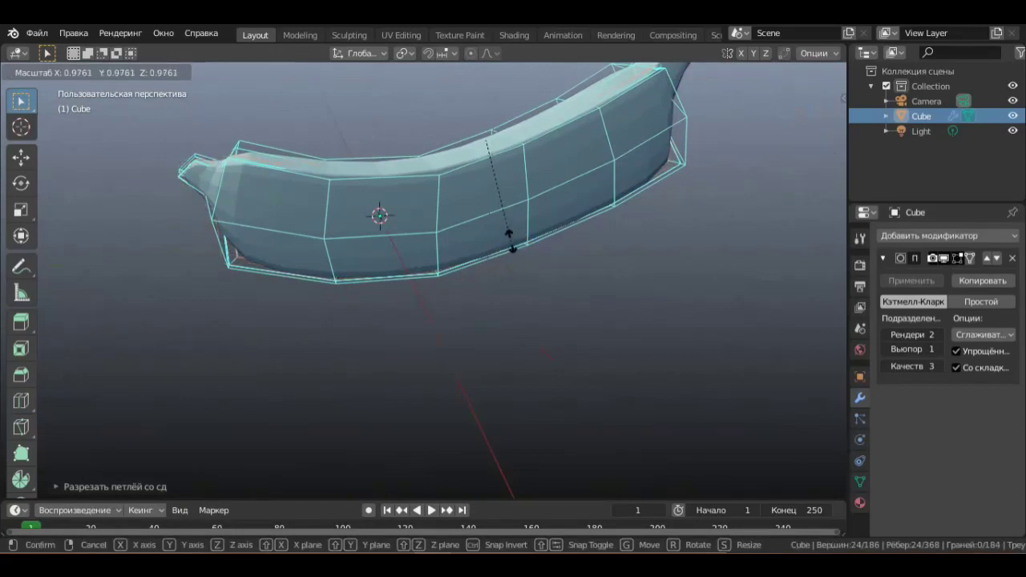
middle_click(508, 246)
left_click(606, 360)
middle_click(585, 337)
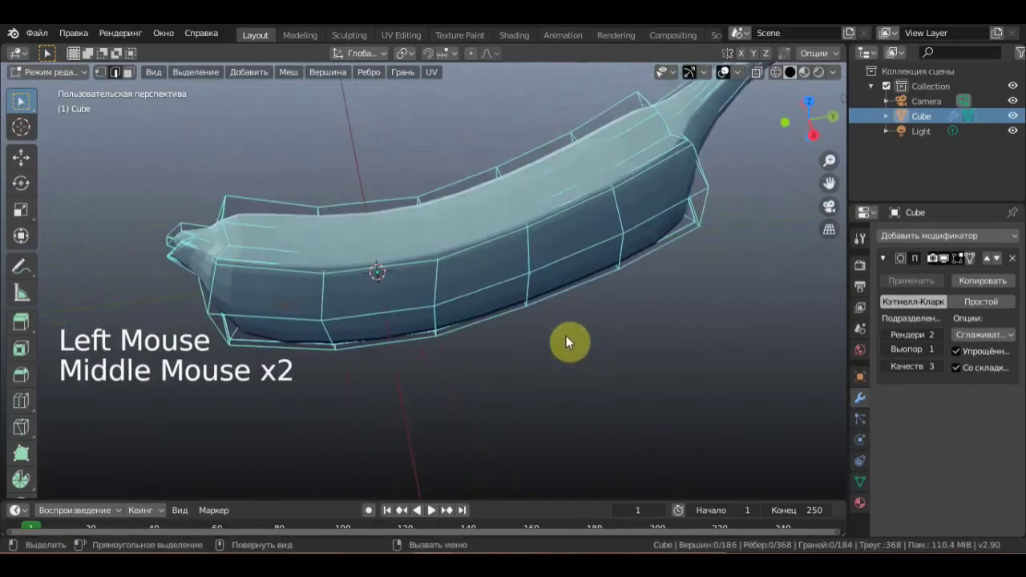
middle_click(587, 322)
scroll("down", 3)
middle_click(645, 322)
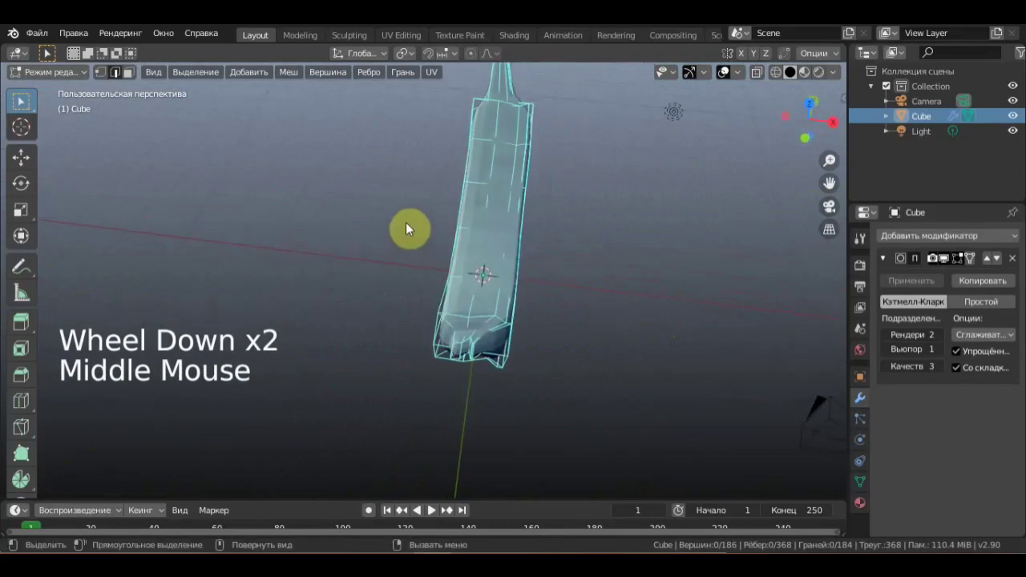
Select the tip vertices, rotate and move them into position, then deselect.
left_click(131, 79)
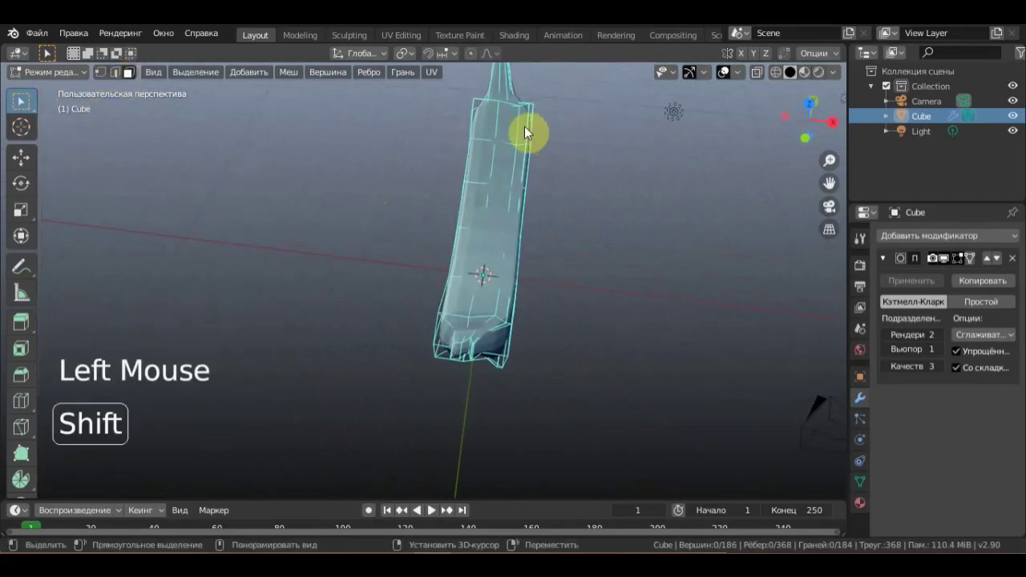
left_click(529, 131)
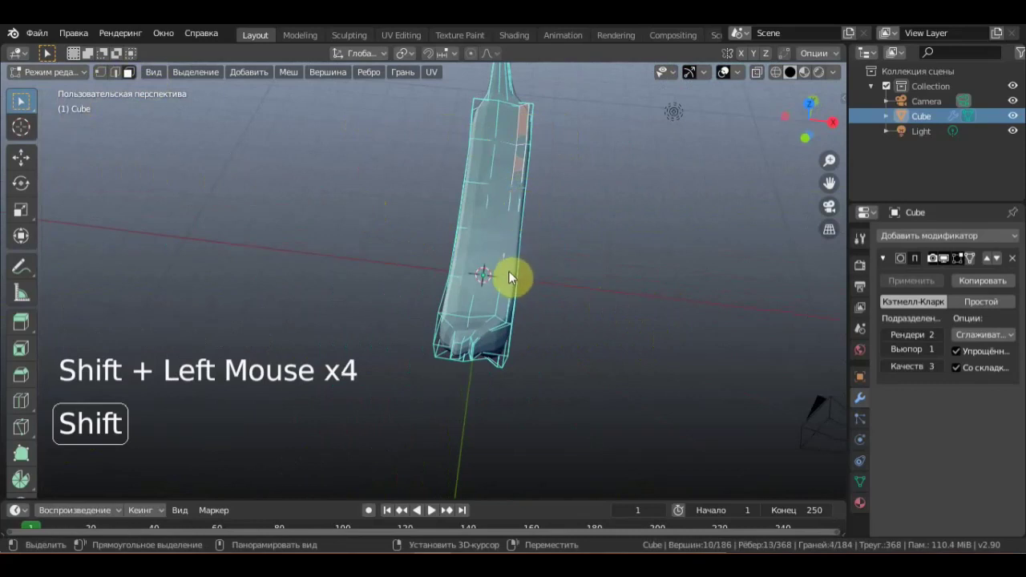
left_click(508, 308)
middle_click(497, 305)
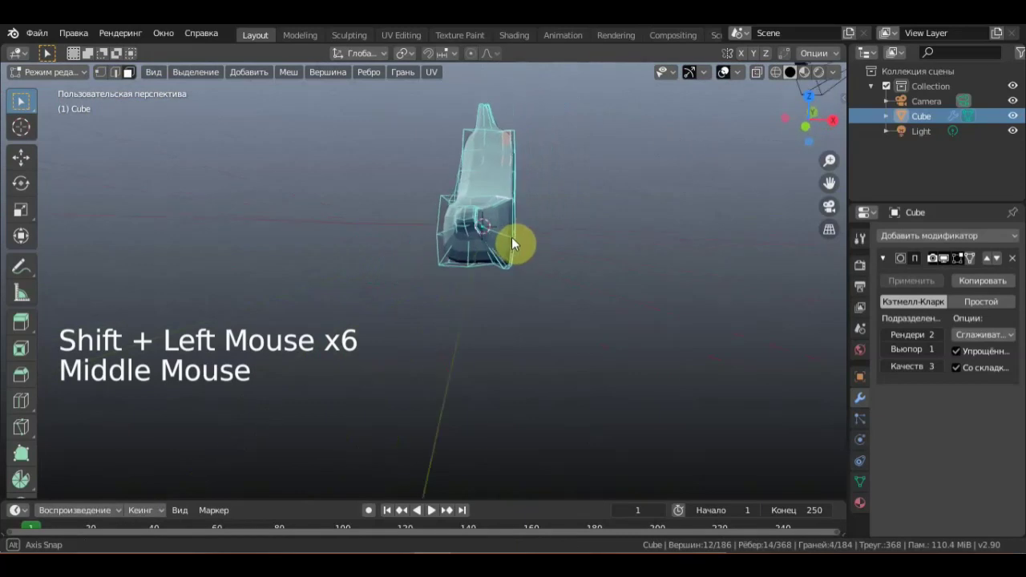
scroll("up", 3)
middle_click(583, 234)
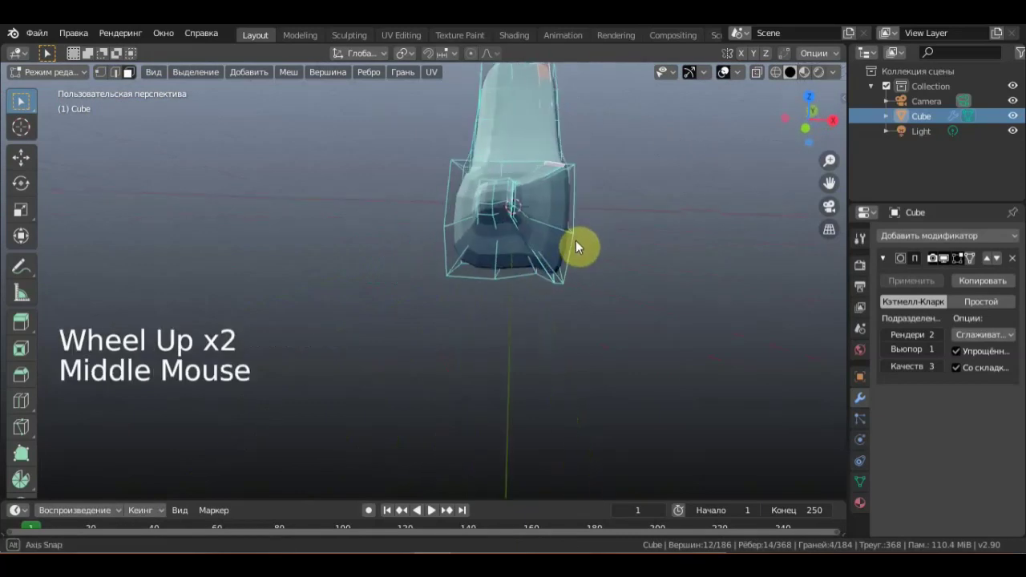
key("r")
key("g")
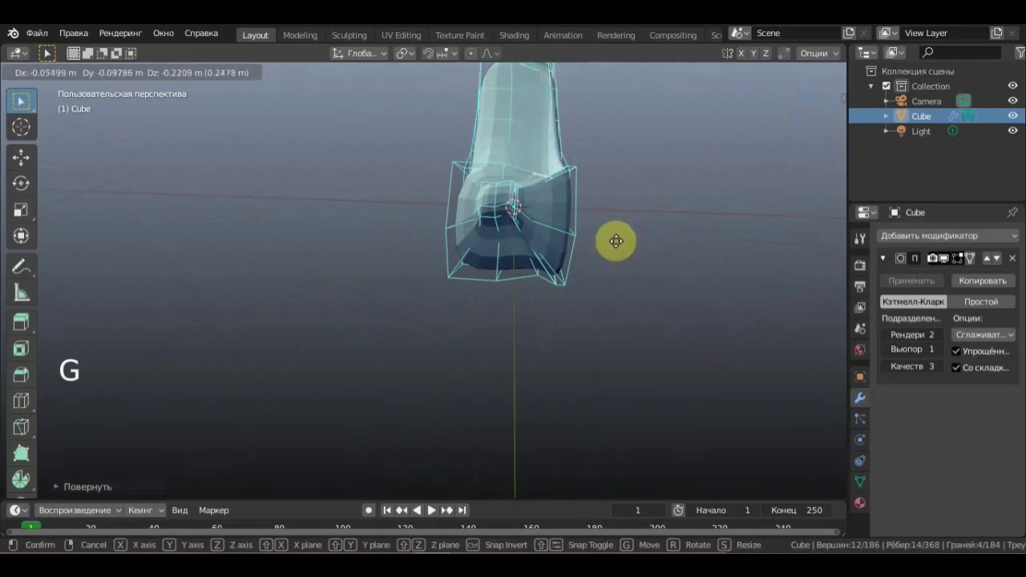
middle_click(502, 186)
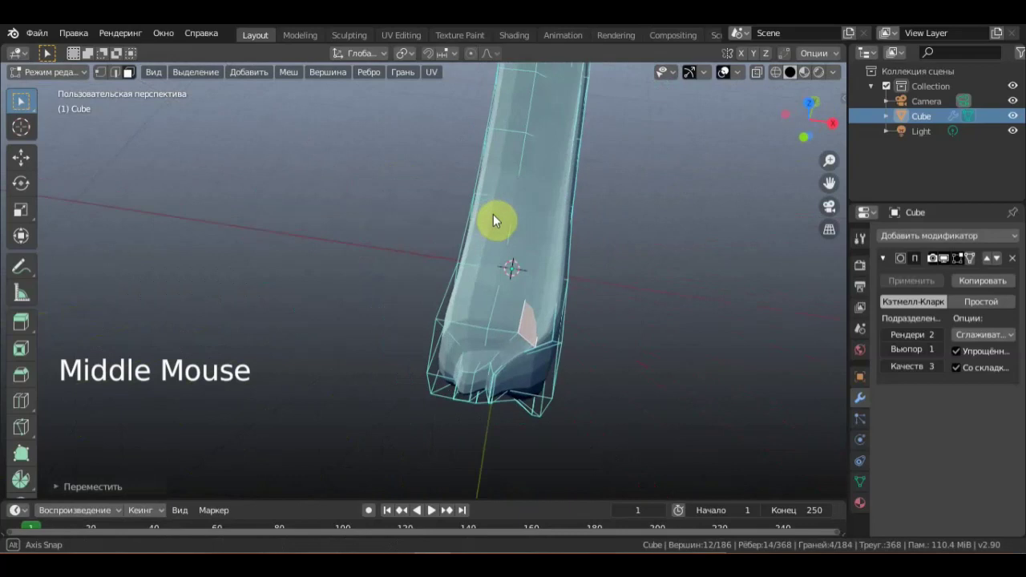
left_click(615, 224)
middle_click(584, 214)
Raise the banana's Subdivision modifier viewport level to 2 and view it from the side.
scroll("down", 3)
middle_click(510, 208)
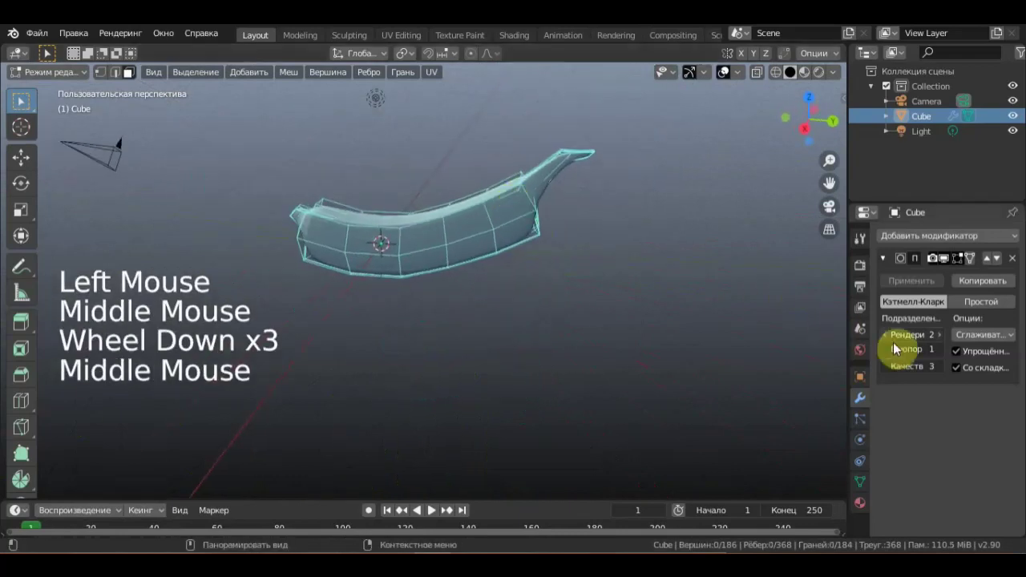
left_click(945, 355)
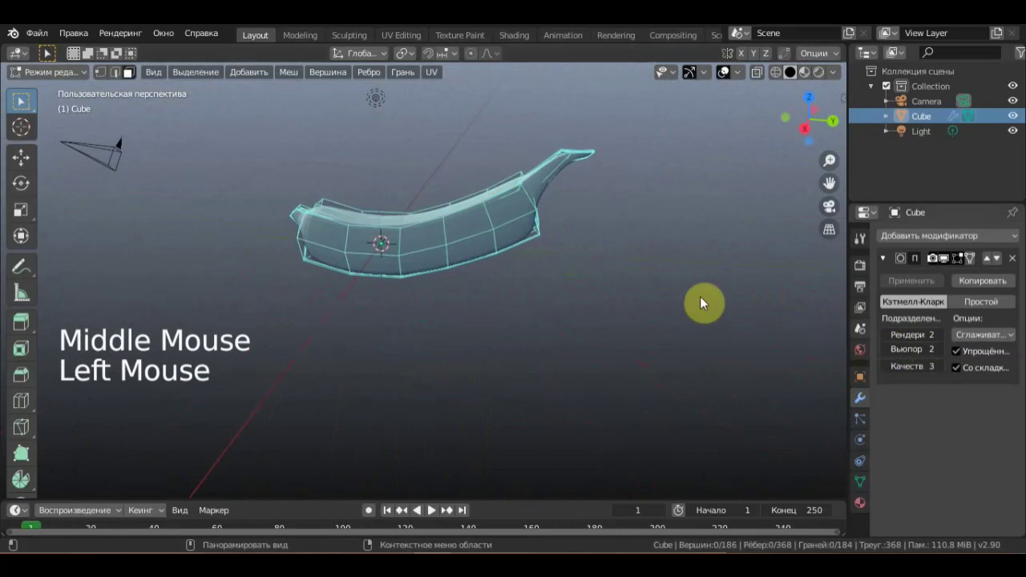
middle_click(618, 259)
scroll("up", 3)
scroll("up", 3)
middle_click(479, 213)
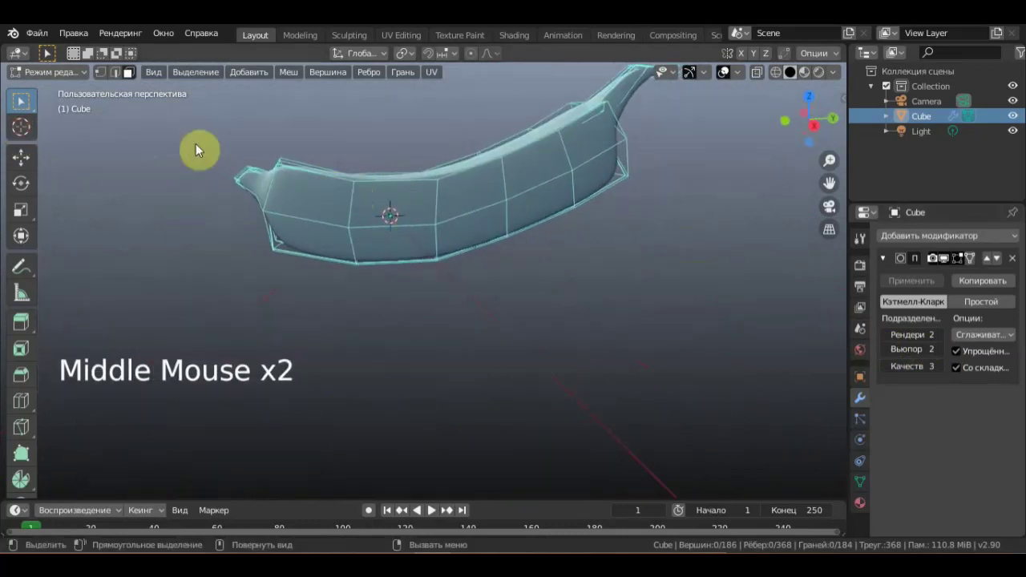
Select an edge loop across the banana and rescale it with S.
left_click(137, 87)
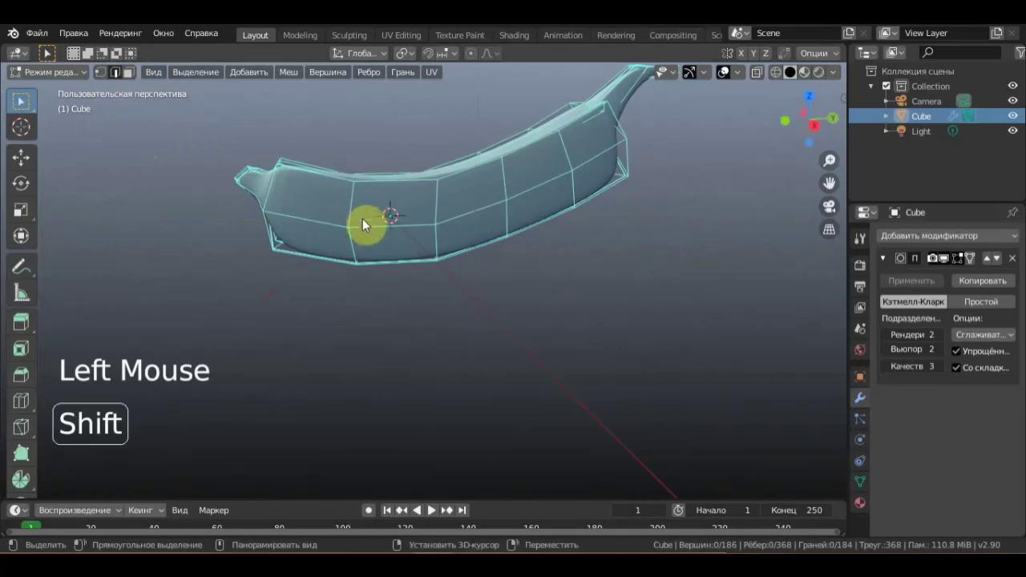
left_click(356, 209)
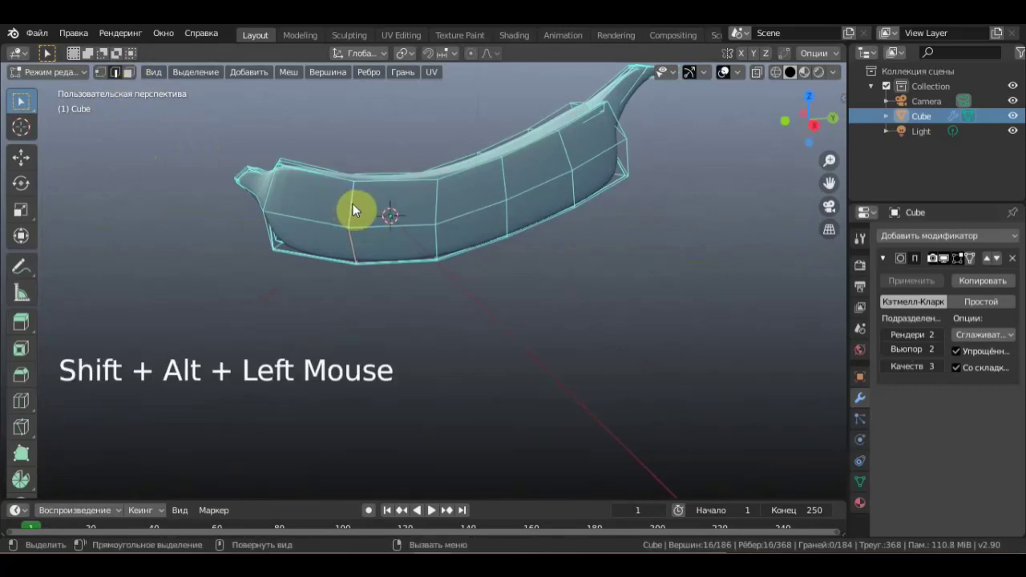
key("s")
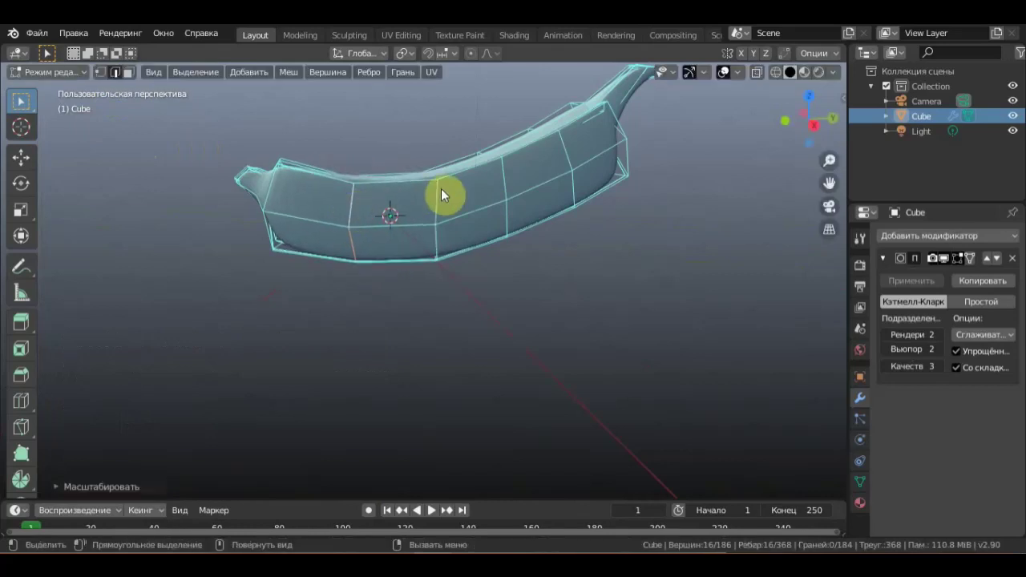
left_click(580, 307)
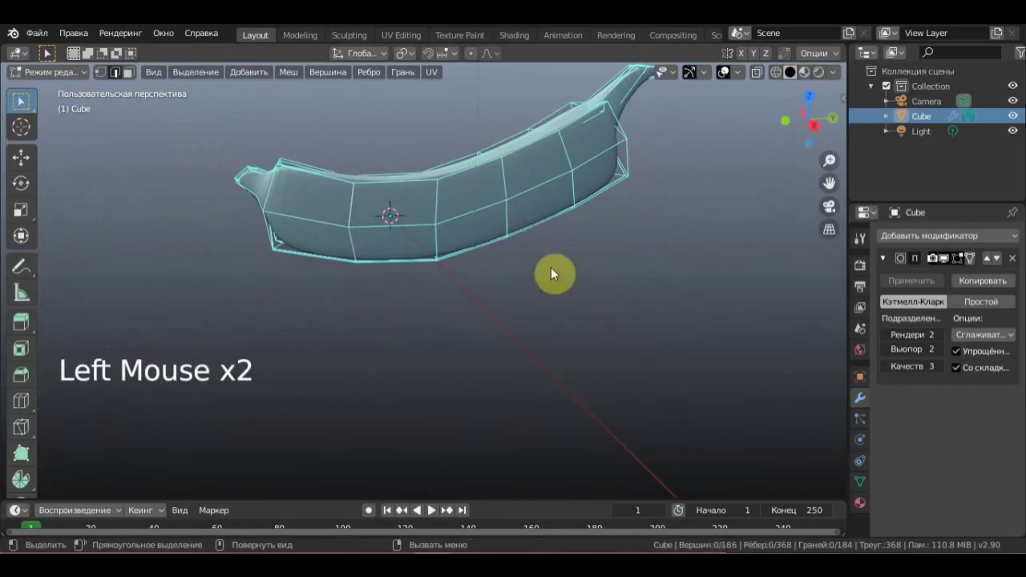
Scale the middle edge loops up about 1.11, then back down to about 0.83.
double_click(506, 182)
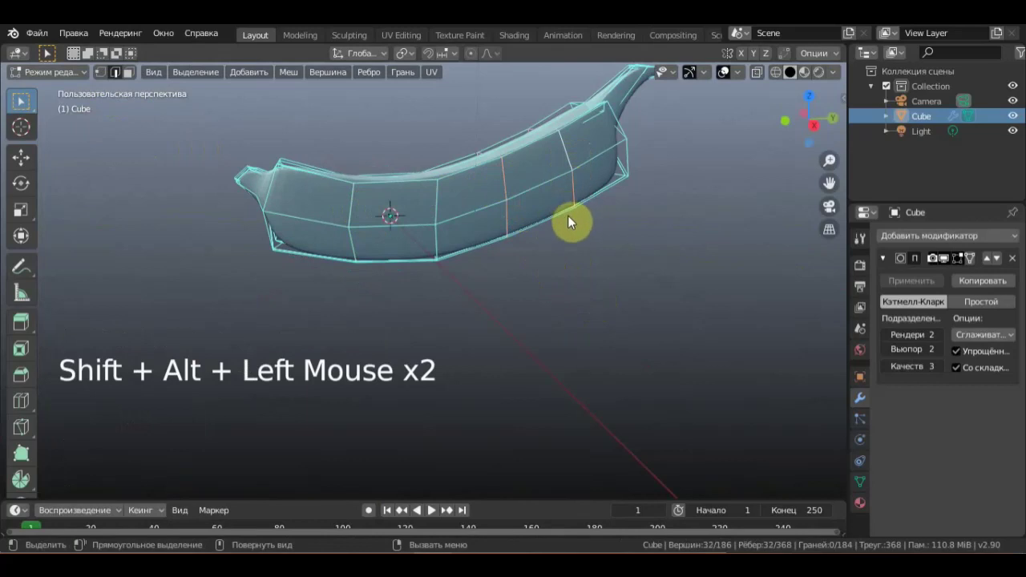
key("s")
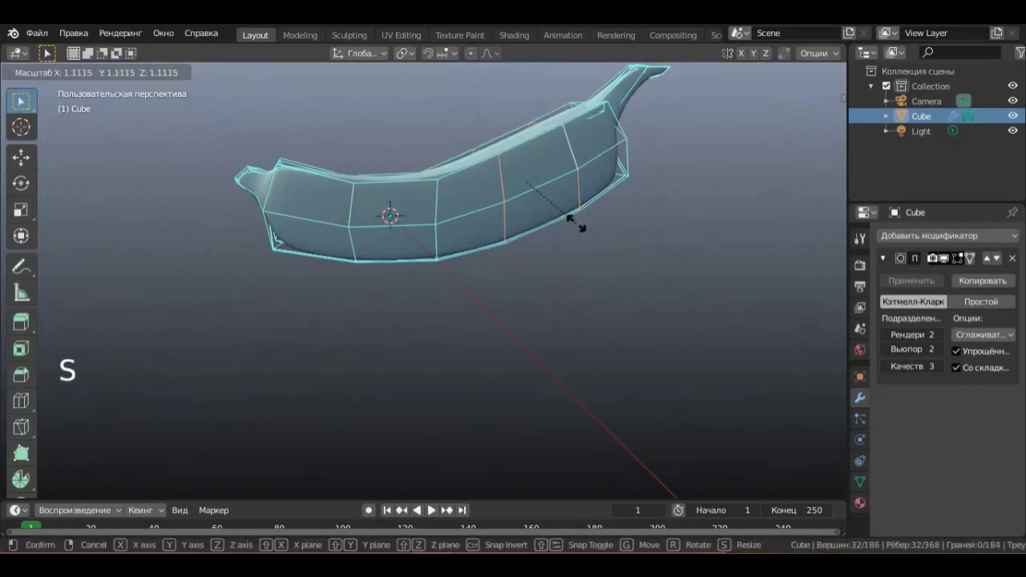
middle_click(569, 225)
scroll("down", 3)
middle_click(556, 229)
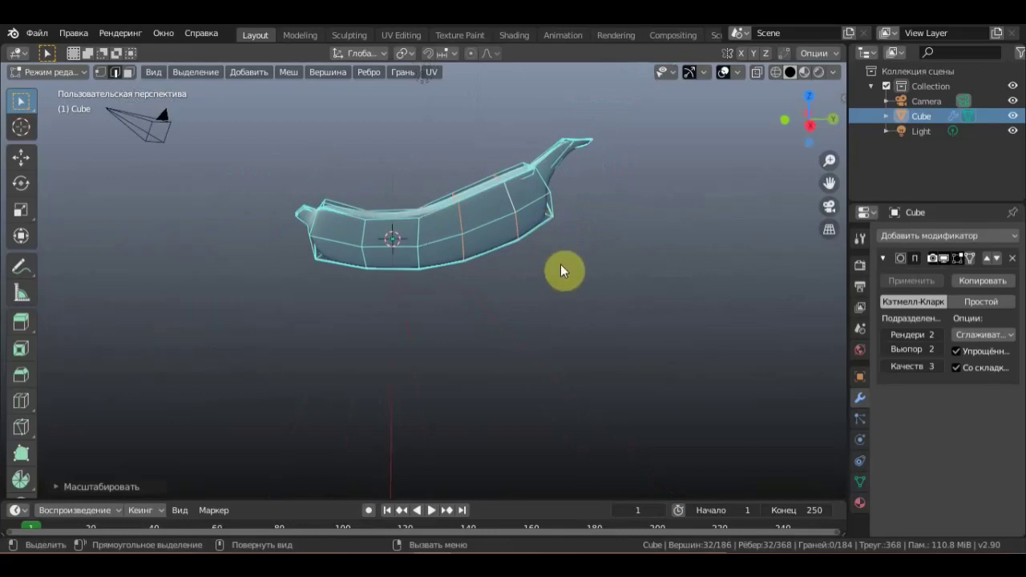
key("s")
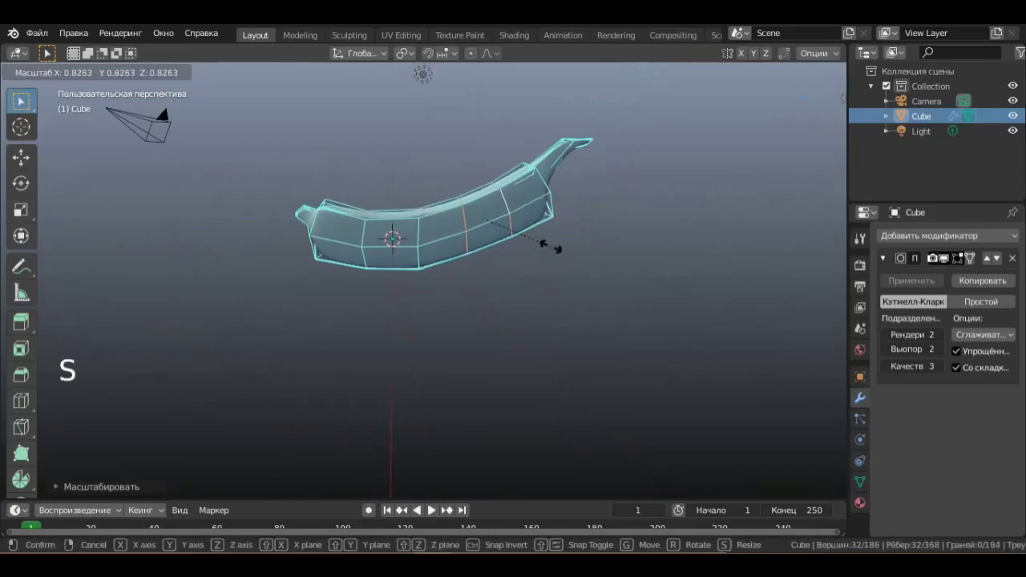
middle_click(555, 256)
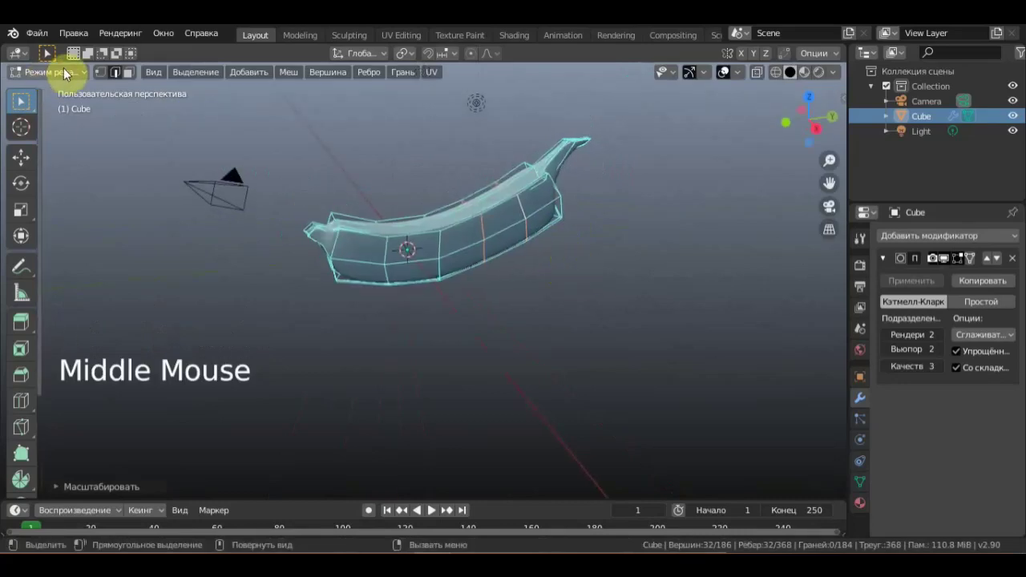
Return to Object Mode and inspect the smoothed banana from several angles.
left_click(68, 74)
scroll("up", 3)
scroll("up", 3)
middle_click(625, 287)
middle_click(613, 315)
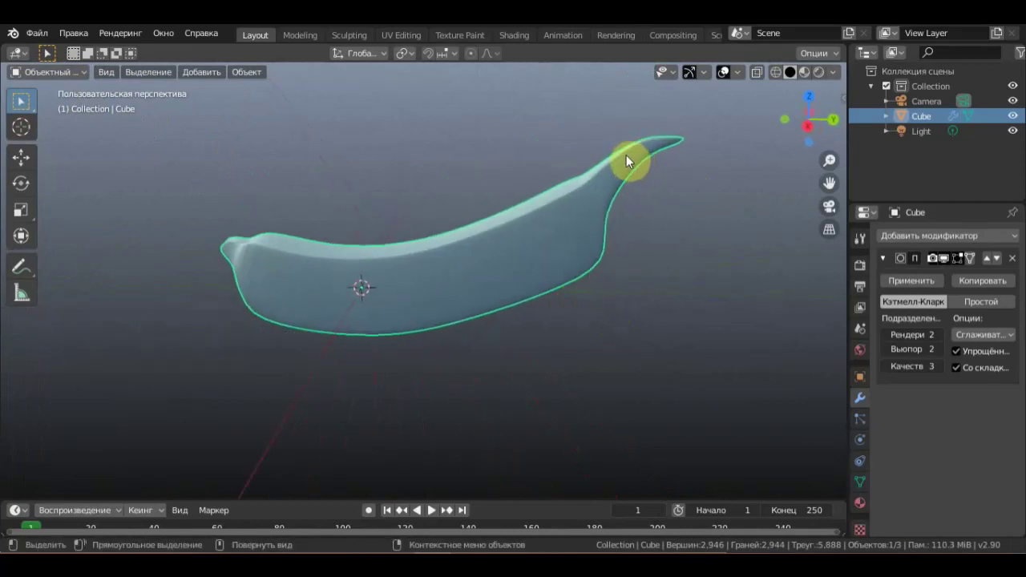
middle_click(663, 189)
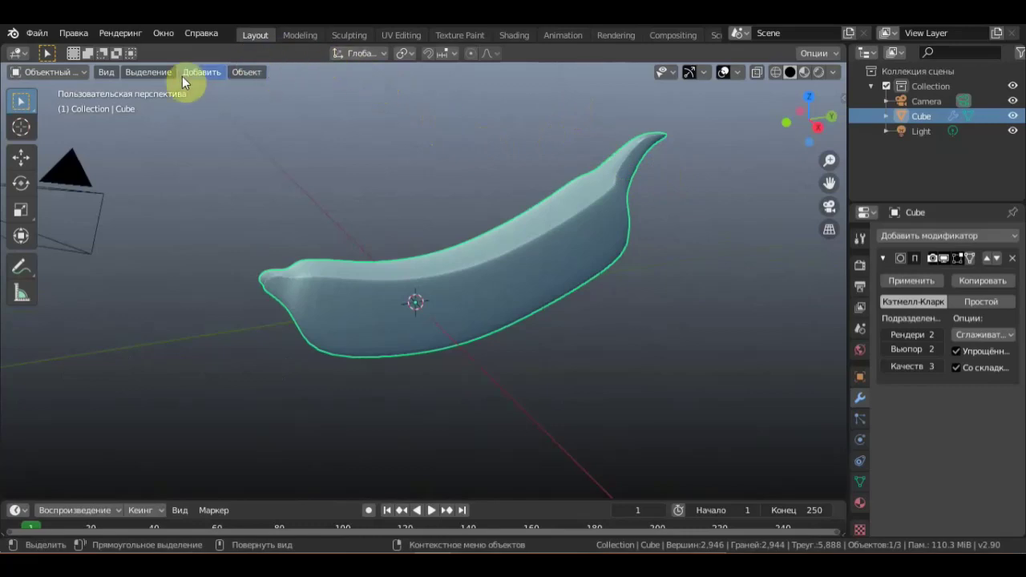
Enter Vertex Paint mode, show the sidebar Tool settings and set yellow as the paint colour in a new palette.
left_click(88, 78)
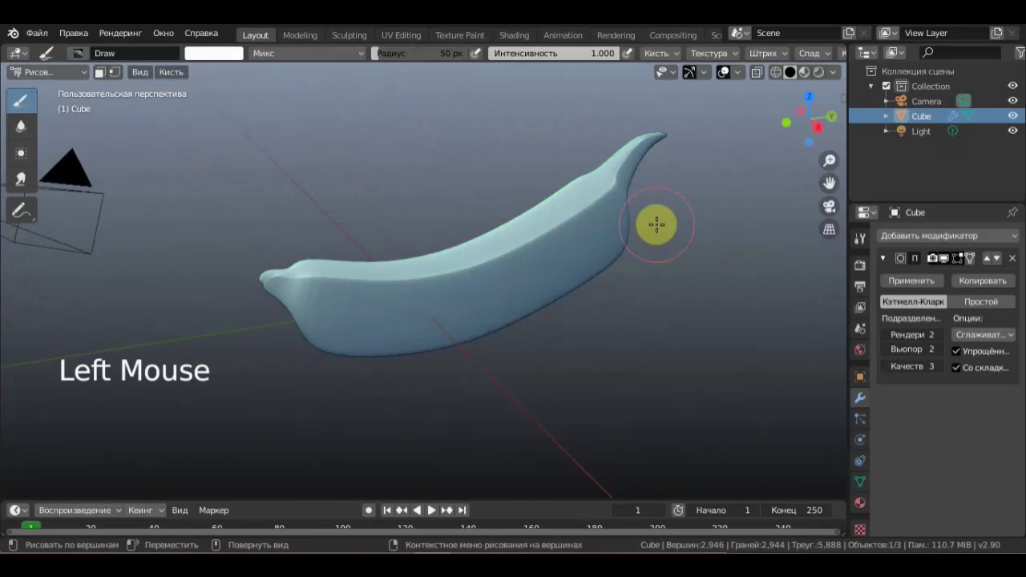
key("n")
left_click(845, 181)
scroll("down", 3)
scroll("down", 3)
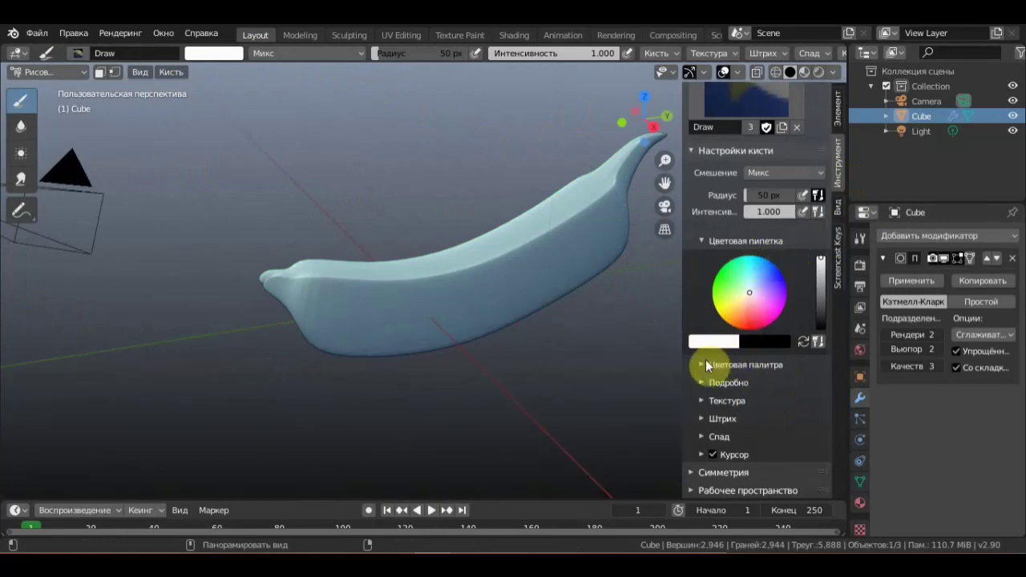
left_click(705, 369)
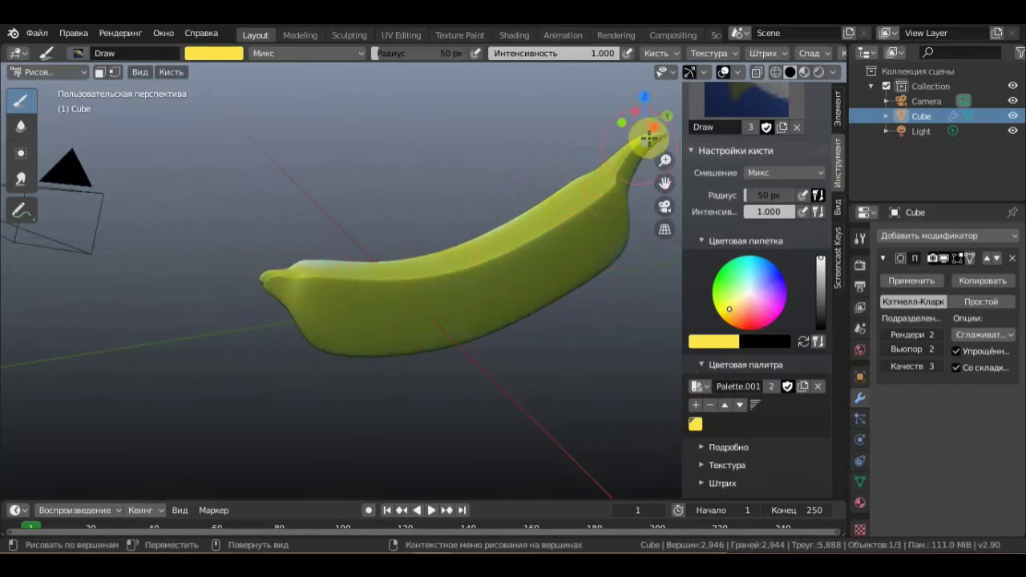
Paint the whole banana yellow, working around the tip and remaining unpainted areas.
middle_click(695, 384)
left_click(695, 384)
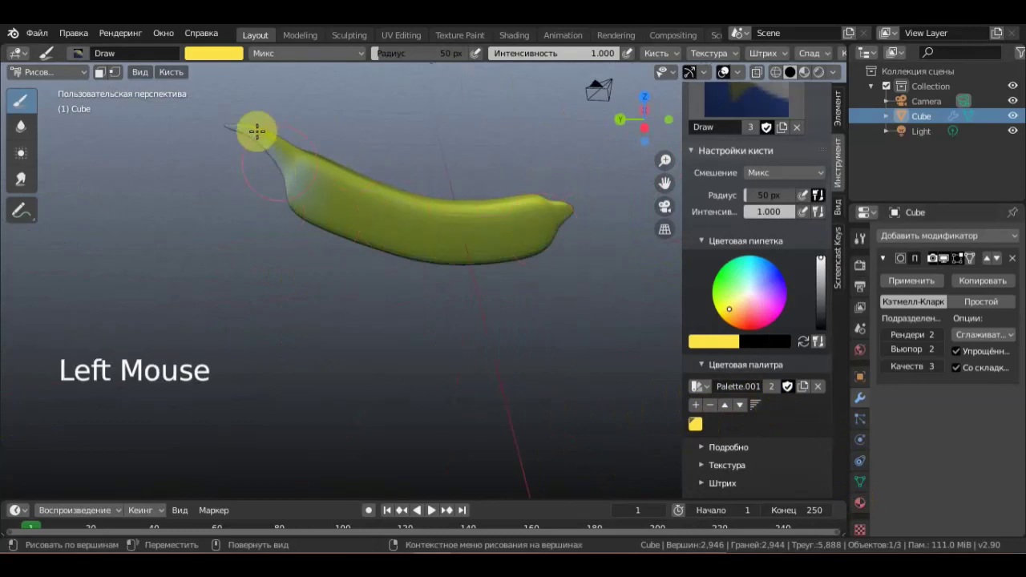
middle_click(695, 384)
left_click(695, 384)
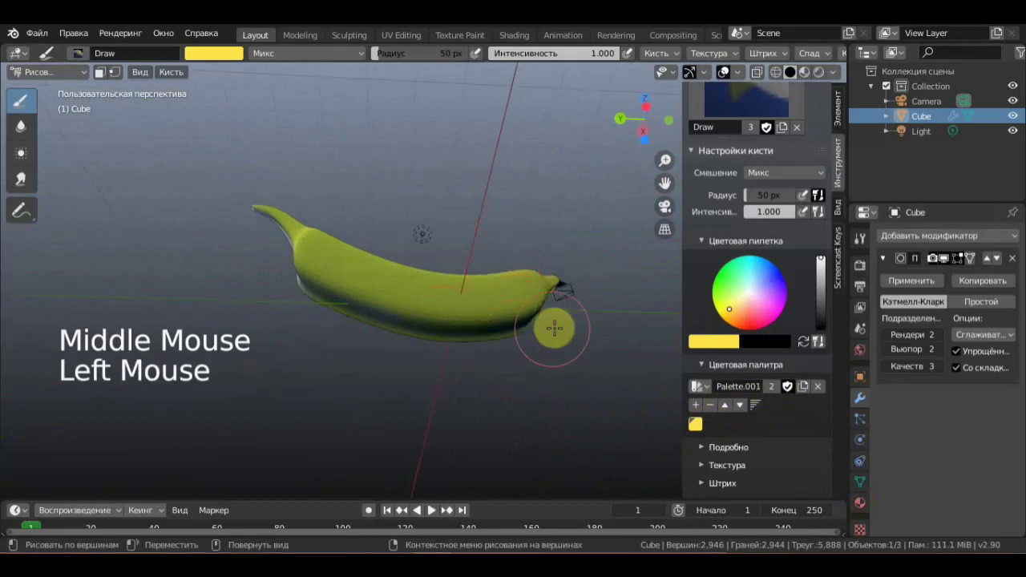
middle_click(695, 384)
scroll("down", 3)
left_click(695, 384)
middle_click(695, 384)
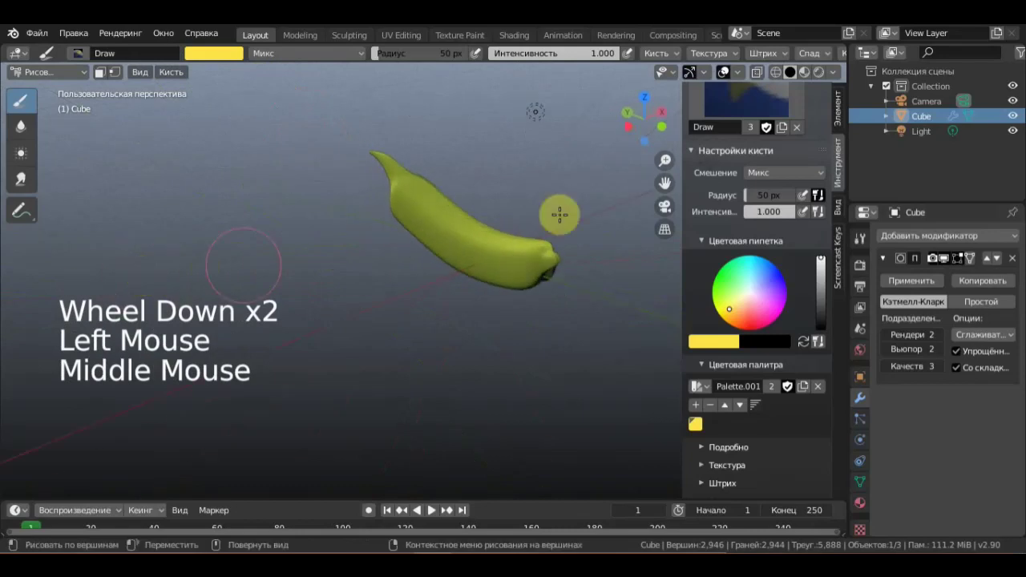
middle_click(695, 384)
left_click(695, 384)
scroll("up", 3)
middle_click(695, 384)
scroll("up", 3)
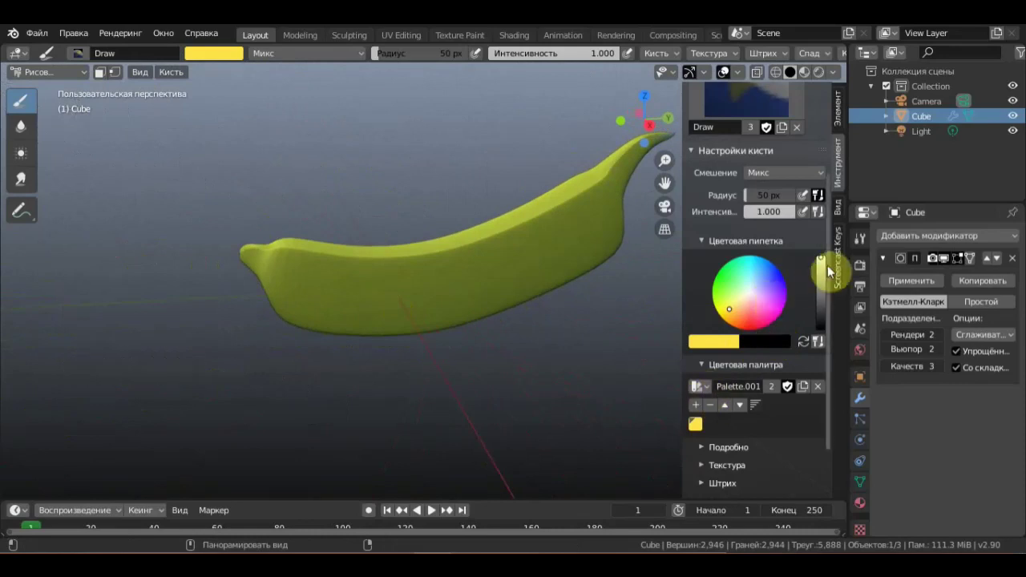
Reselect the brush colour in the colour picker, keeping yellow active.
left_click(773, 346)
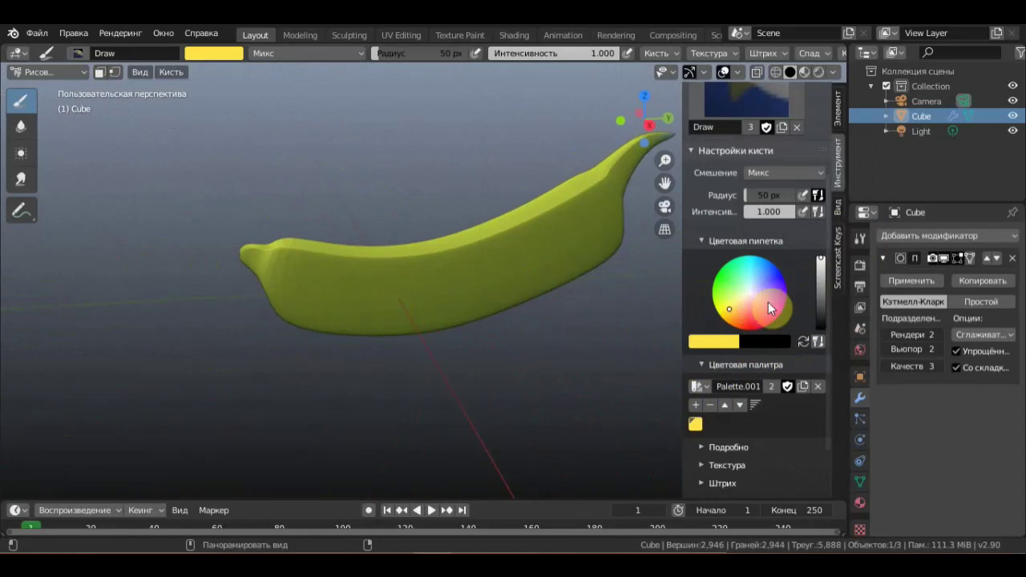
left_click(751, 299)
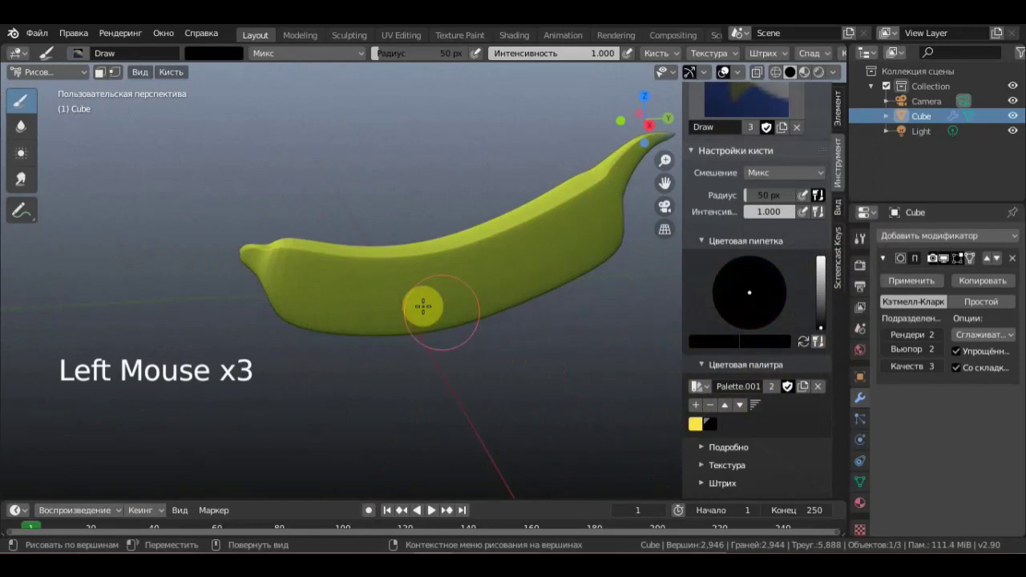
middle_click(695, 384)
left_click(695, 384)
middle_click(695, 384)
Lower the vertex paint brush strength from 1.000 to 0.277, radius staying at 50 px.
scroll("down", 3)
scroll("down", 3)
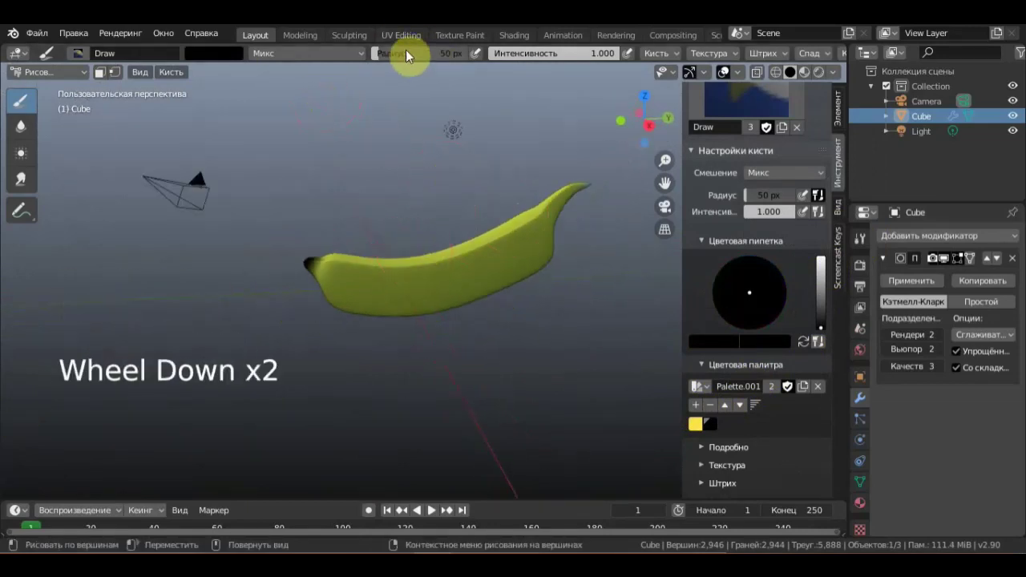
left_click(695, 384)
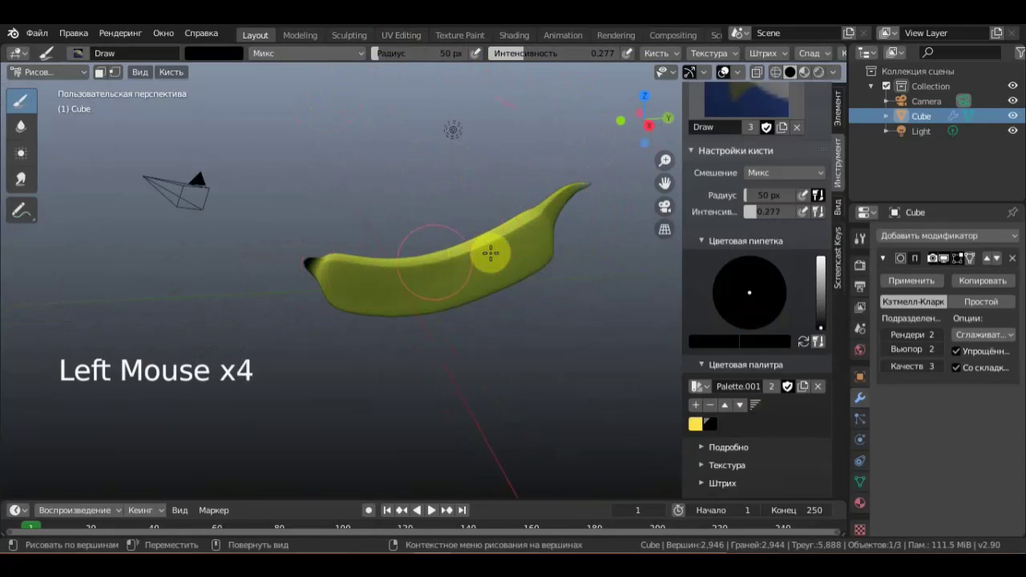
left_click(696, 385)
middle_click(695, 385)
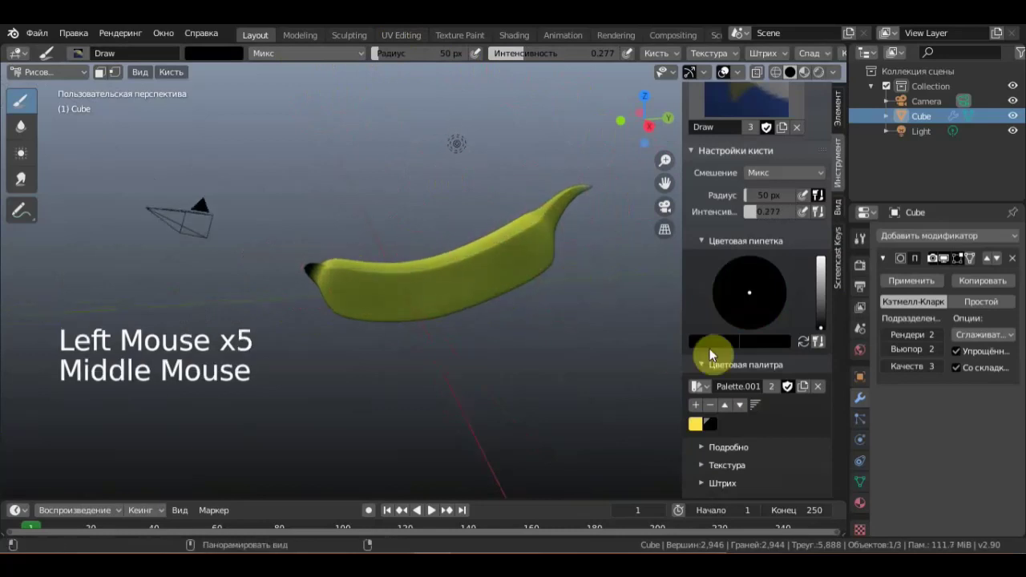
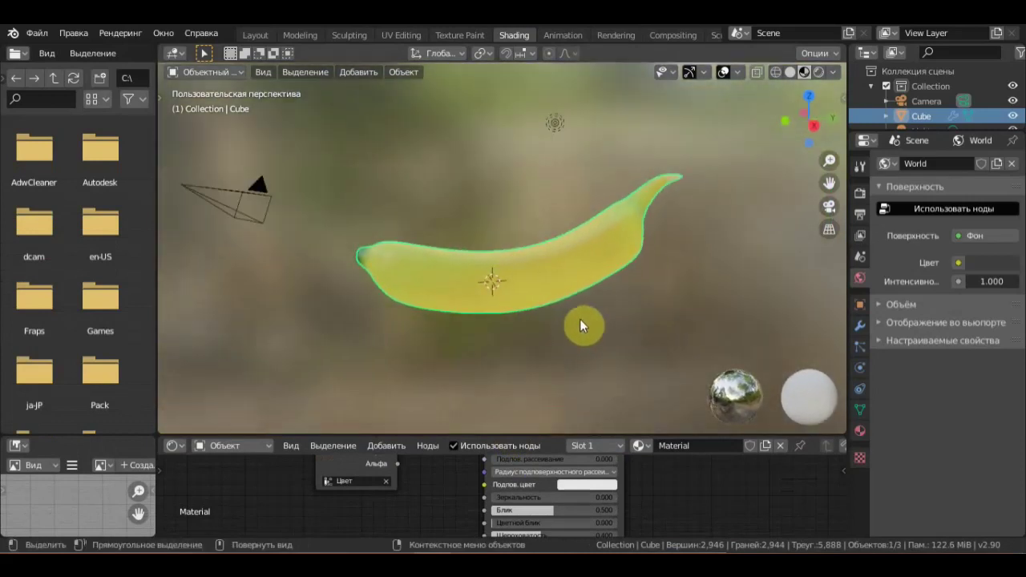
Return to the Layout workspace showing the cube's Subdivision Surface modifier.
left_click(257, 37)
scroll("down", 3)
scroll("up", 3)
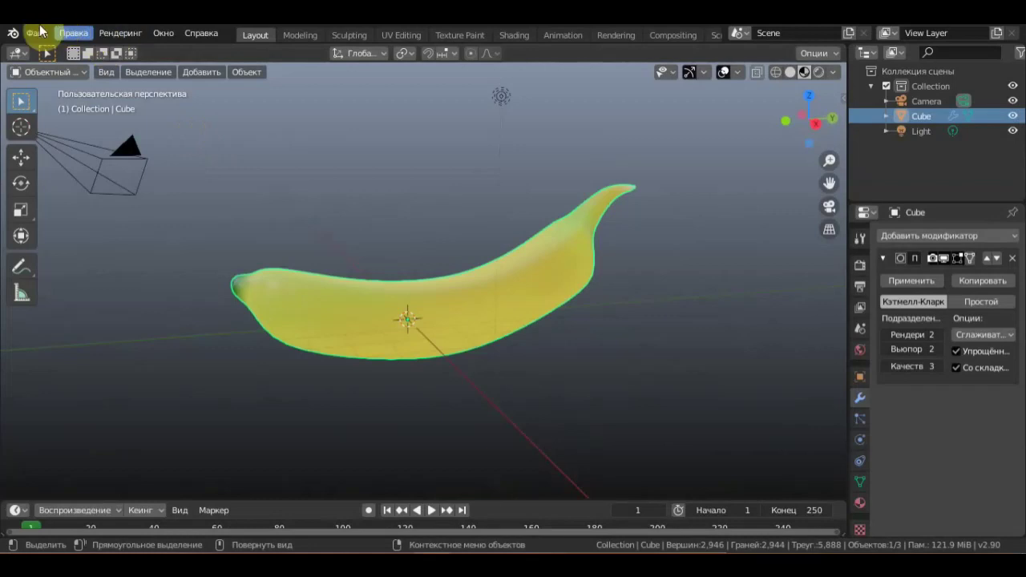
Bring up the File menu with its New startup templates.
left_click(42, 33)
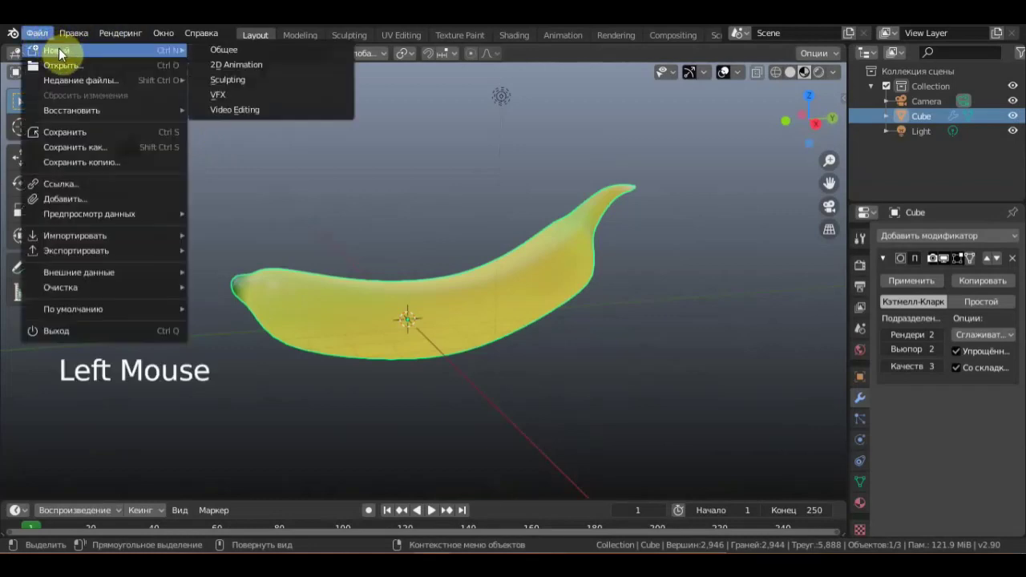
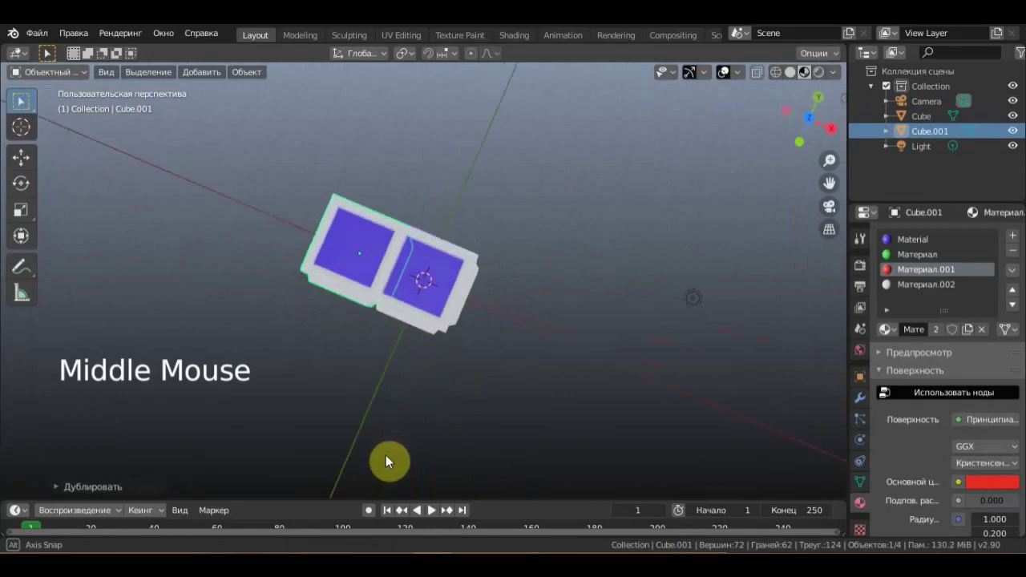
From front orthographic view, duplicate the cube twice with Shift+D and place Cube.002 in the stack.
middle_click(351, 390)
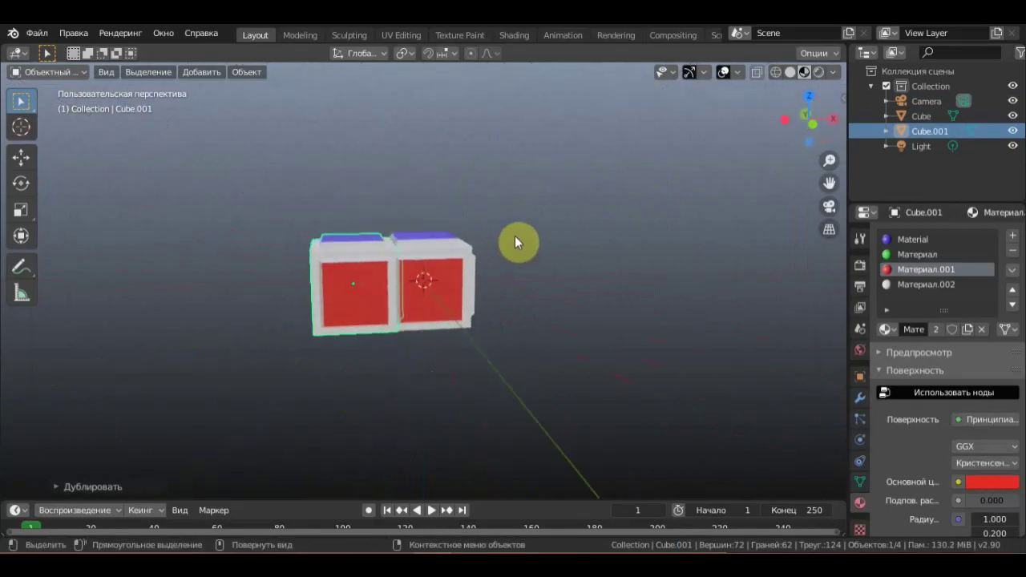
key("ctrl+z")
key("KP_1")
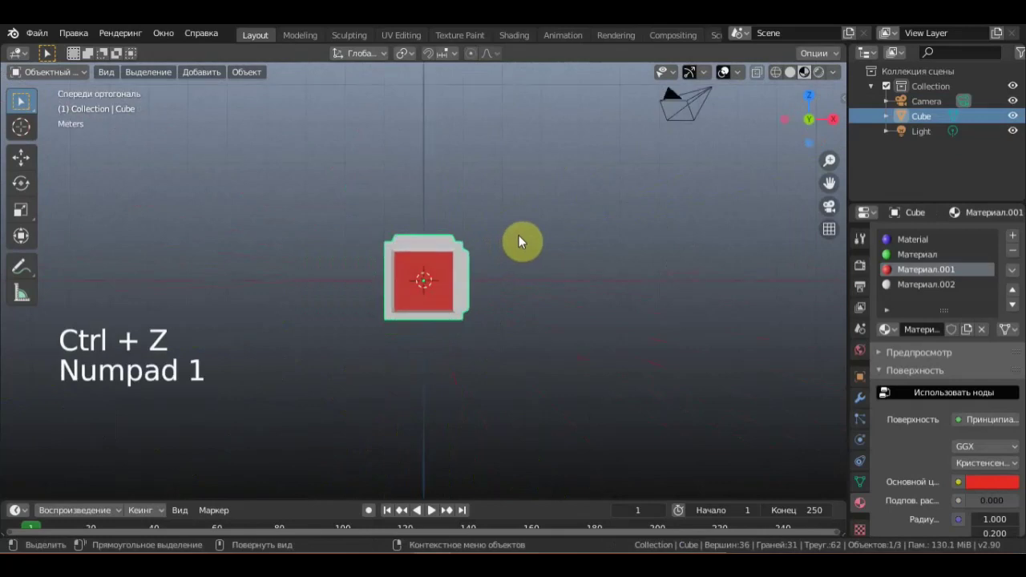
key("shift+d")
left_click(21, 160)
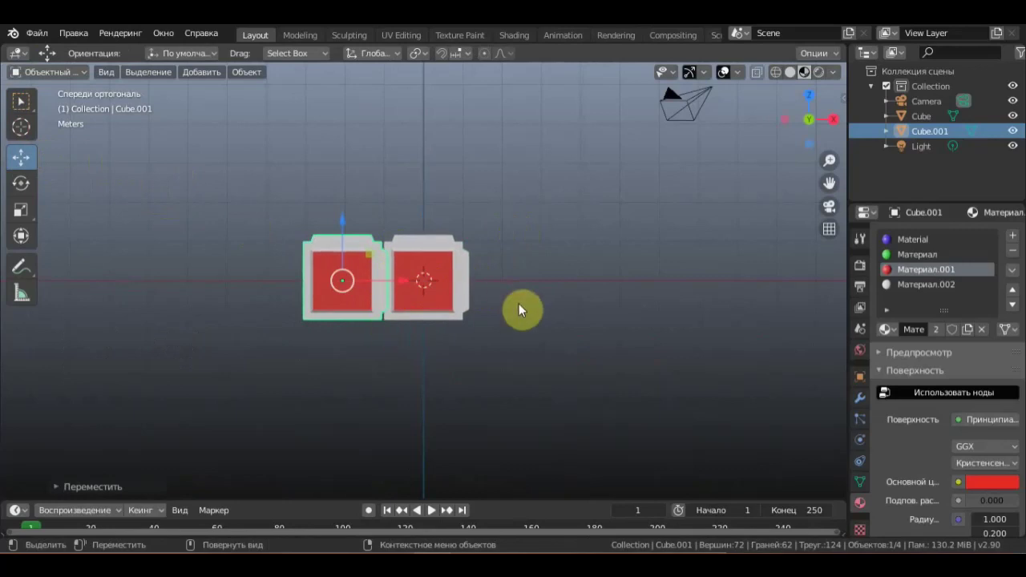
key("shift+d")
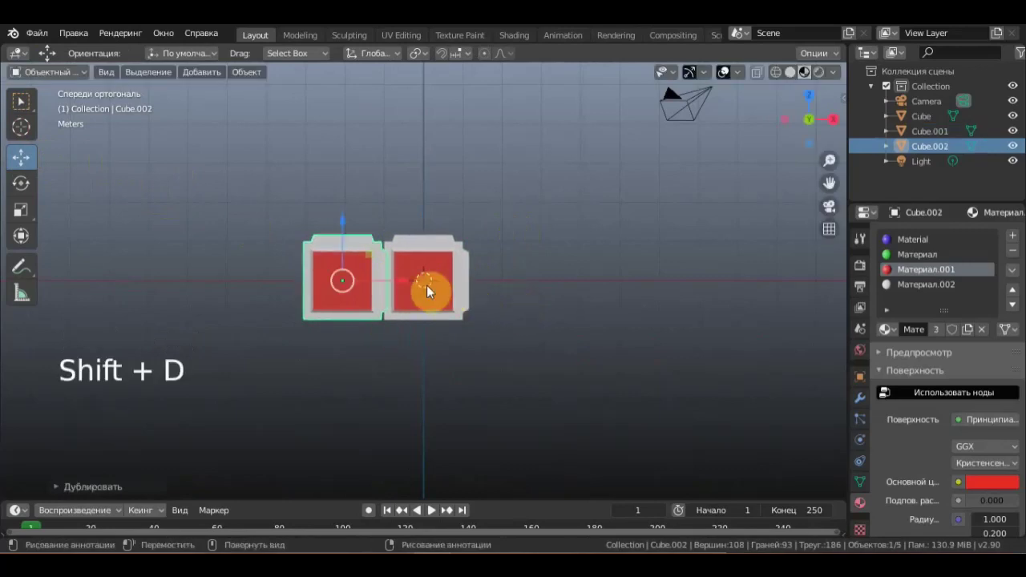
left_click(396, 285)
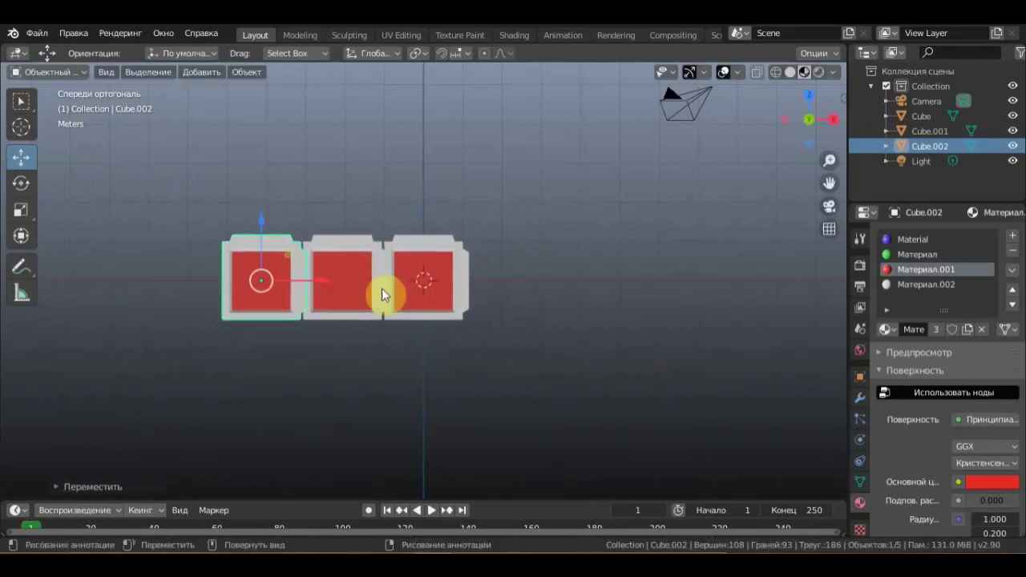
Orbit around the scene to inspect the stacked cubes.
middle_click(402, 348)
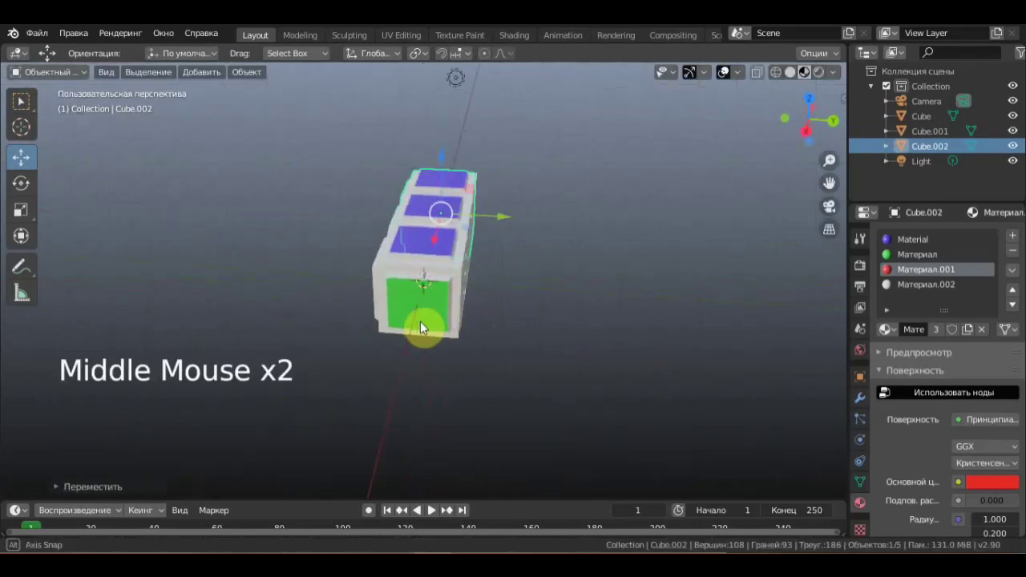
middle_click(307, 264)
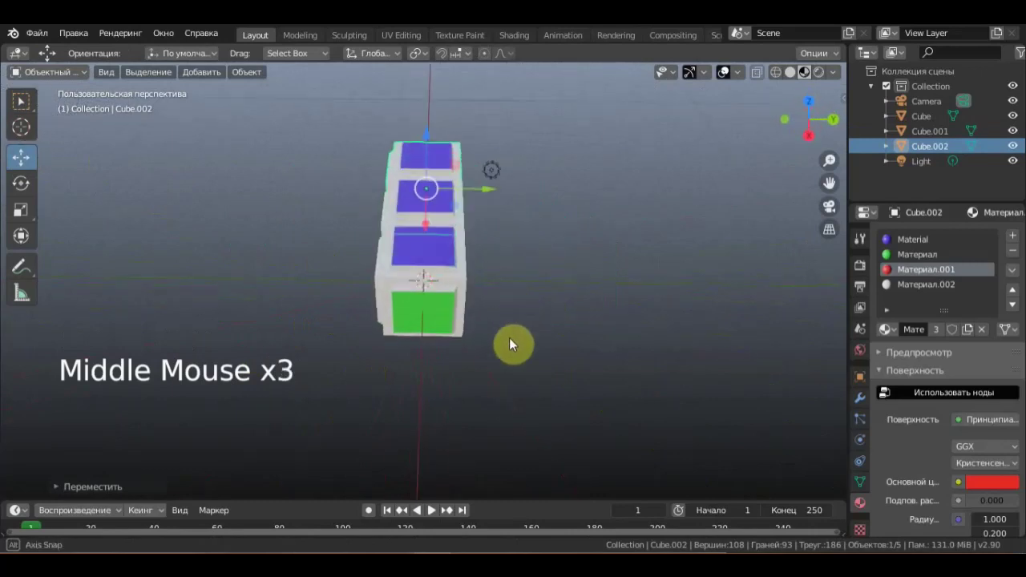
middle_click(281, 192)
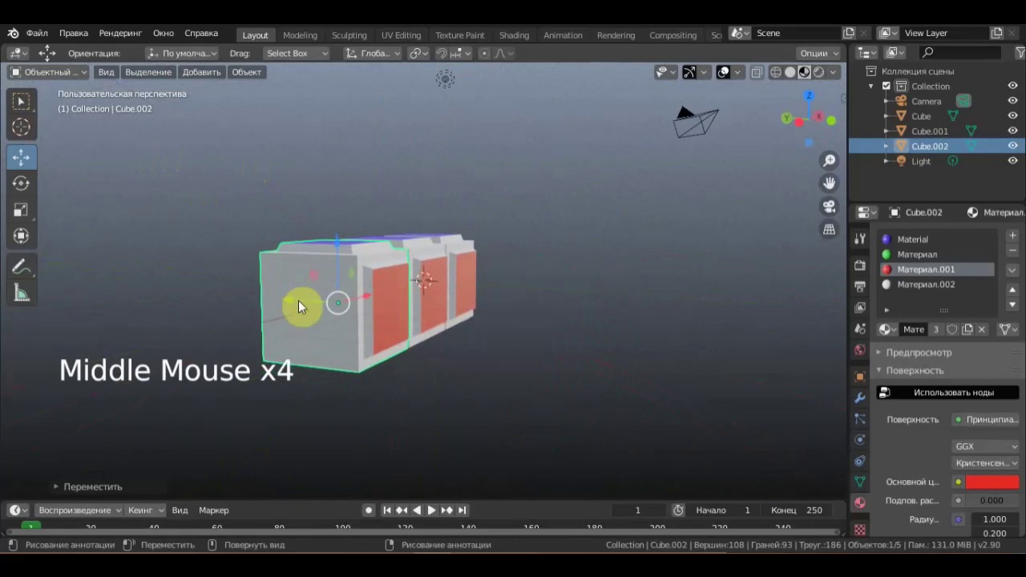
middle_click(282, 312)
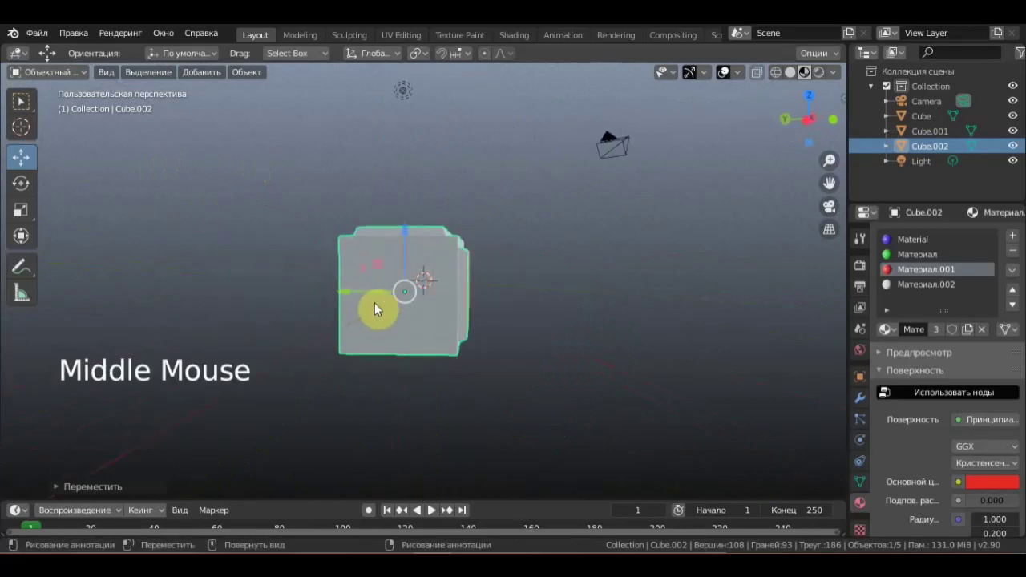
middle_click(95, 302)
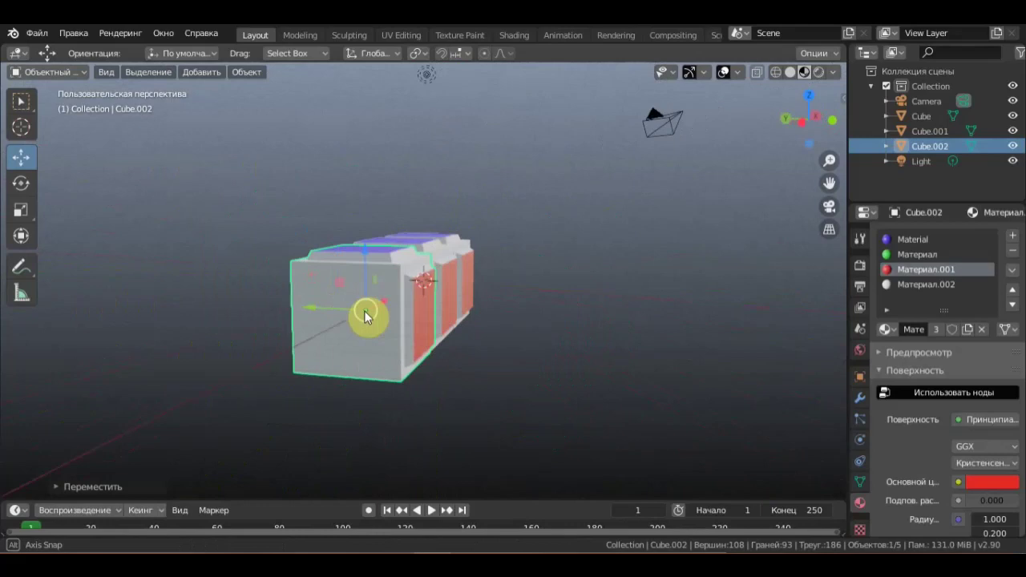
middle_click(370, 316)
scroll("up", 3)
In Edit Mode on Cube.002, inset the selected face and add material slot Материал.003.
left_click(50, 74)
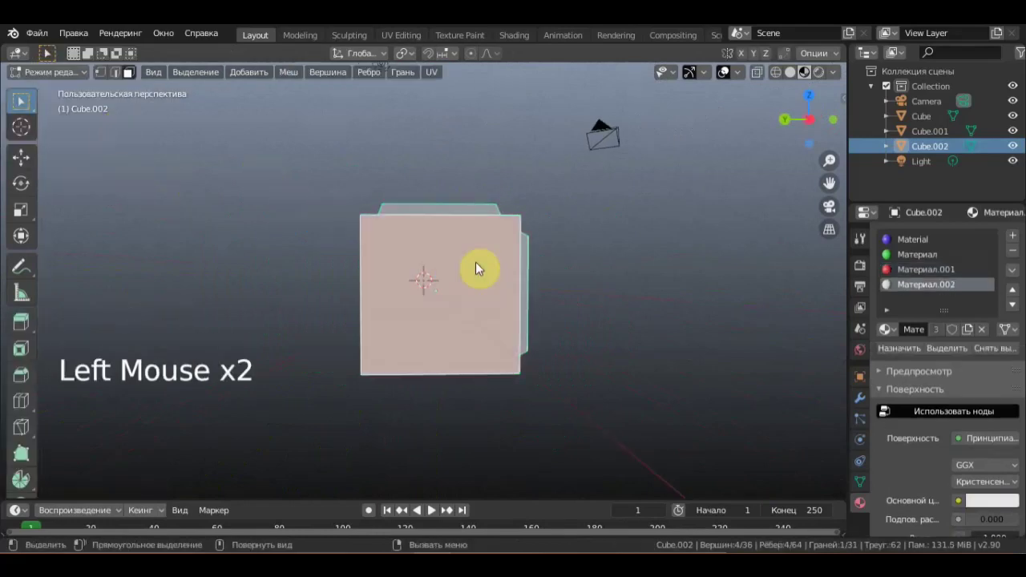
key("i")
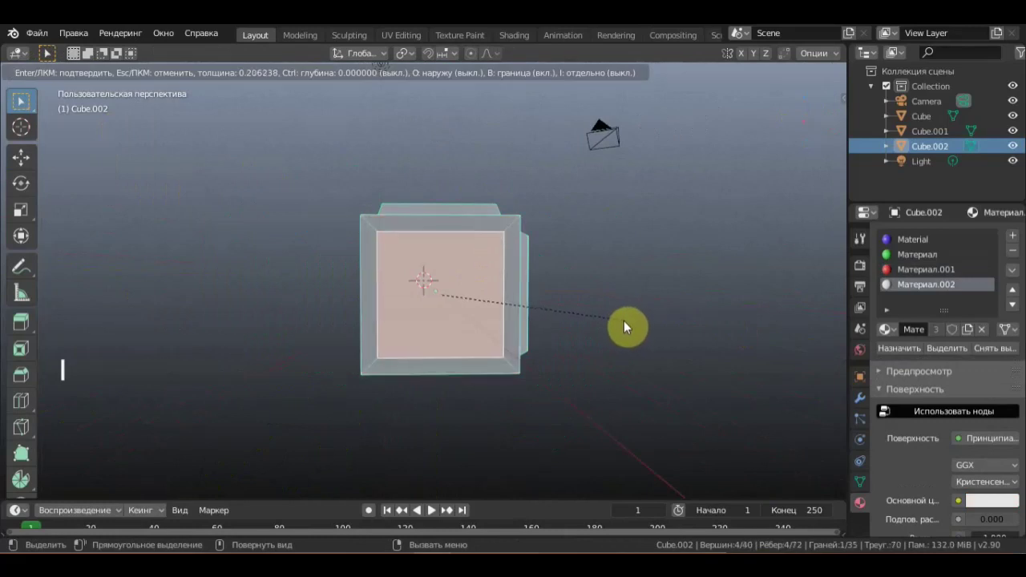
key("i")
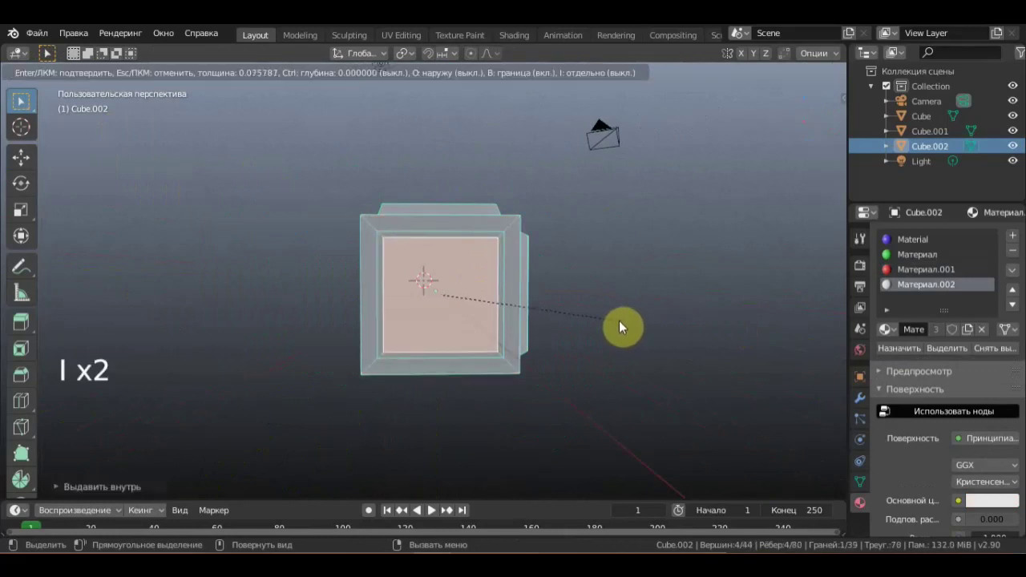
middle_click(548, 334)
scroll("down", 3)
left_click(29, 165)
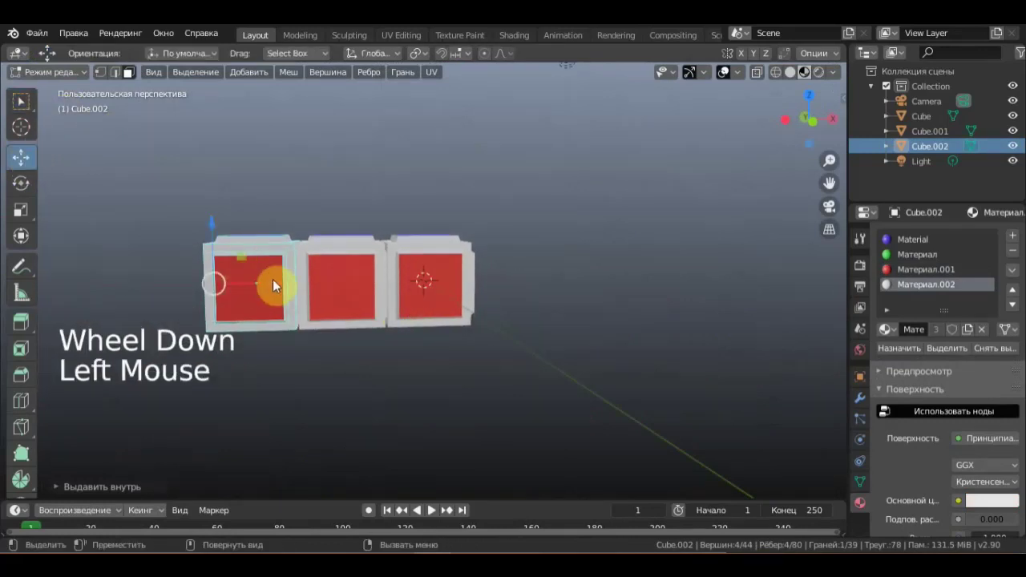
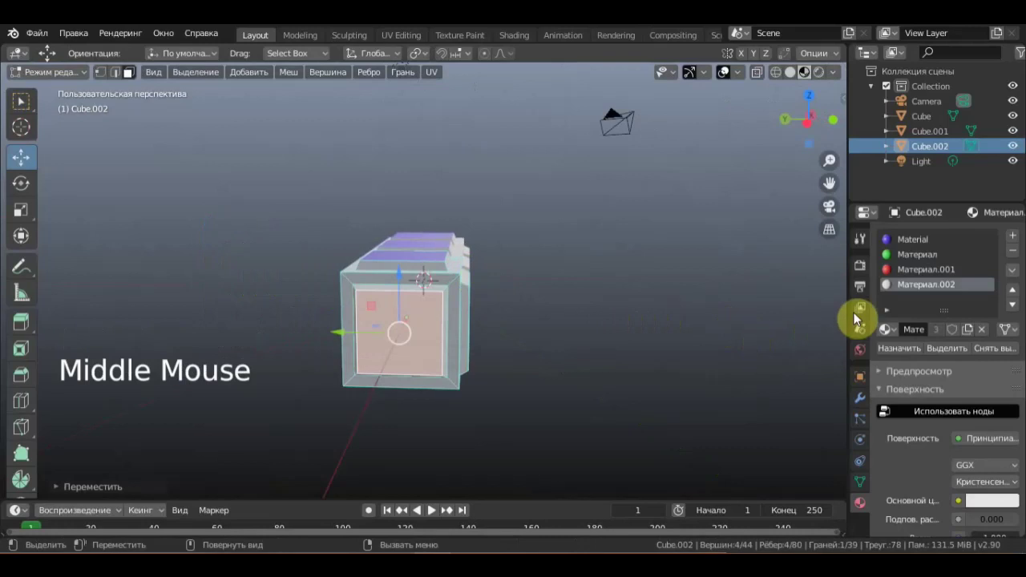
Give the new material a yellow colour and check it on the inset face.
left_click(1016, 240)
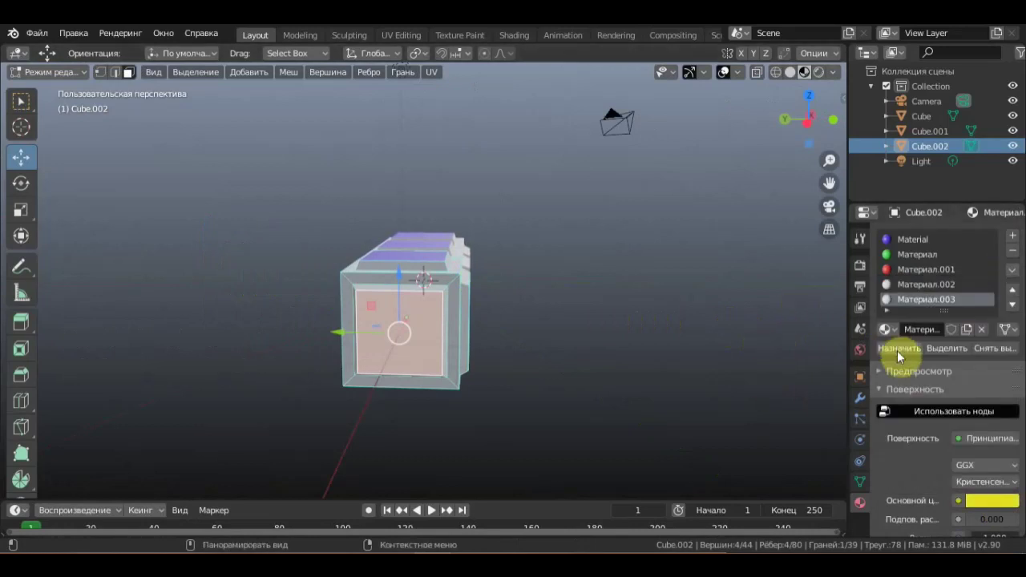
left_click(693, 328)
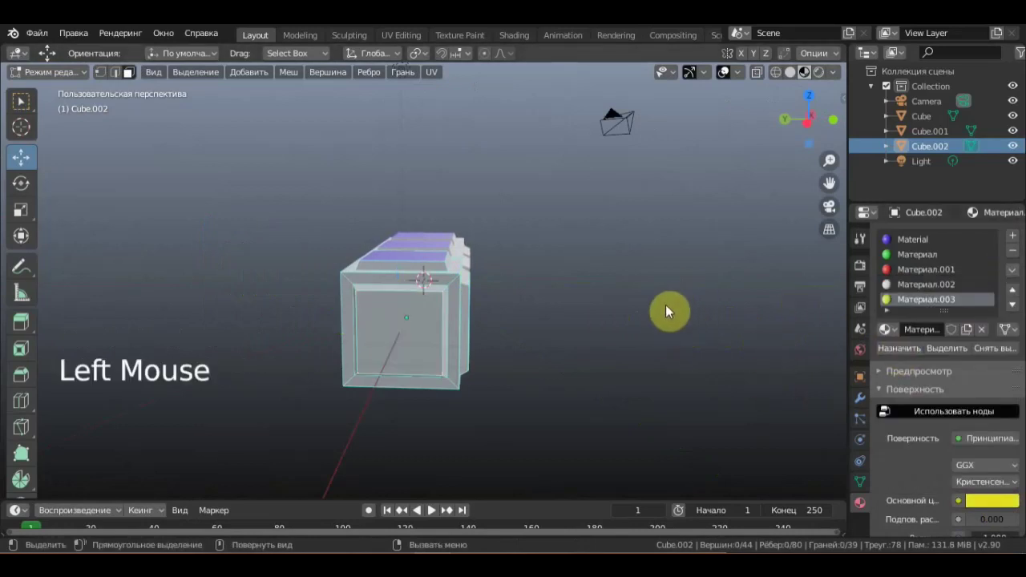
scroll("up", 3)
middle_click(663, 330)
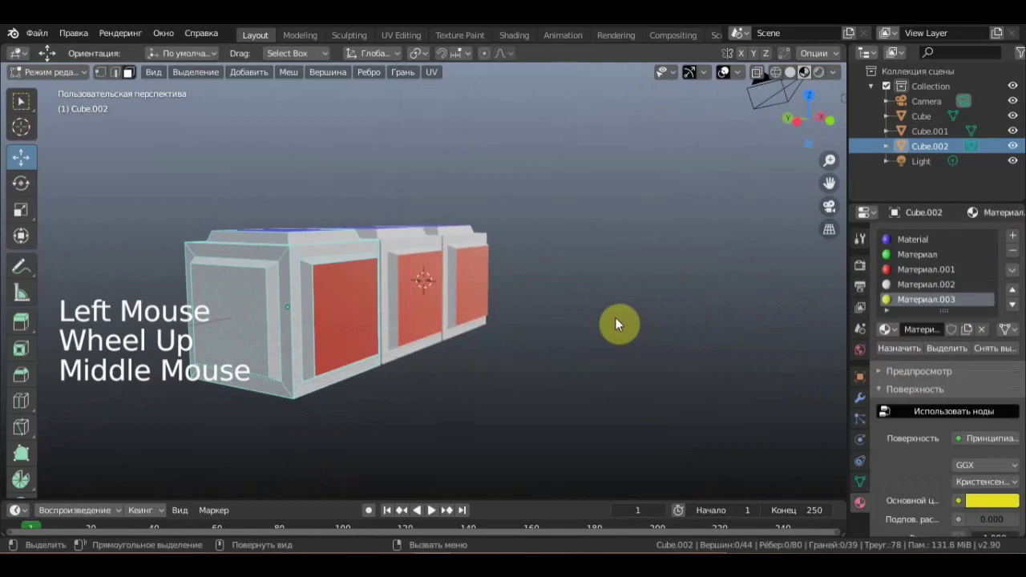
Apply the yellow material to further selected faces and inspect the result.
middle_click(369, 363)
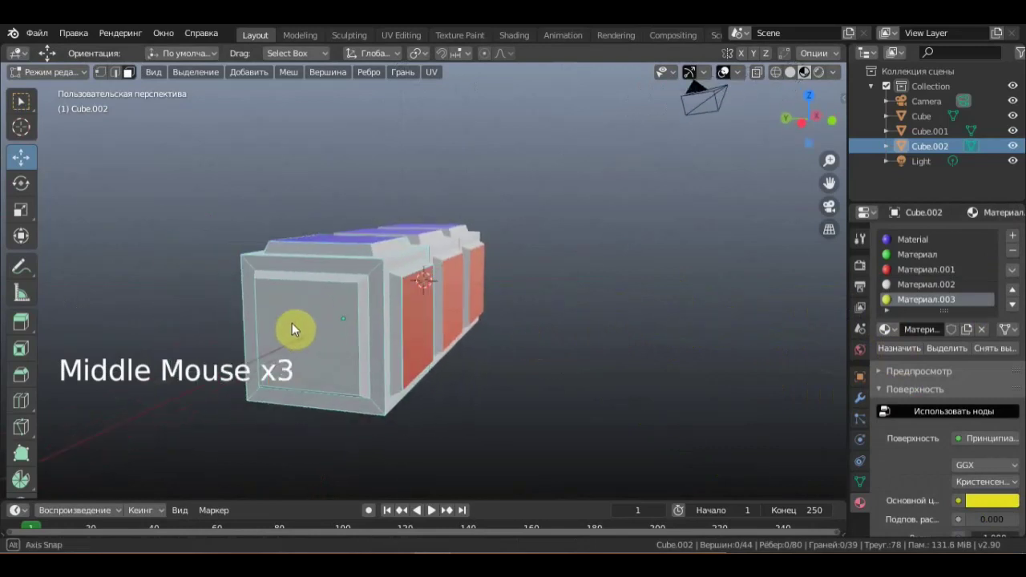
middle_click(18, 103)
left_click(17, 103)
left_click(778, 354)
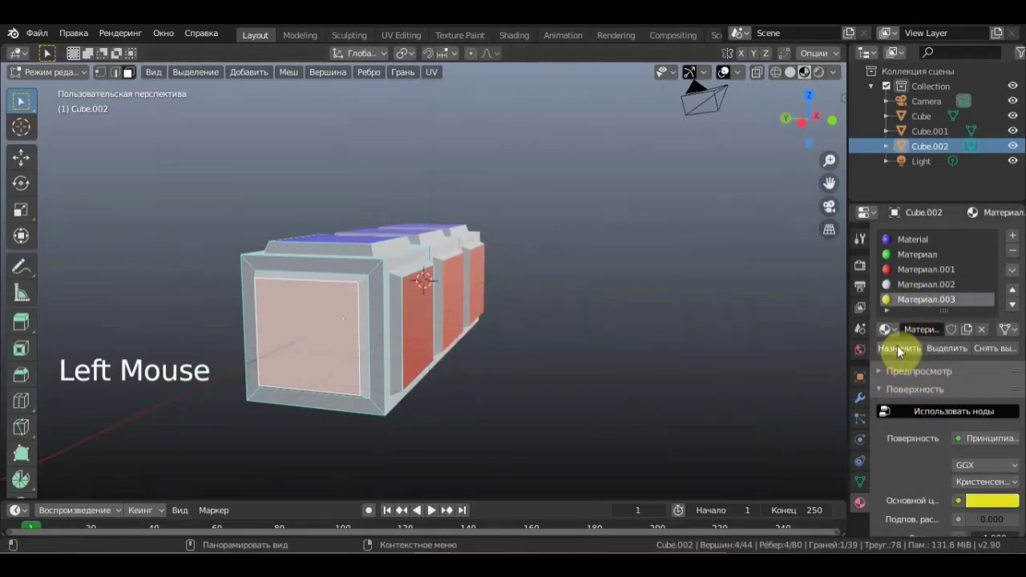
middle_click(633, 356)
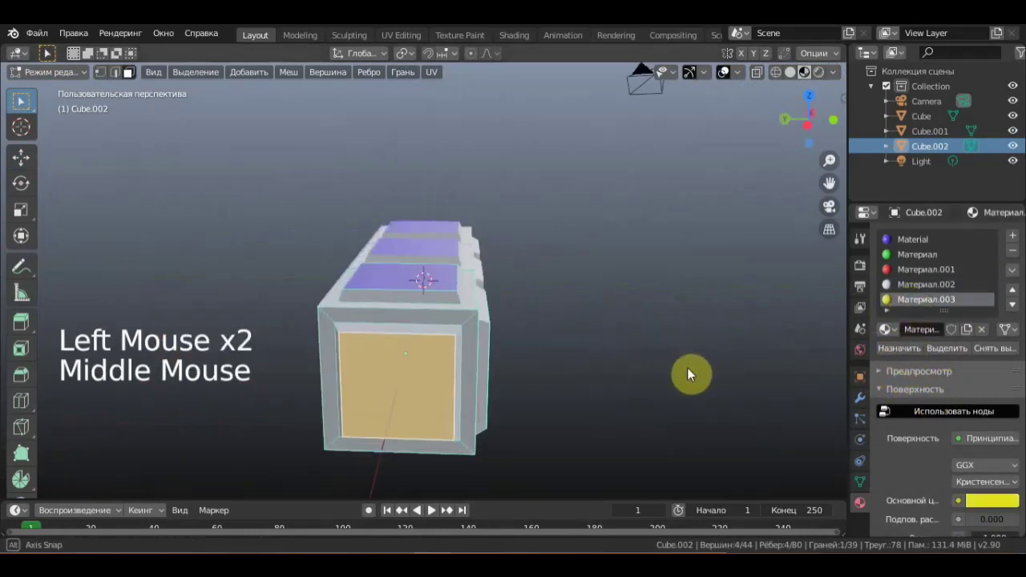
scroll("down", 3)
middle_click(679, 398)
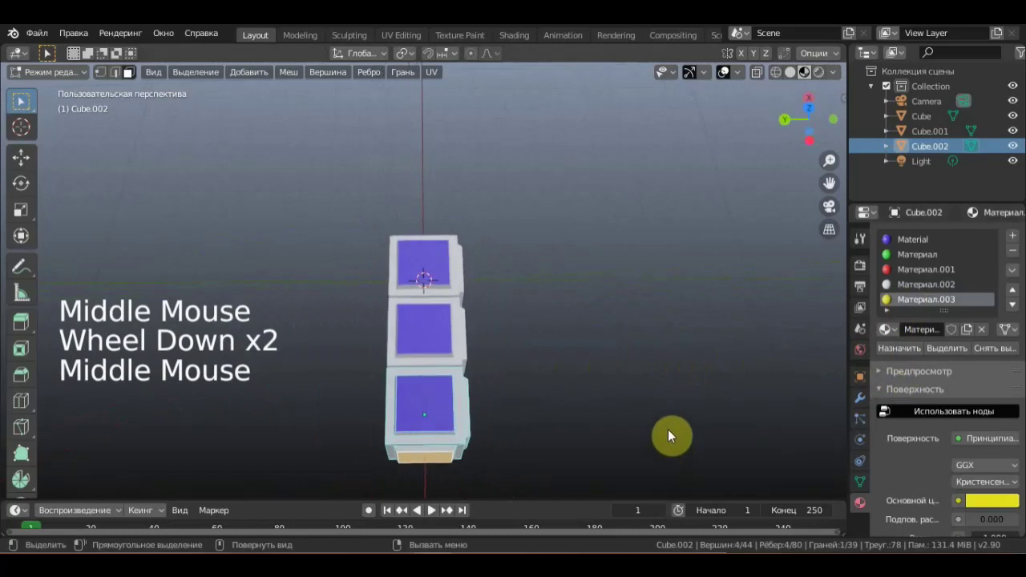
From top view, return to Object Mode, select the three cubes and join them with Ctrl+J.
key("KP_7")
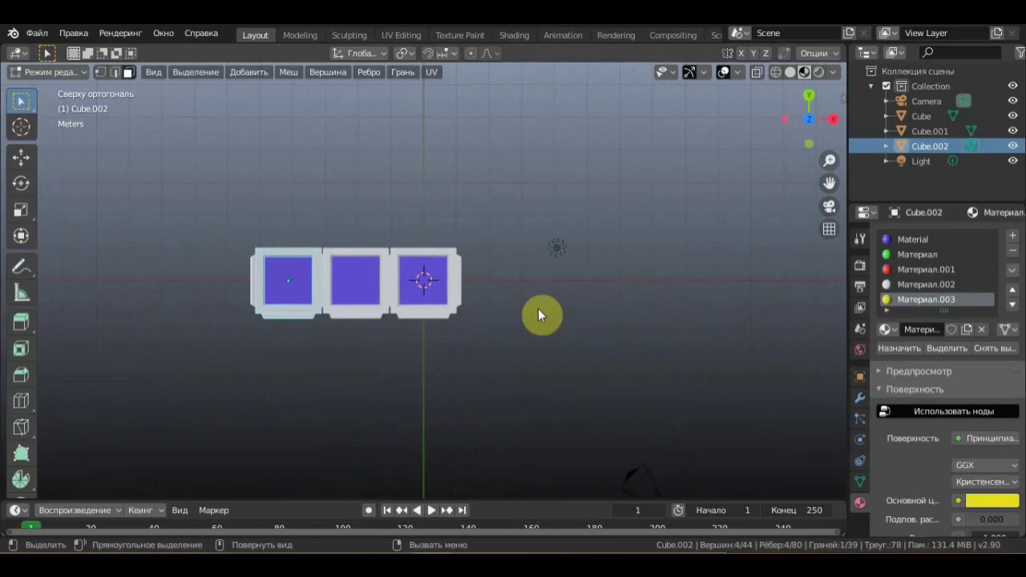
middle_click(541, 278)
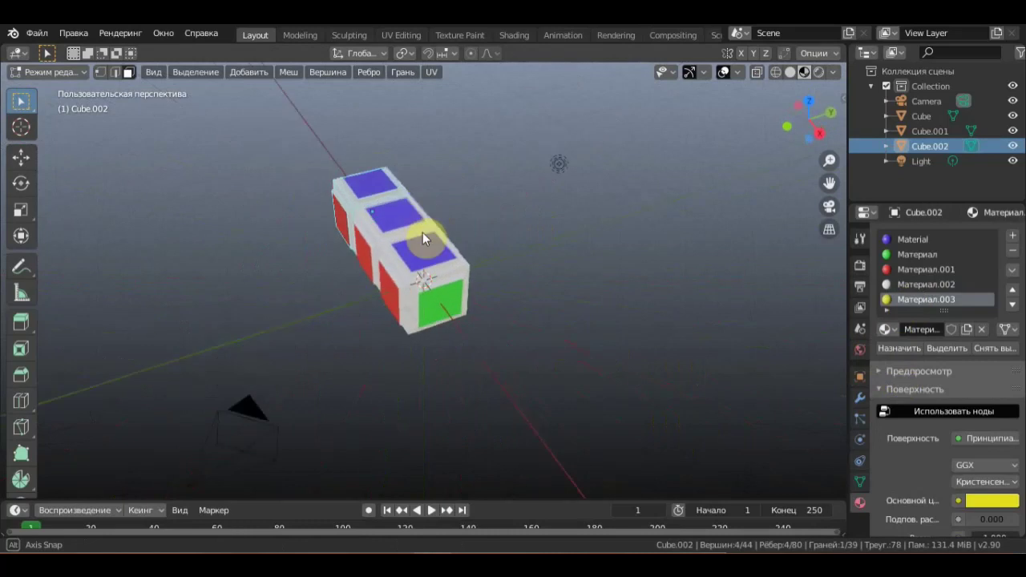
key("KP_7")
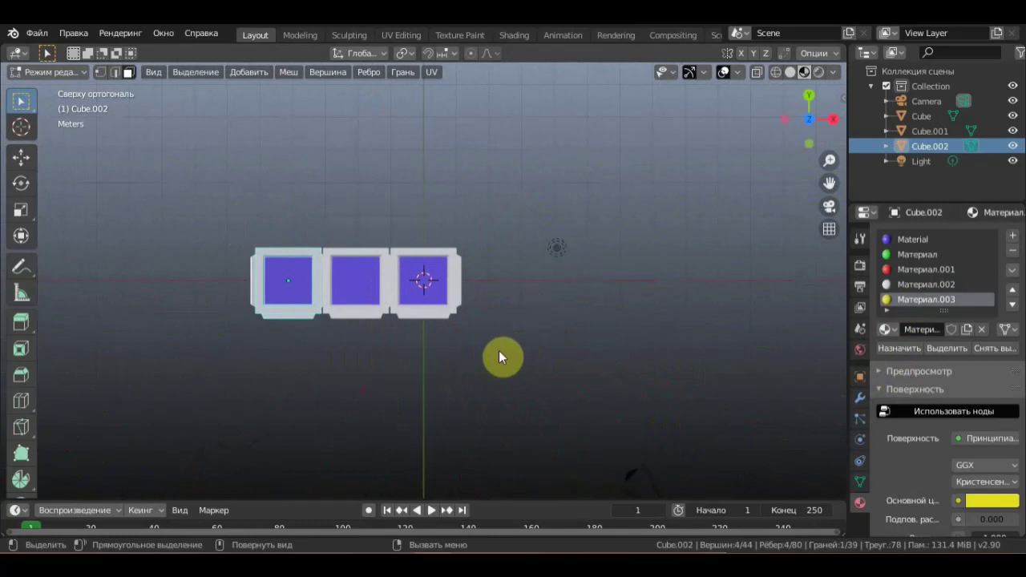
key("a")
left_click(54, 77)
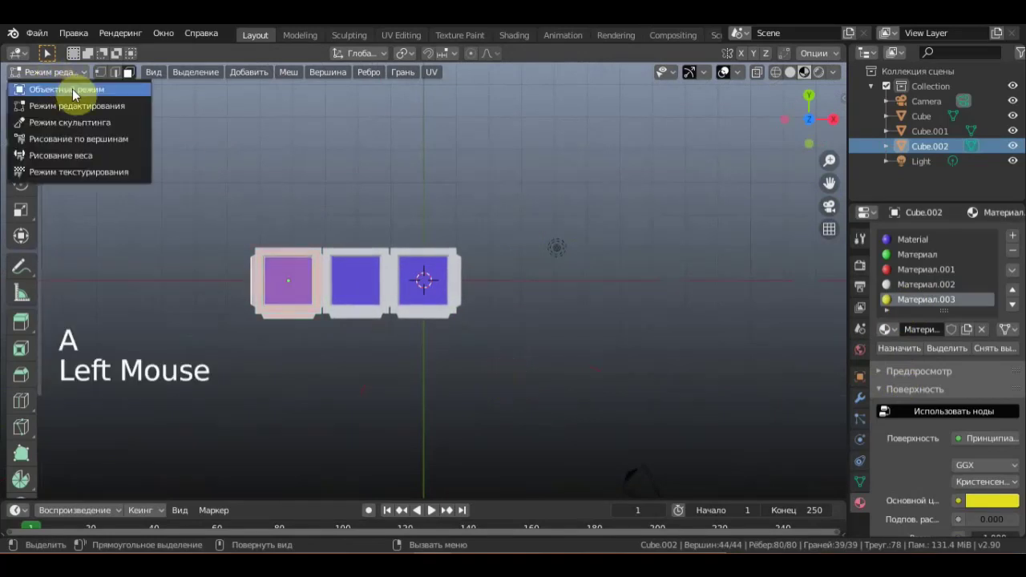
key("a")
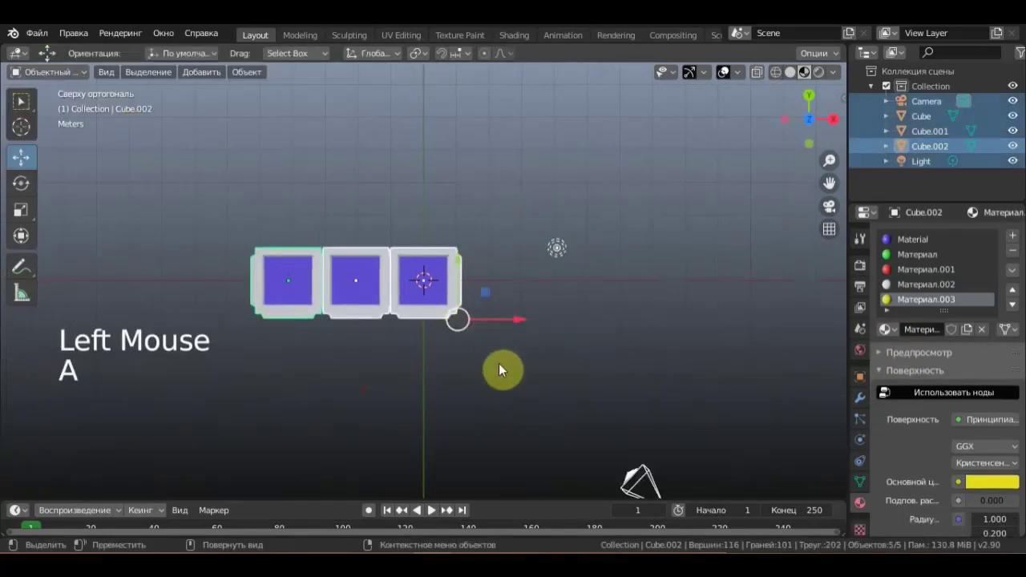
key("n")
left_click(436, 347)
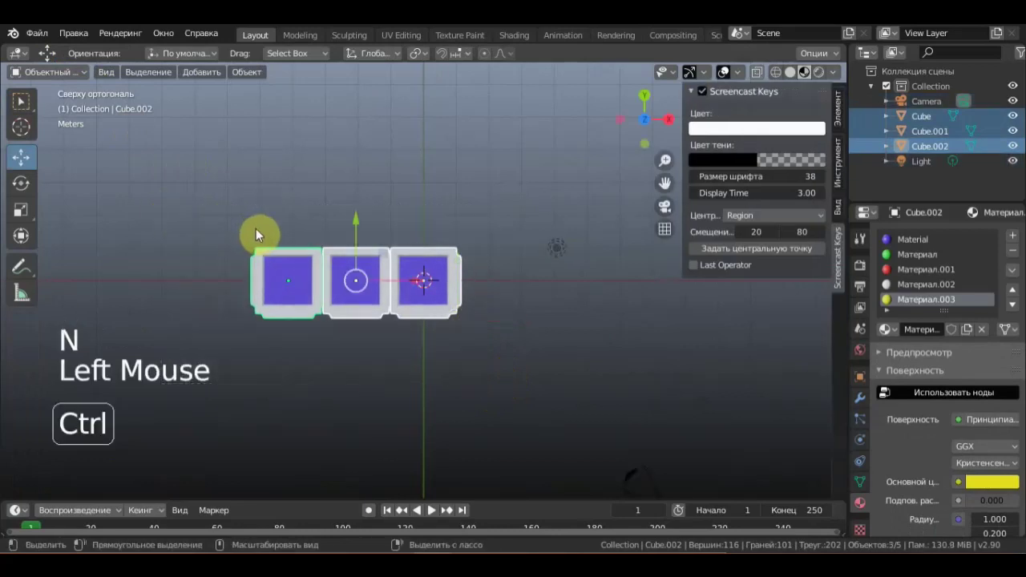
key("ctrl+j")
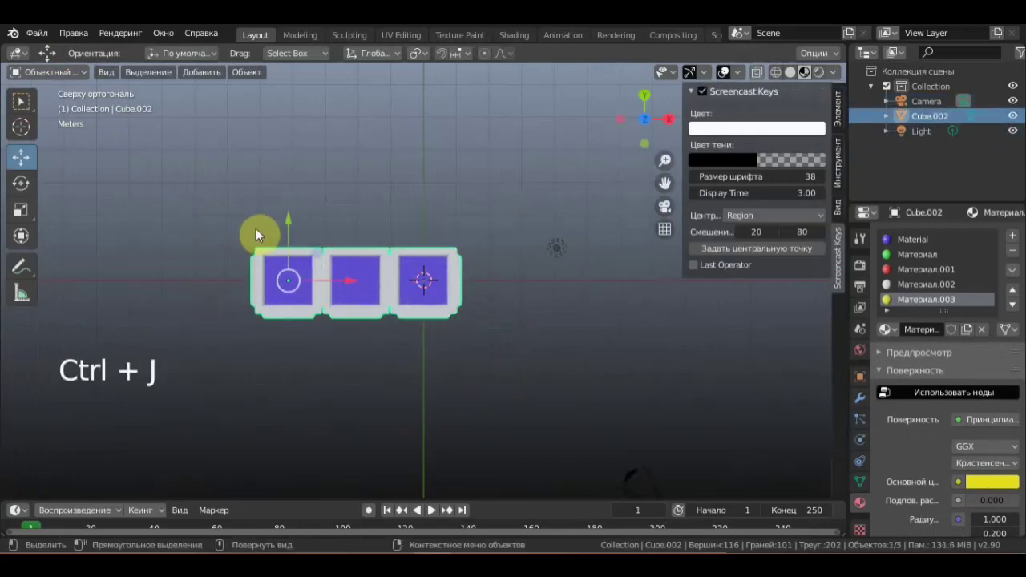
key("n")
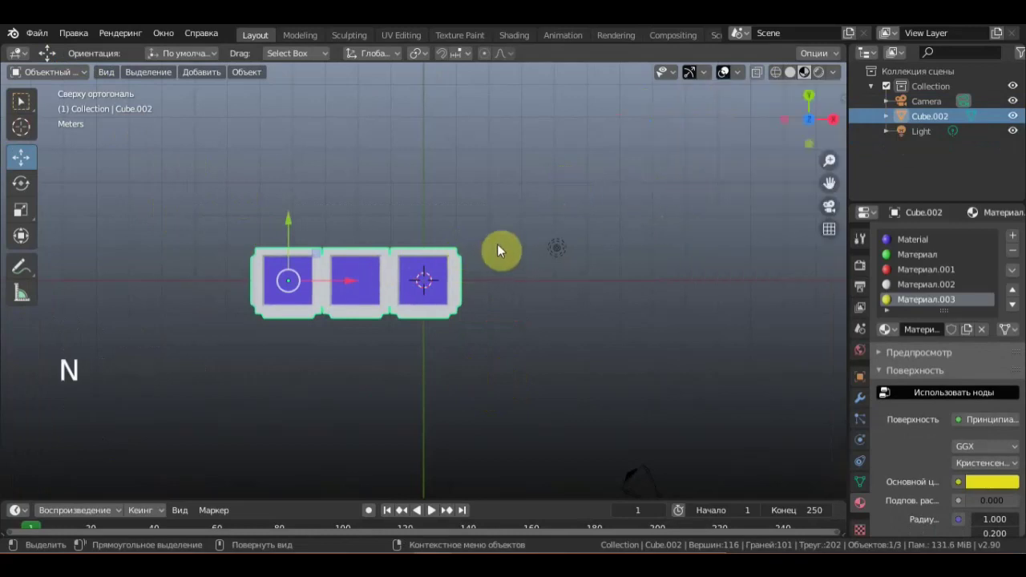
Duplicate the joined cube row twice with Shift+D, giving three stacked rows.
key("shift+d")
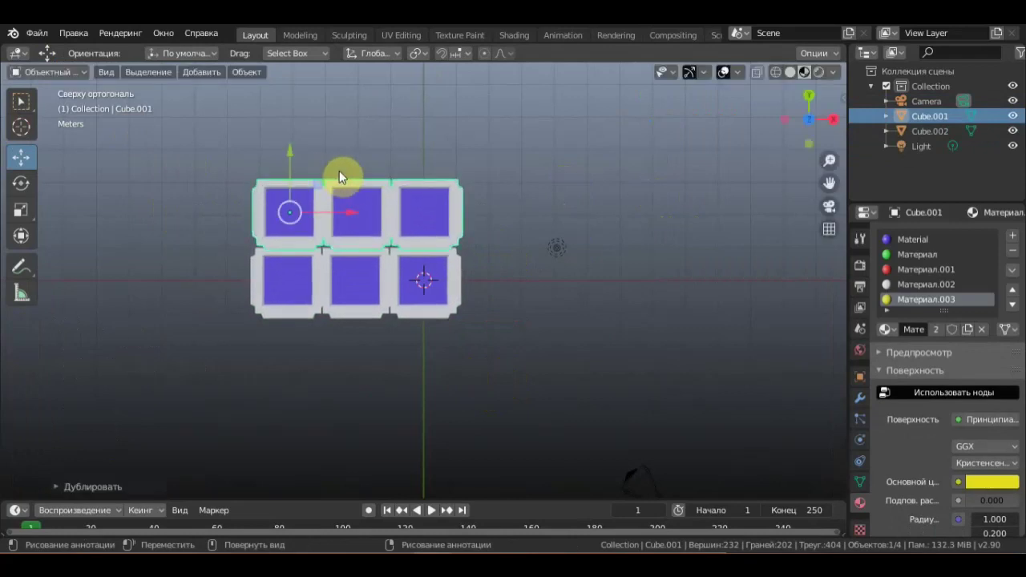
key("shift+d")
left_click(431, 509)
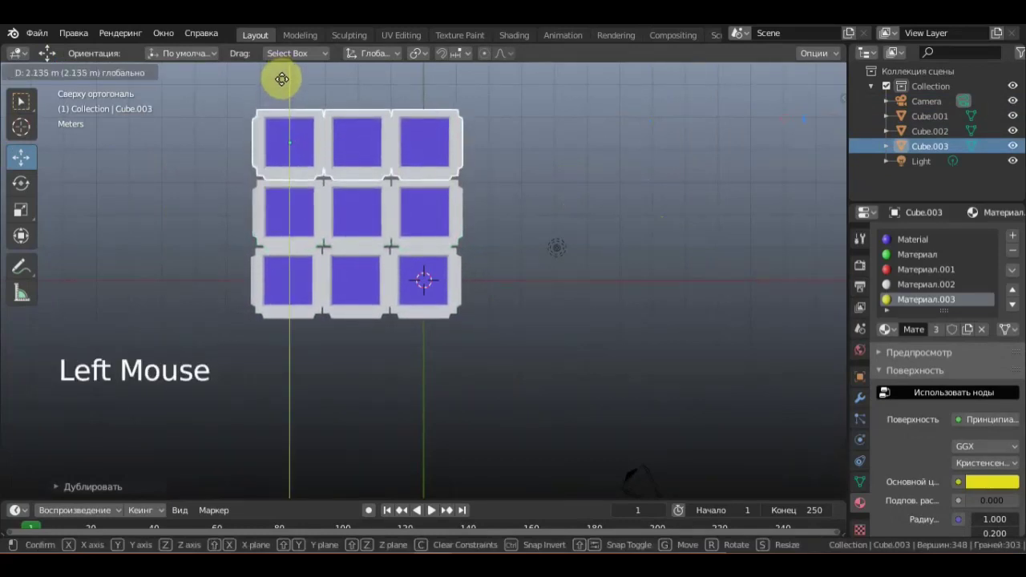
Inspect the stacked rows from side orthographic and perspective views.
middle_click(559, 193)
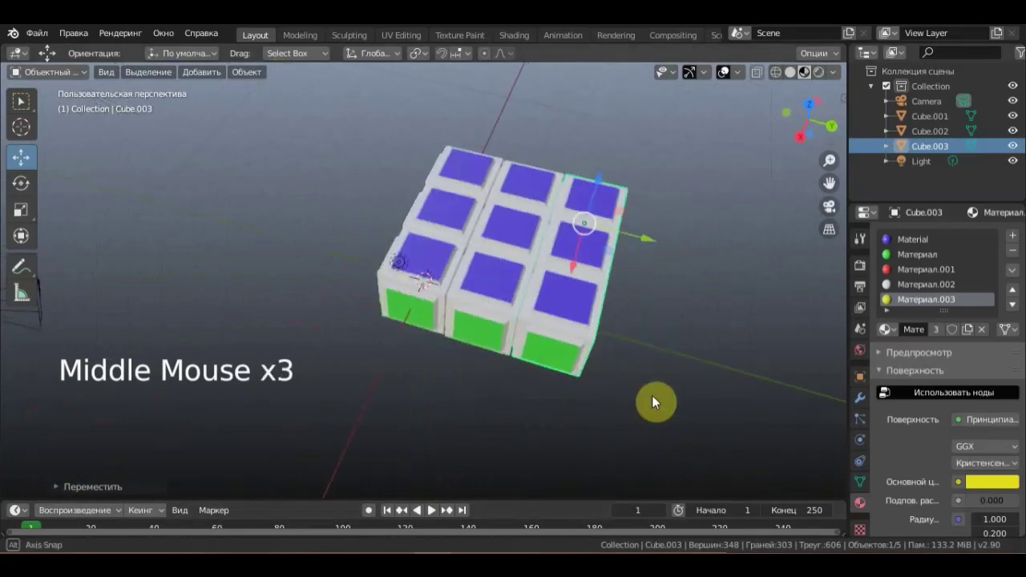
middle_click(731, 338)
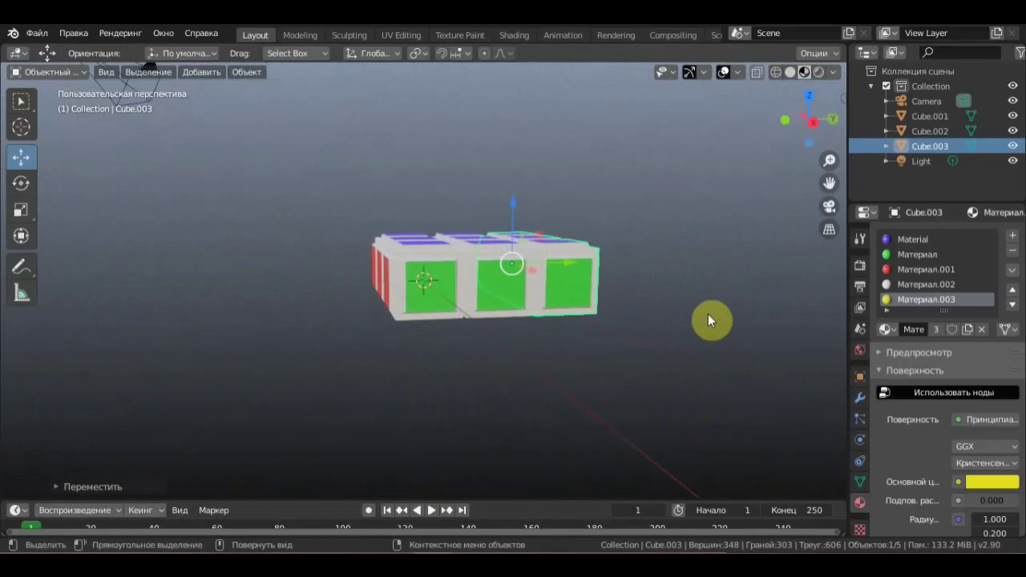
key("KP_3")
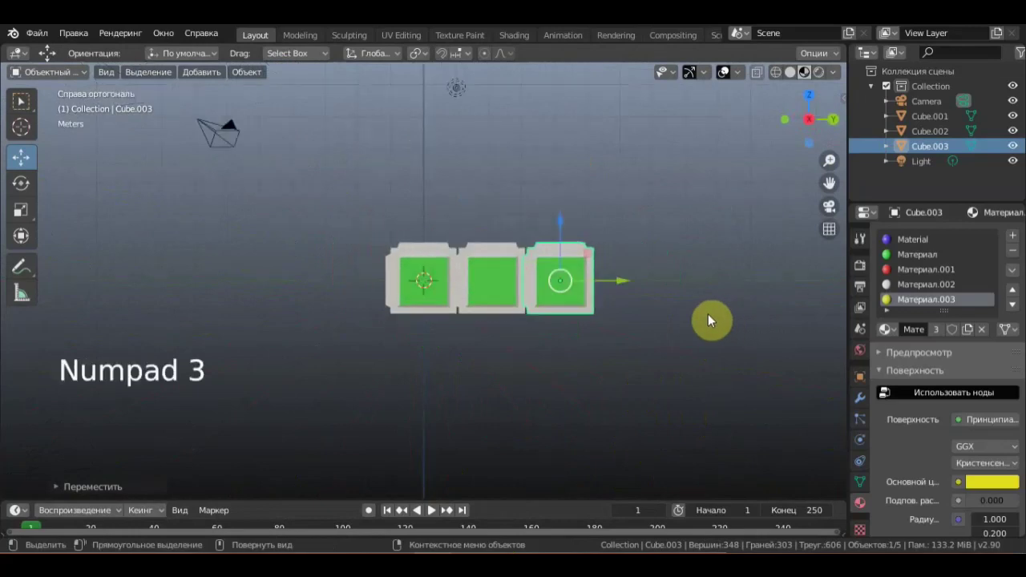
middle_click(675, 323)
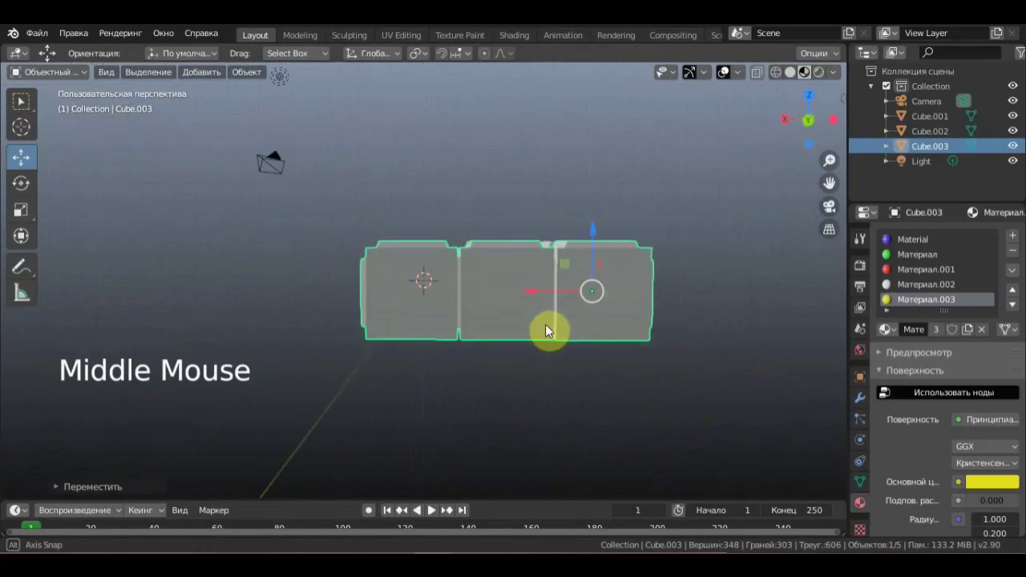
scroll("up", 3)
scroll("up", 3)
Inset the selected face of Cube.003 with the white material slot chosen.
left_click(383, 310)
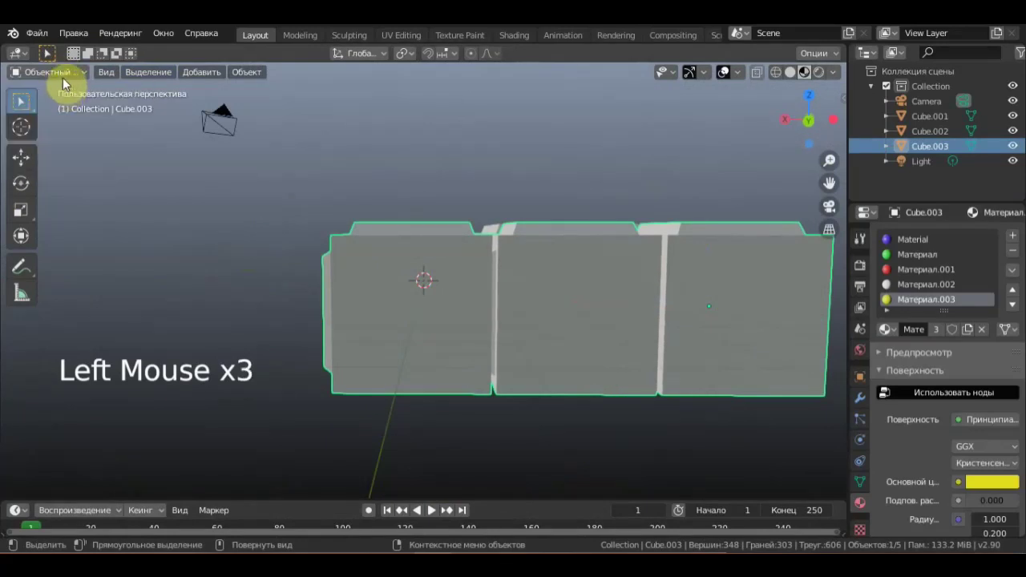
scroll("down", 3)
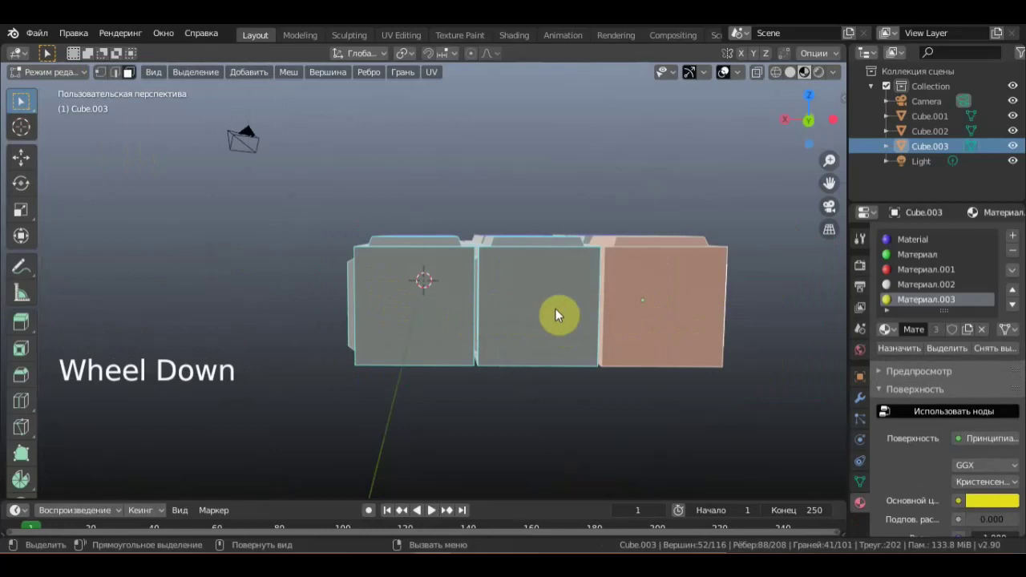
left_click(557, 313)
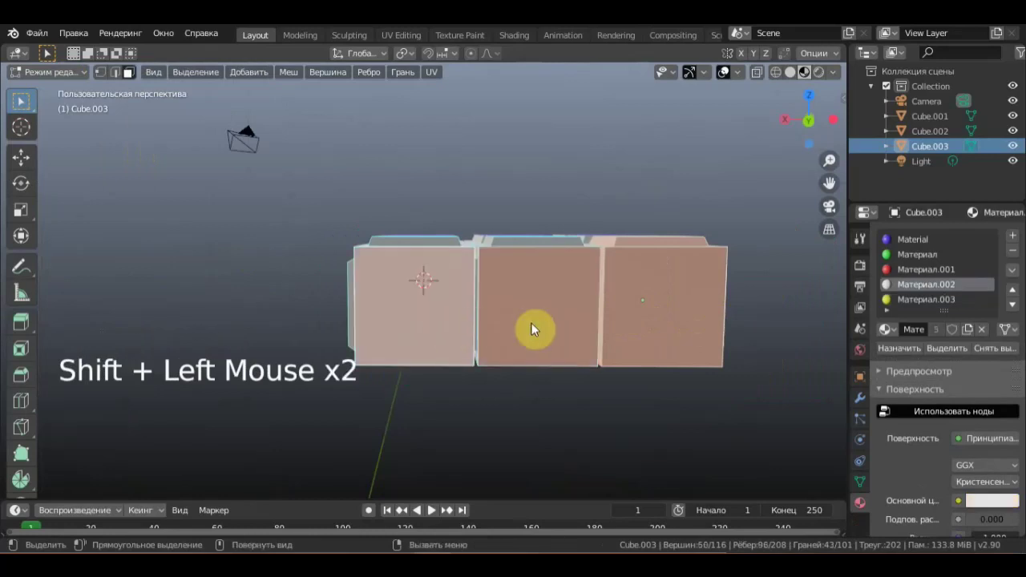
key("i")
left_click(651, 362)
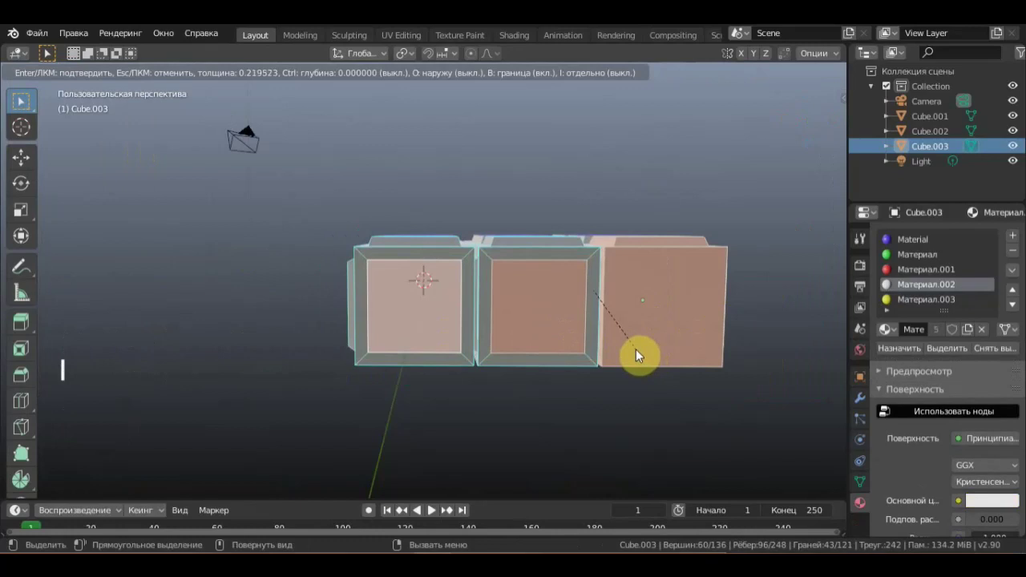
middle_click(621, 378)
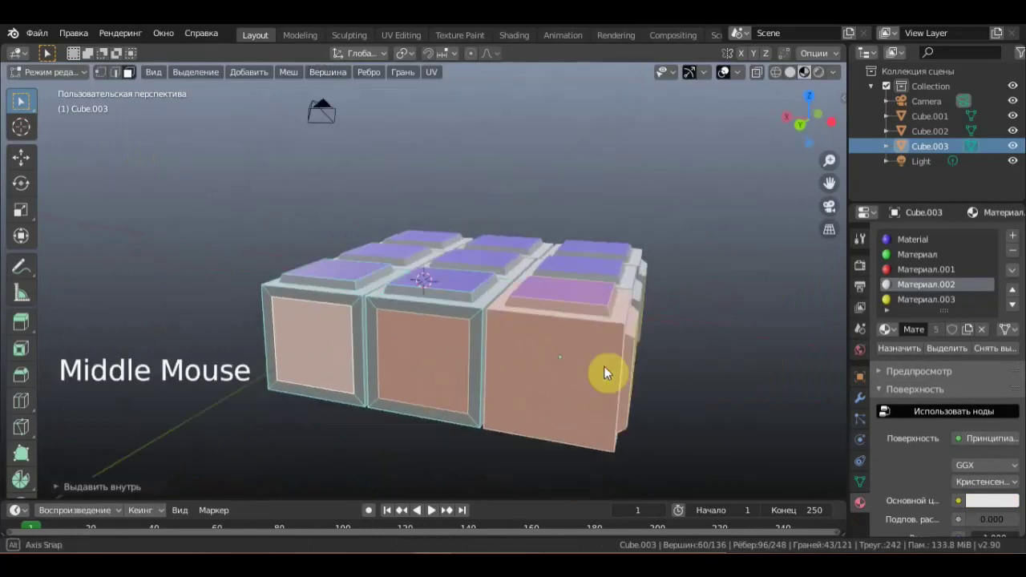
Inset further faces on other sides of the cube, one singly and two together.
left_click(673, 373)
middle_click(678, 376)
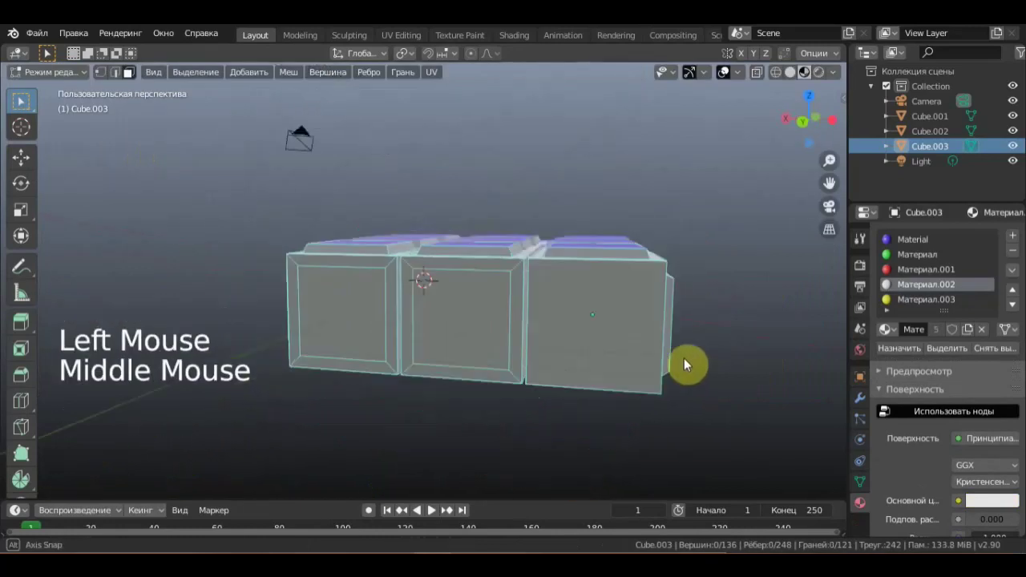
left_click(641, 341)
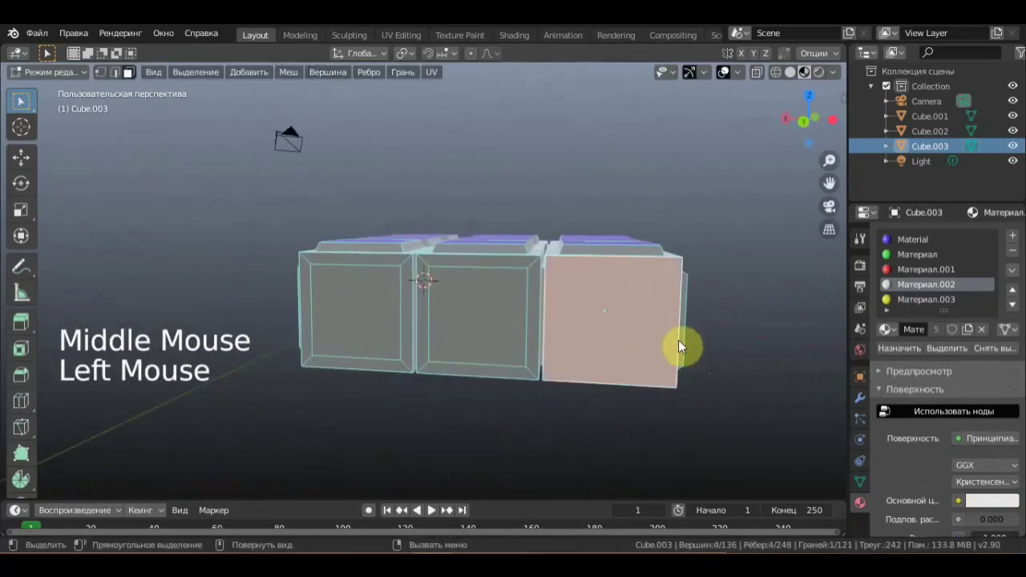
key("i")
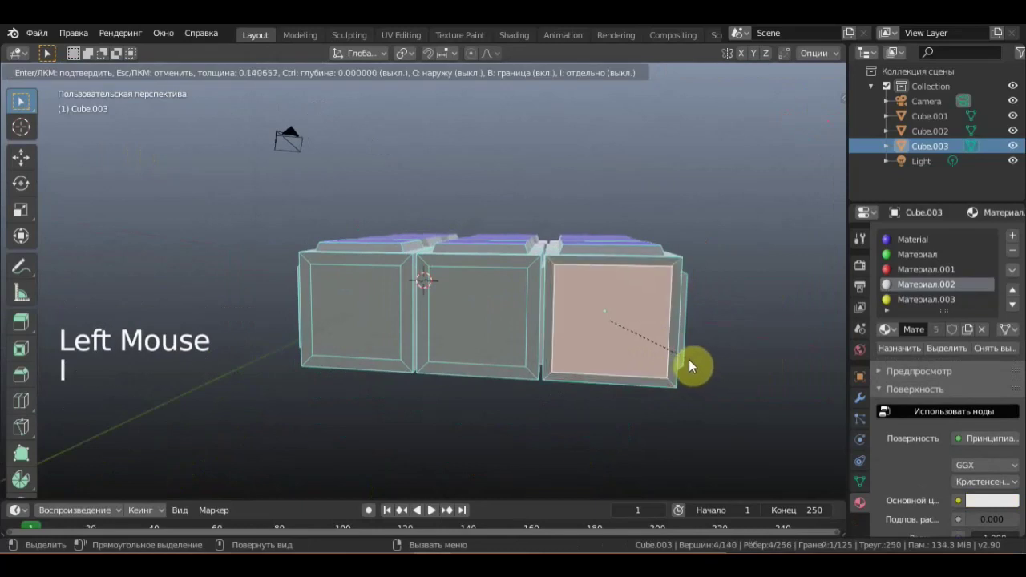
middle_click(729, 354)
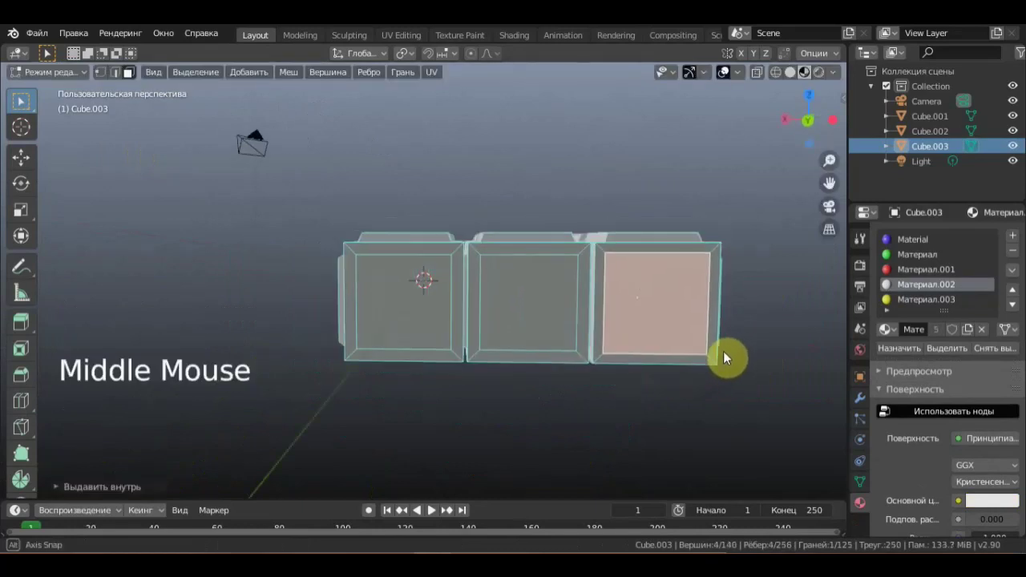
left_click(551, 321)
left_click(413, 315)
middle_click(455, 323)
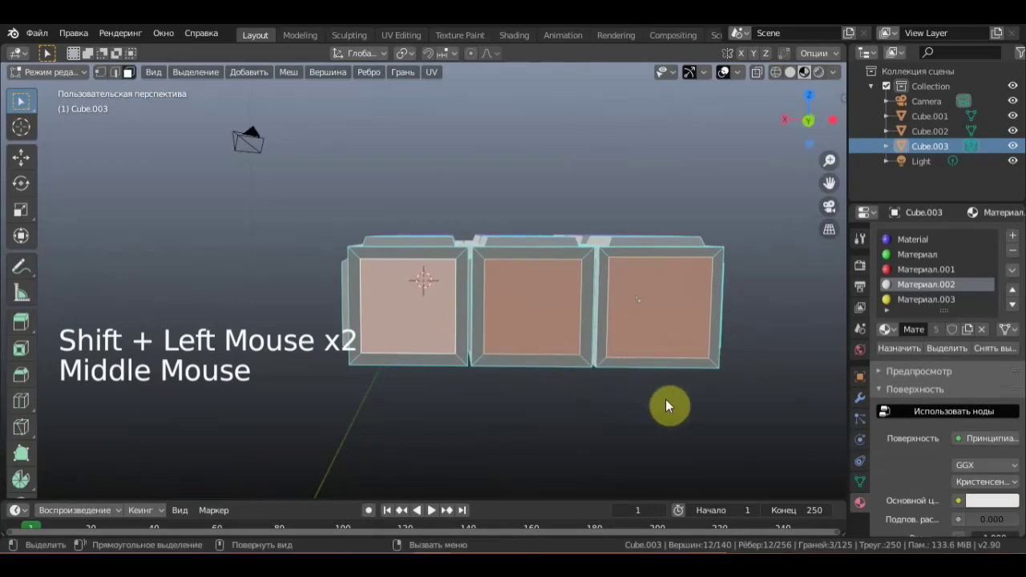
key("i")
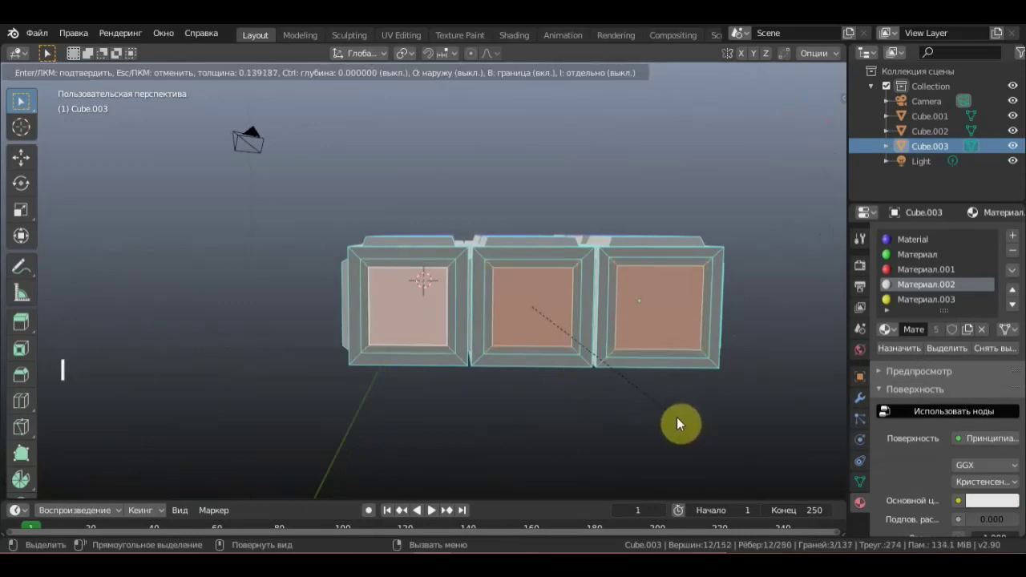
middle_click(566, 421)
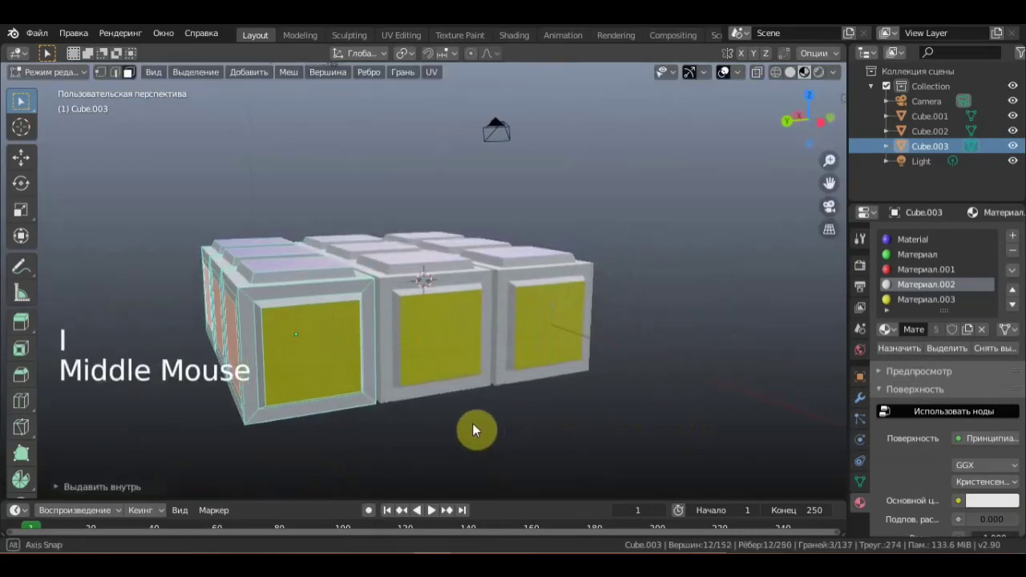
Move the inset faces inward and assign the red material to them.
left_click(30, 158)
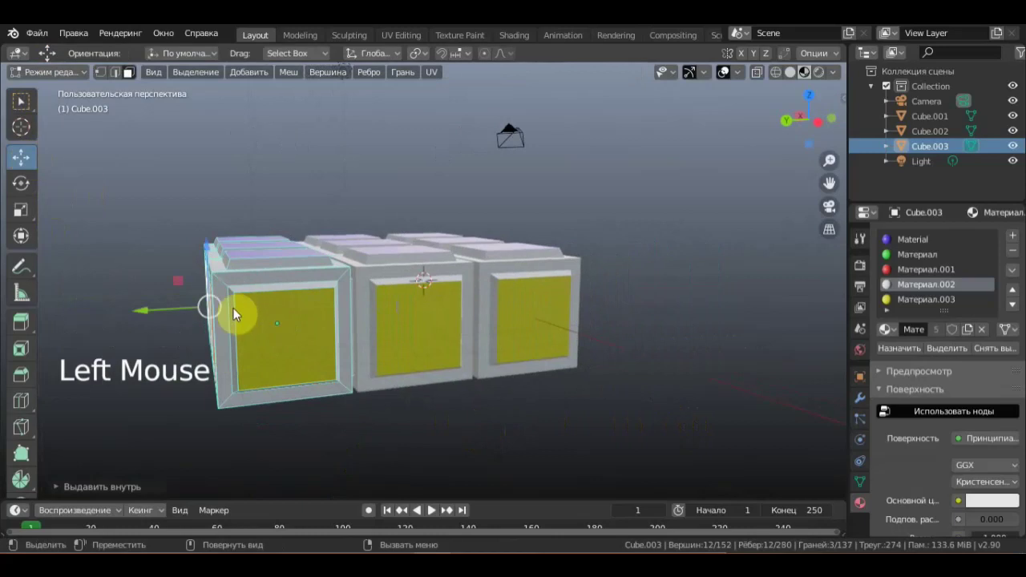
left_click(149, 315)
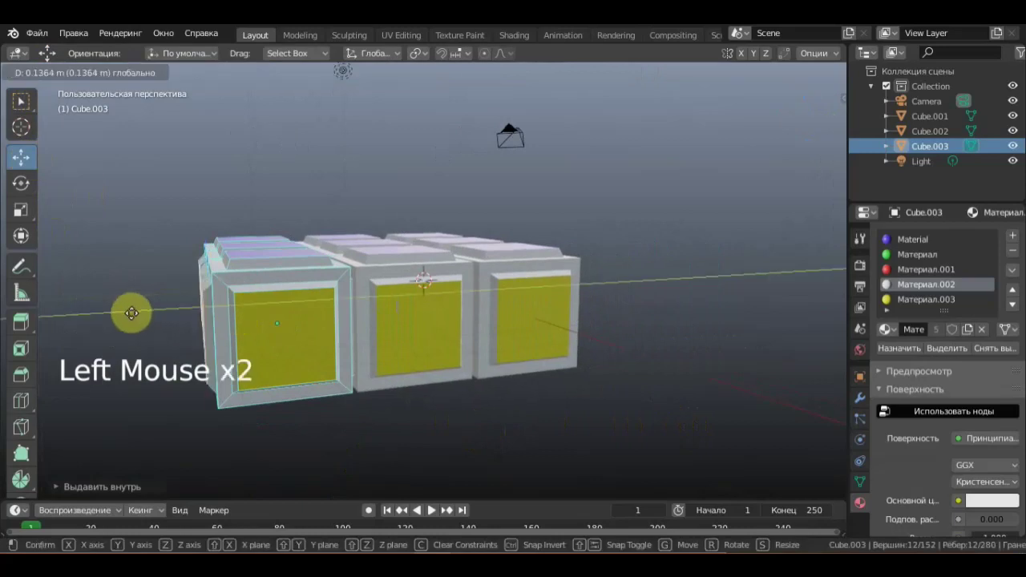
middle_click(389, 304)
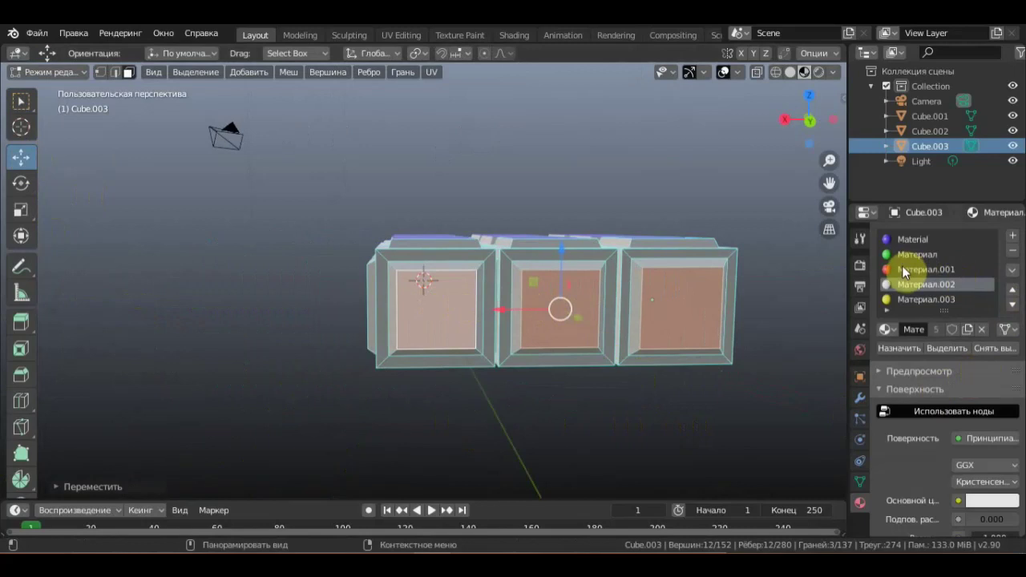
left_click(905, 273)
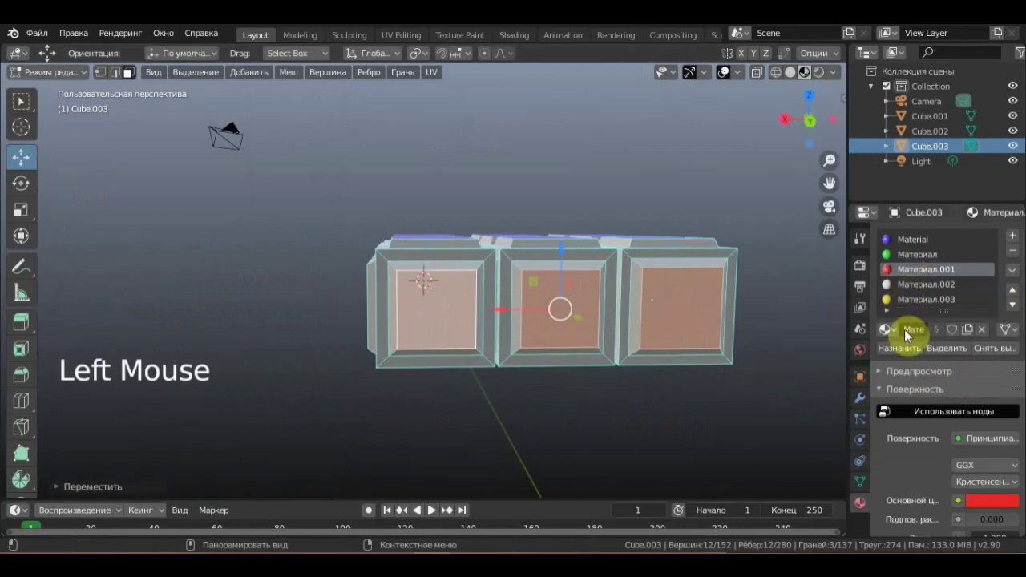
middle_click(678, 373)
left_click(642, 443)
middle_click(644, 445)
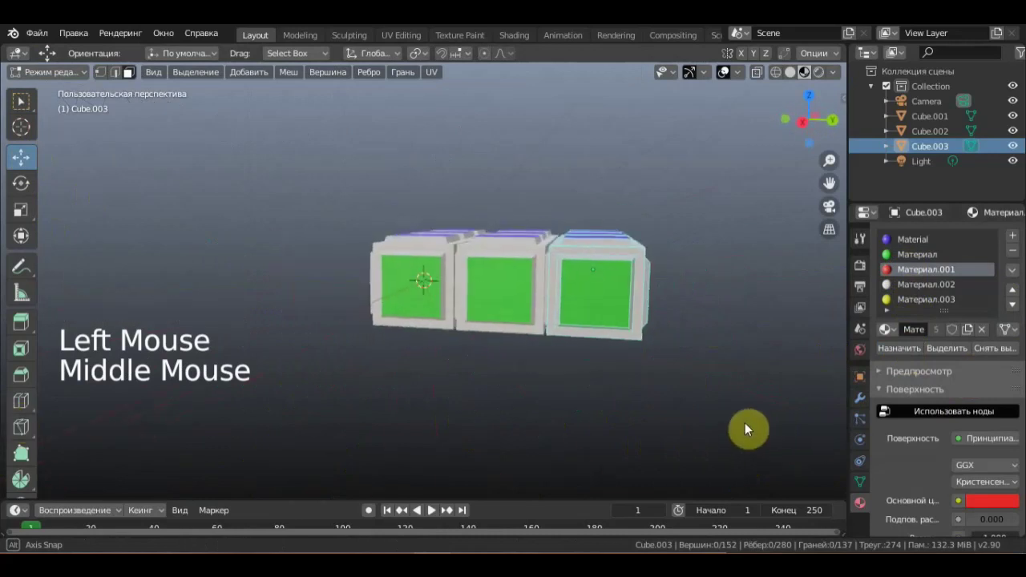
Box-select 13 faces of Cube.003 from the side view for recolouring.
key("KP_3")
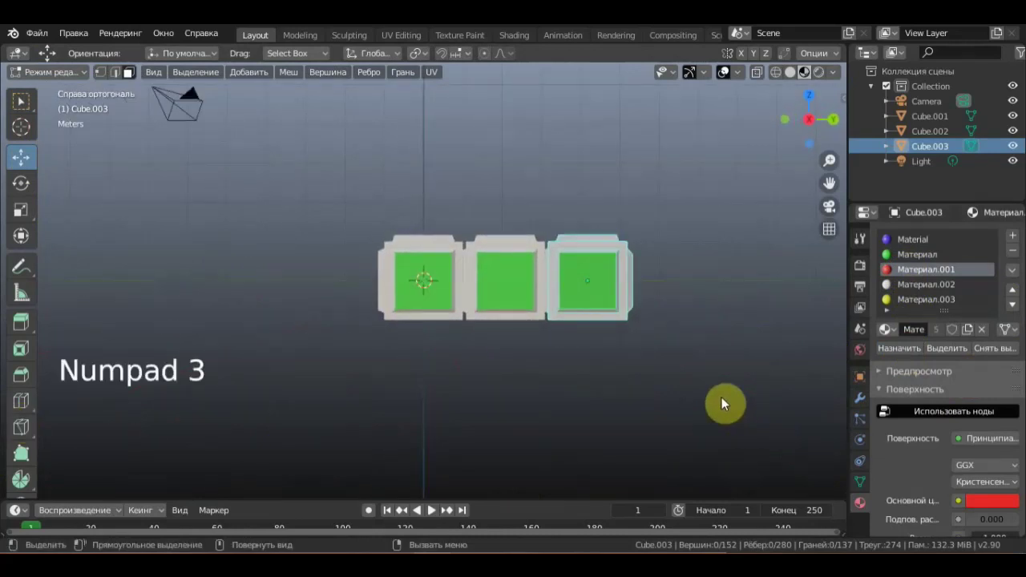
key("b")
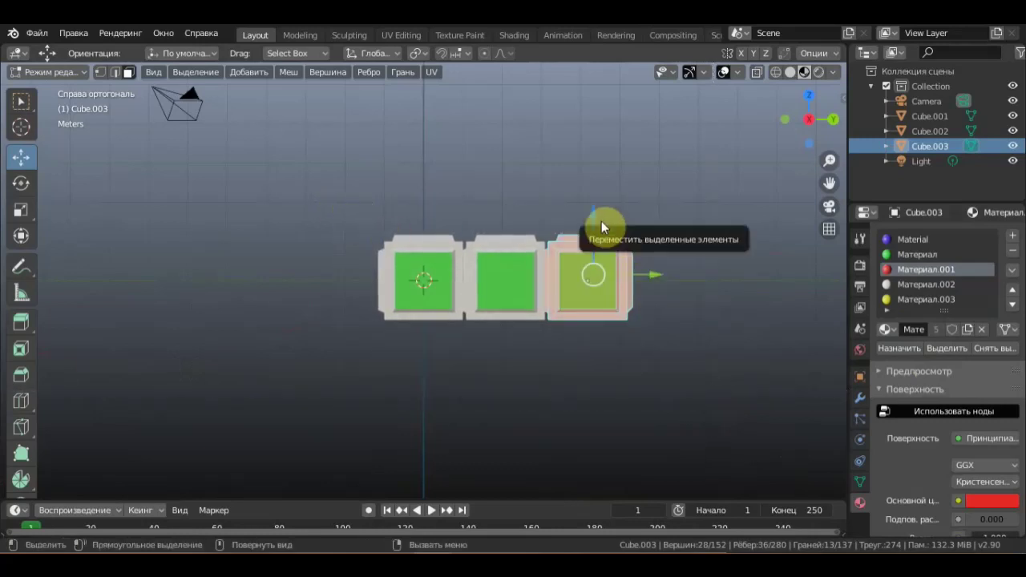
Back in Object Mode, duplicate the cubes as Cube.004–Cube.006 and move them about two metres.
left_click(80, 72)
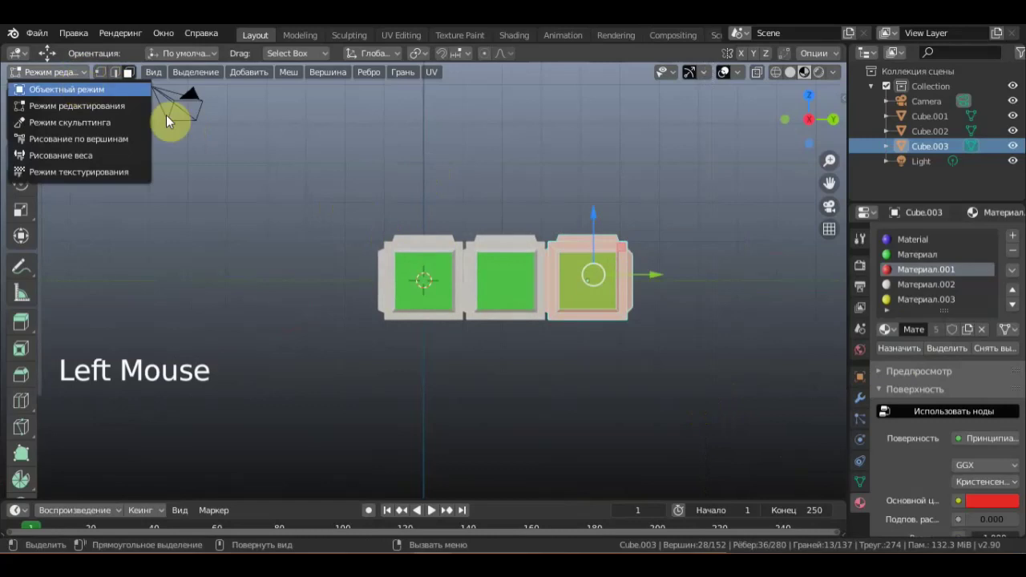
key("b")
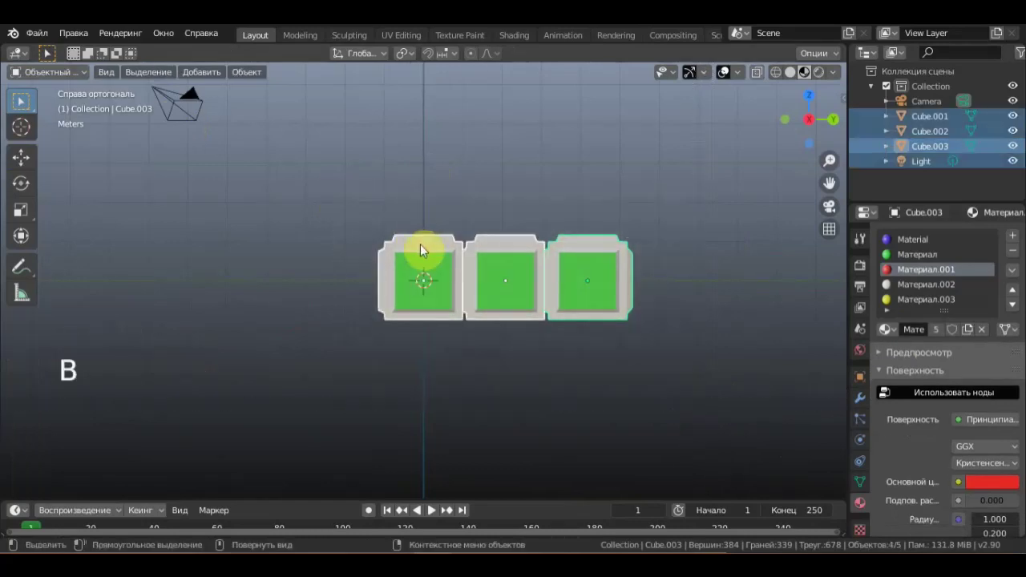
key("shift+d")
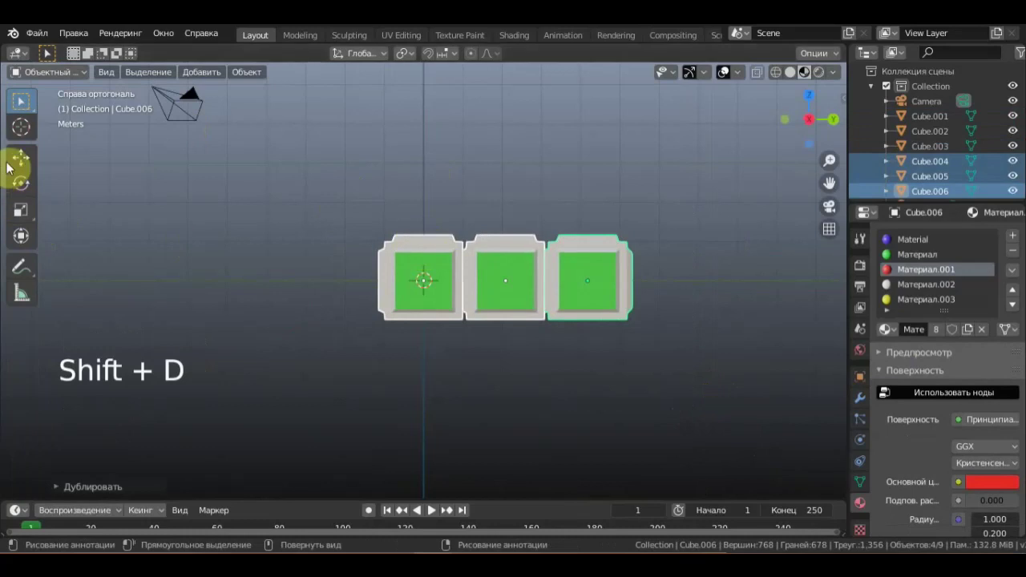
left_click(22, 161)
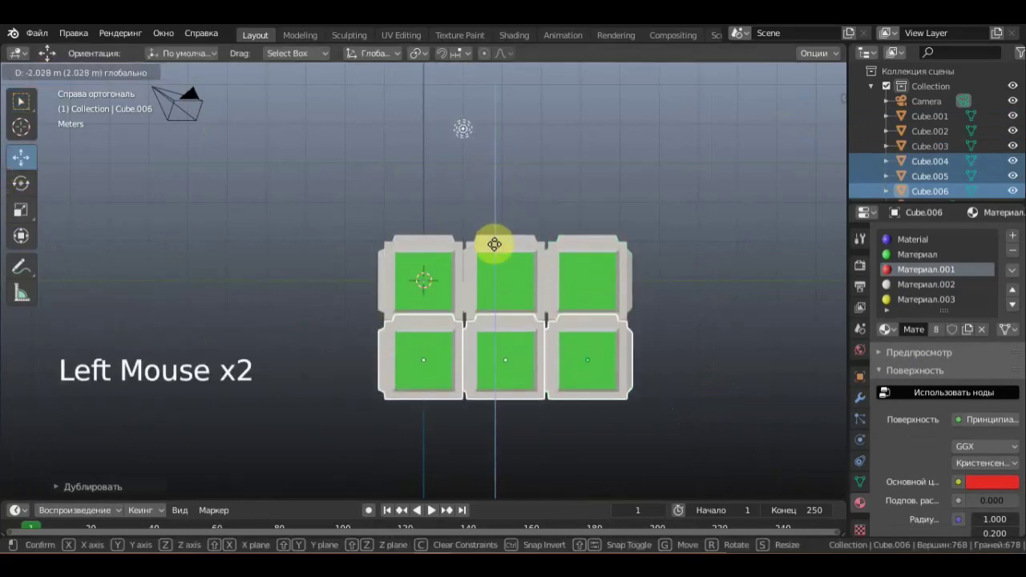
Fine-tune the copies' position from the front view and check the placement.
middle_click(517, 248)
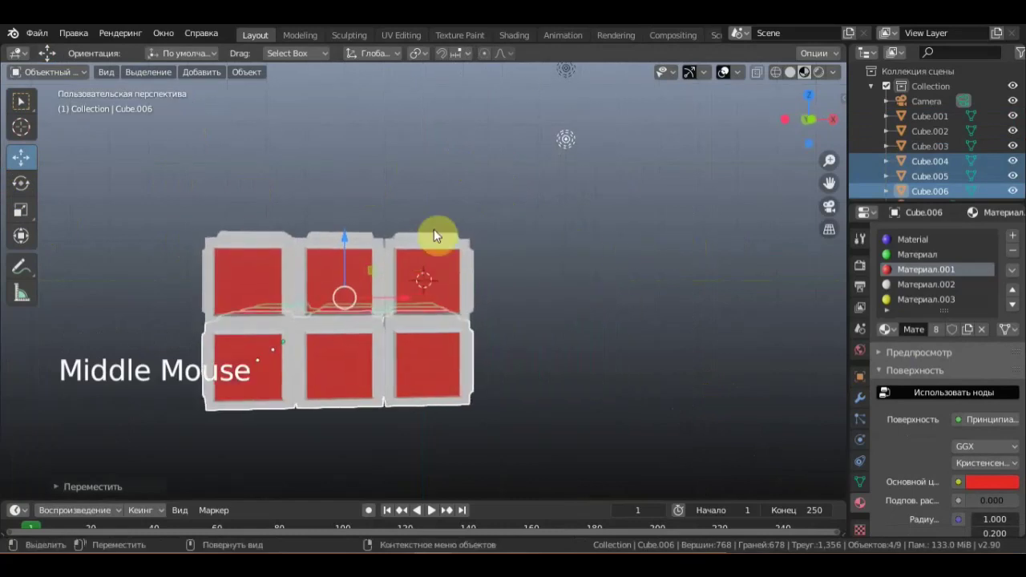
key("KP_1")
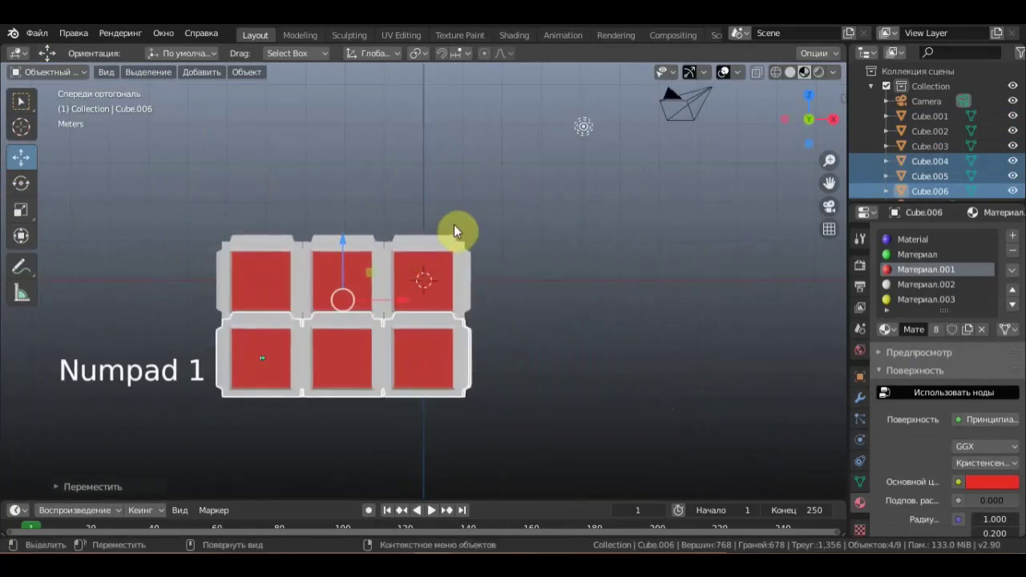
left_click(344, 243)
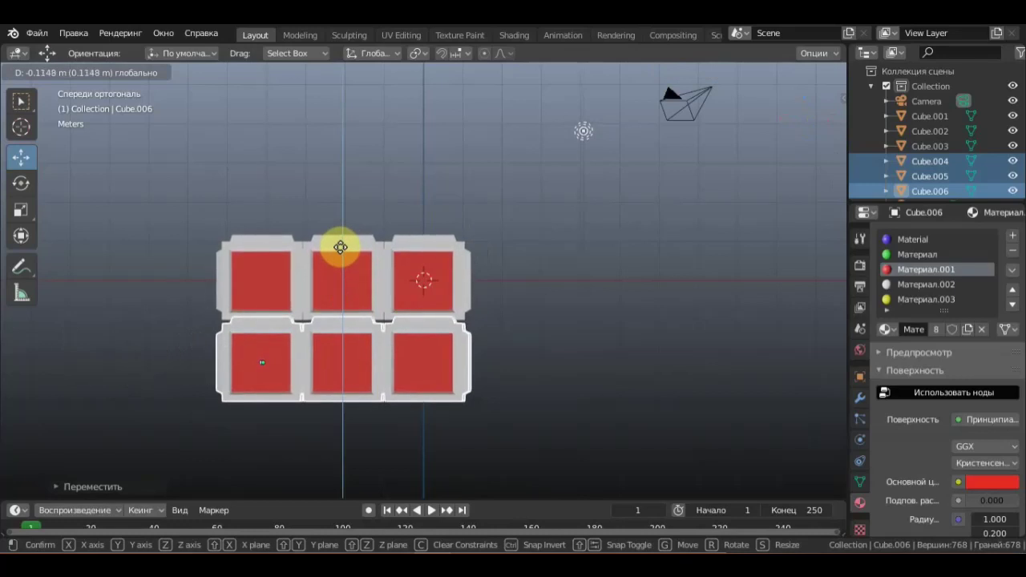
middle_click(499, 313)
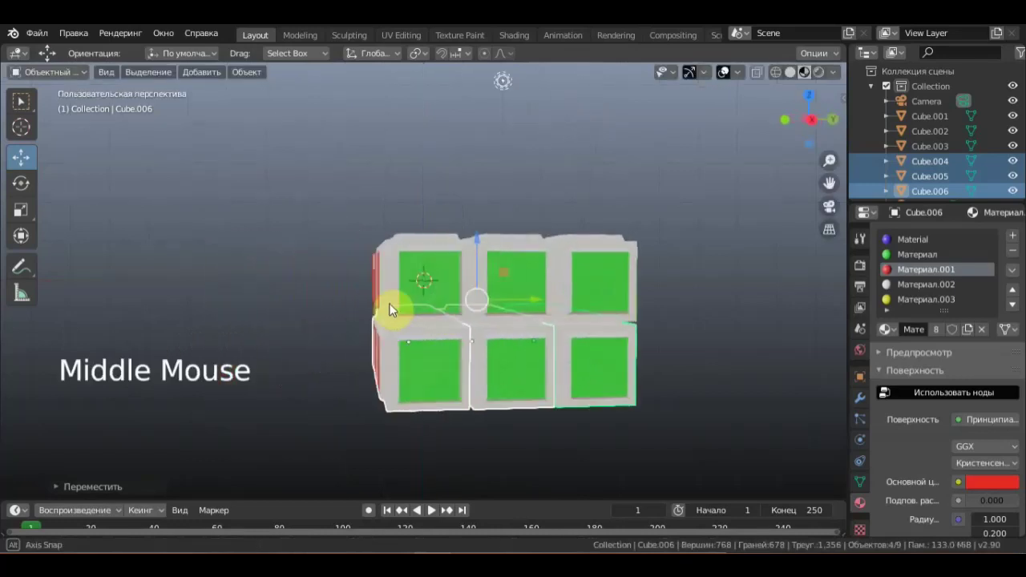
scroll("down", 3)
middle_click(395, 341)
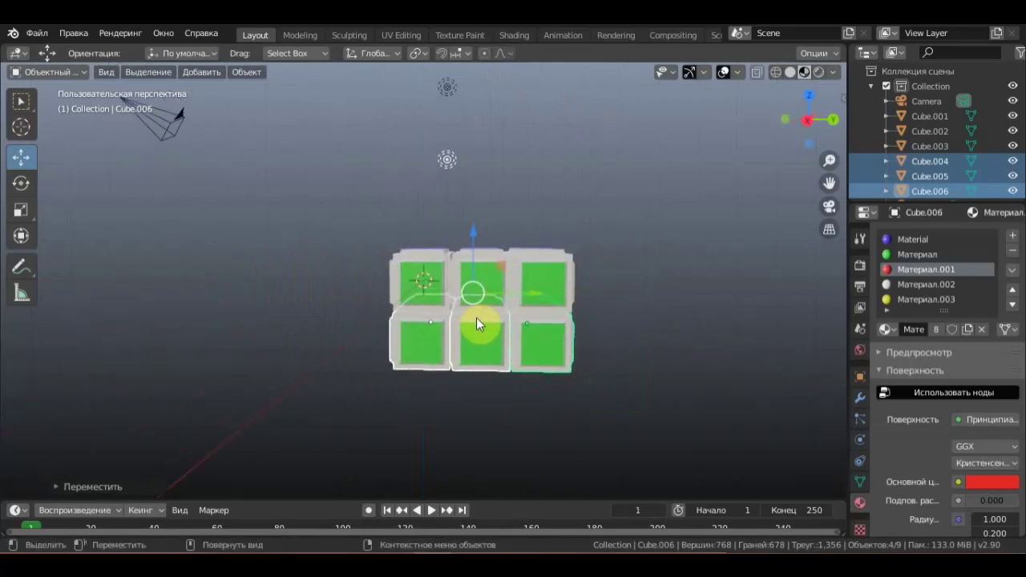
Duplicate the cubes again up to Cube.009 and offset the copies about 2.4 m.
key("KP_3")
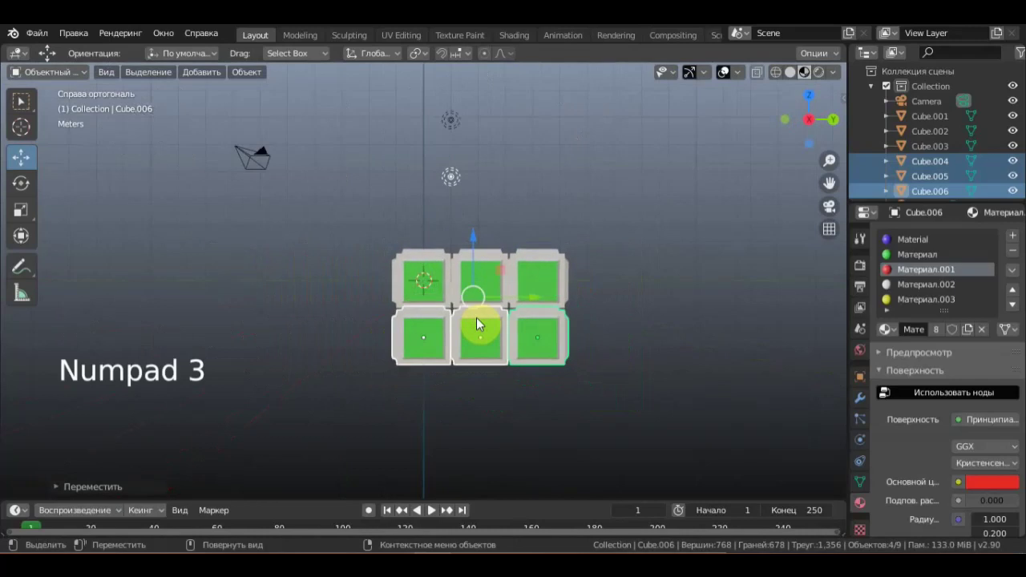
key("shift+d")
left_click(475, 241)
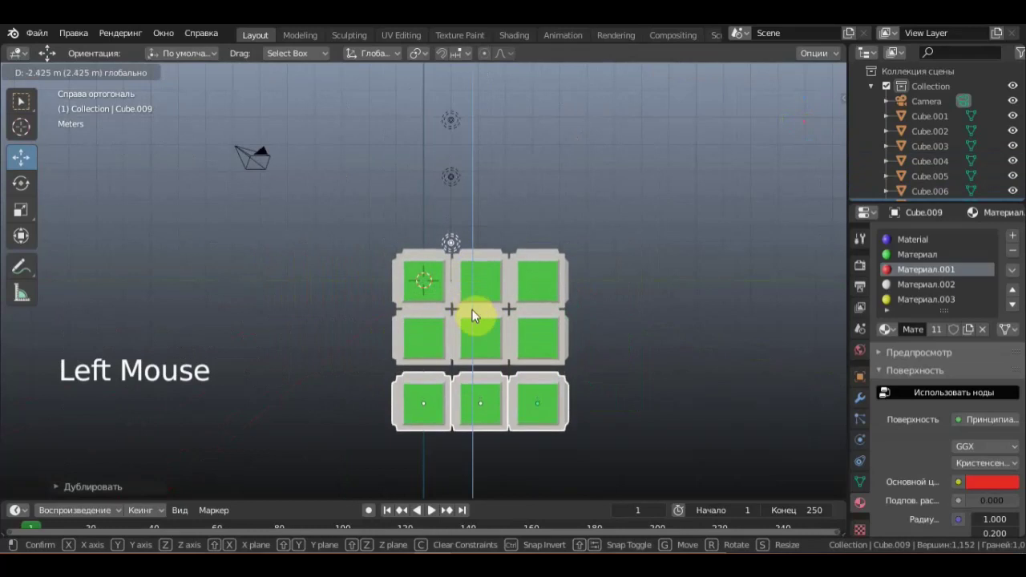
middle_click(548, 326)
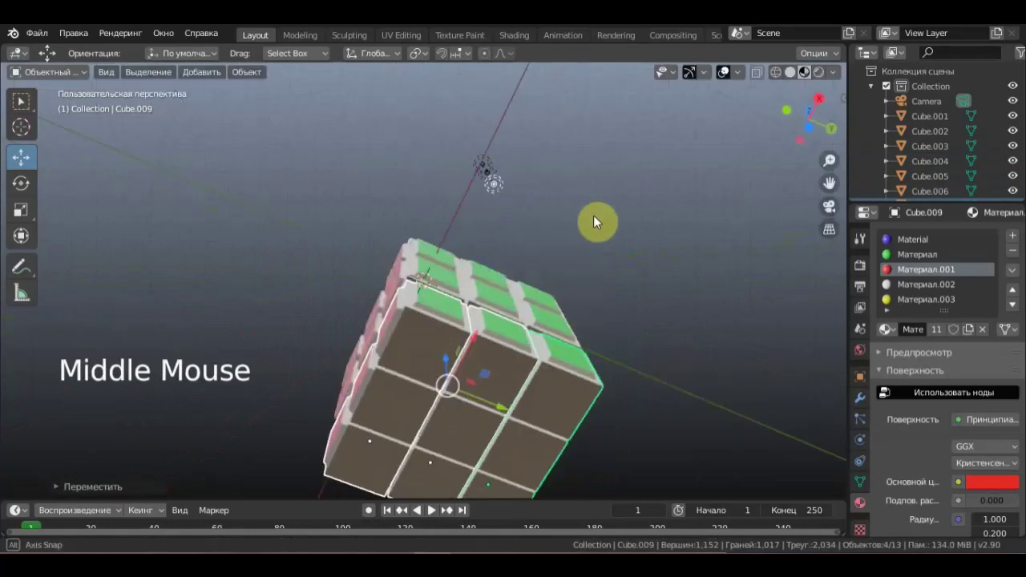
middle_click(553, 322)
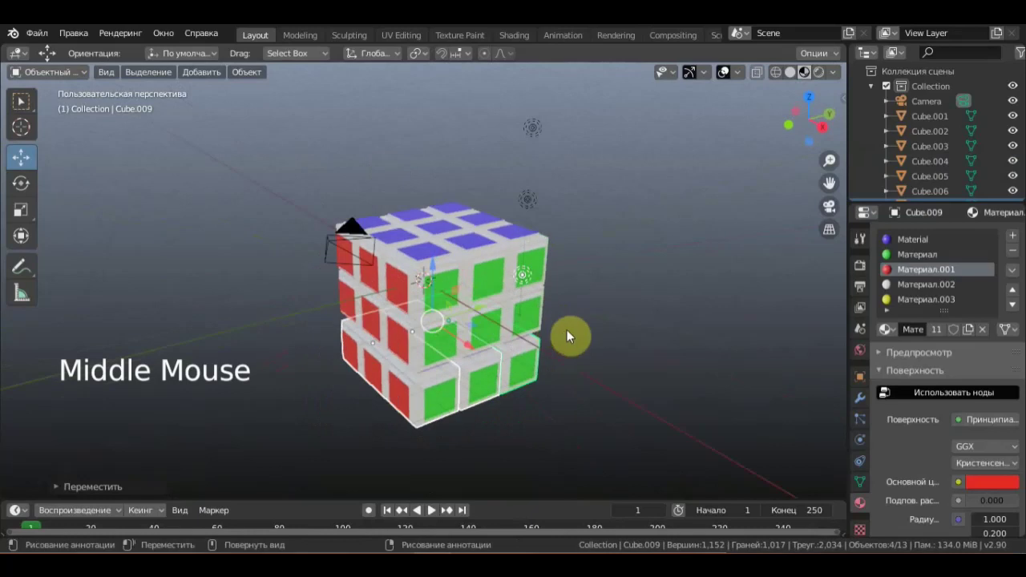
middle_click(567, 165)
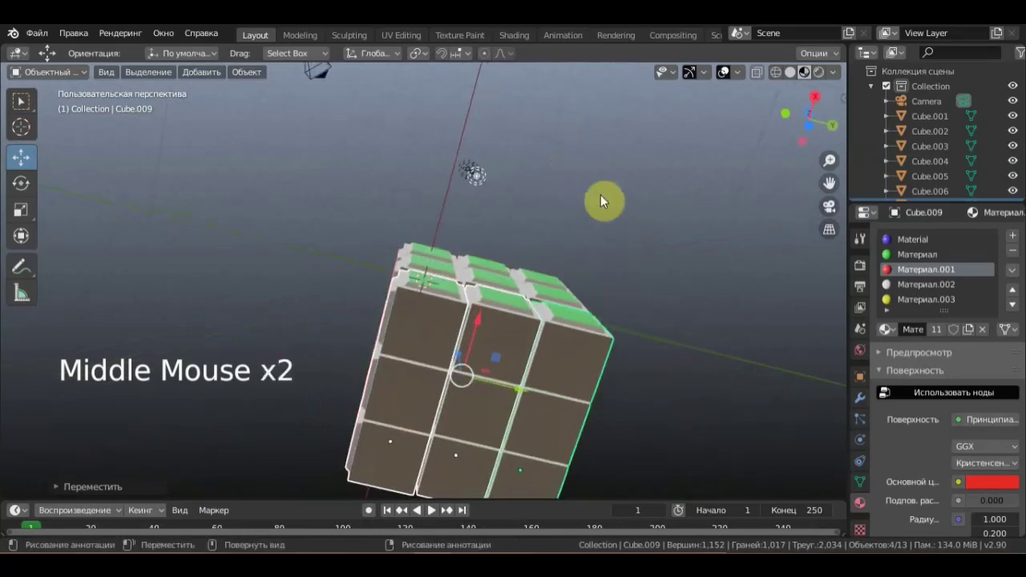
Rotate the new copies about a quarter turn from the top view, exposing their yellow faces.
key("KP_7")
scroll("down", 3)
left_click(31, 245)
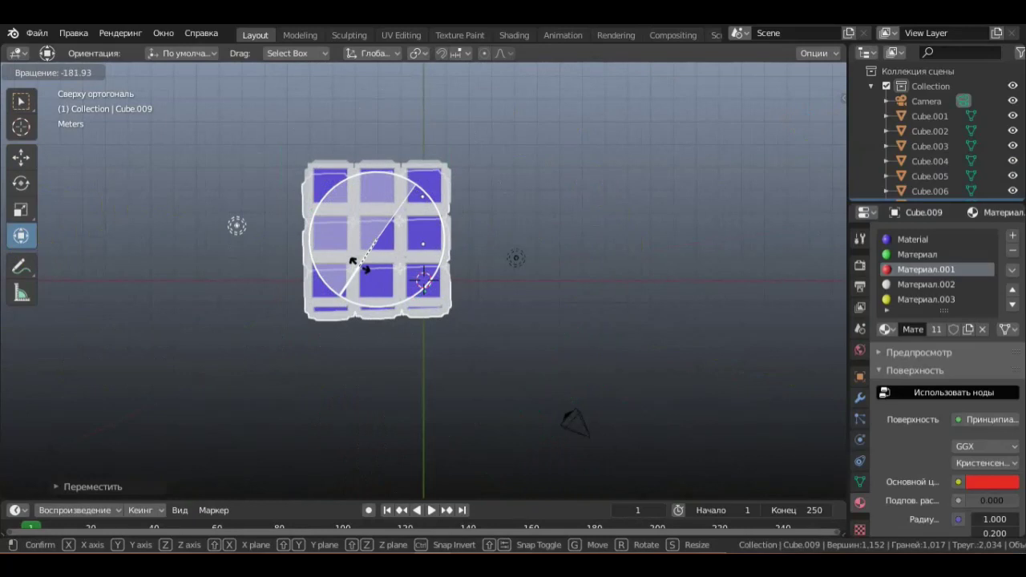
middle_click(22, 234)
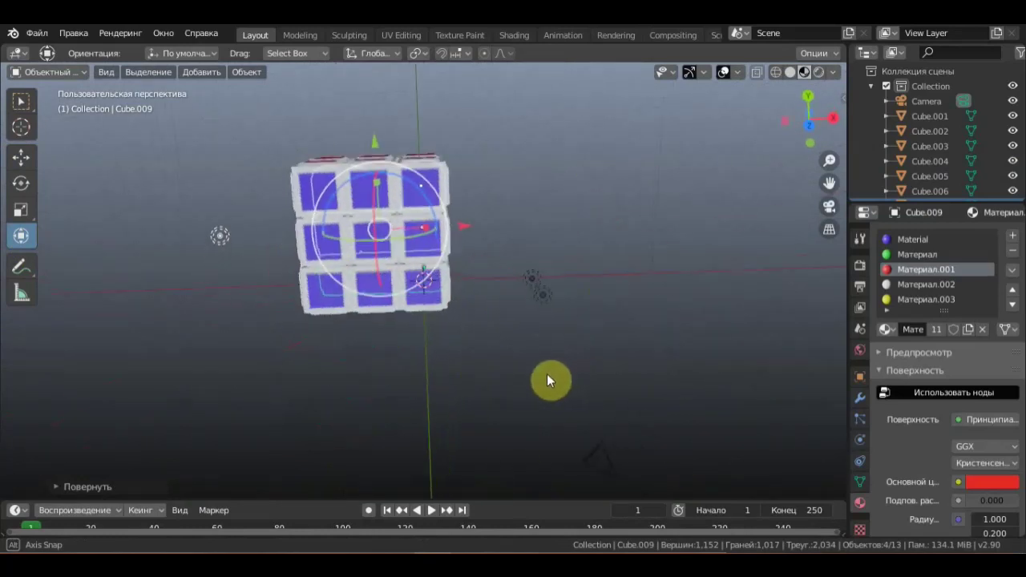
key("KP_7")
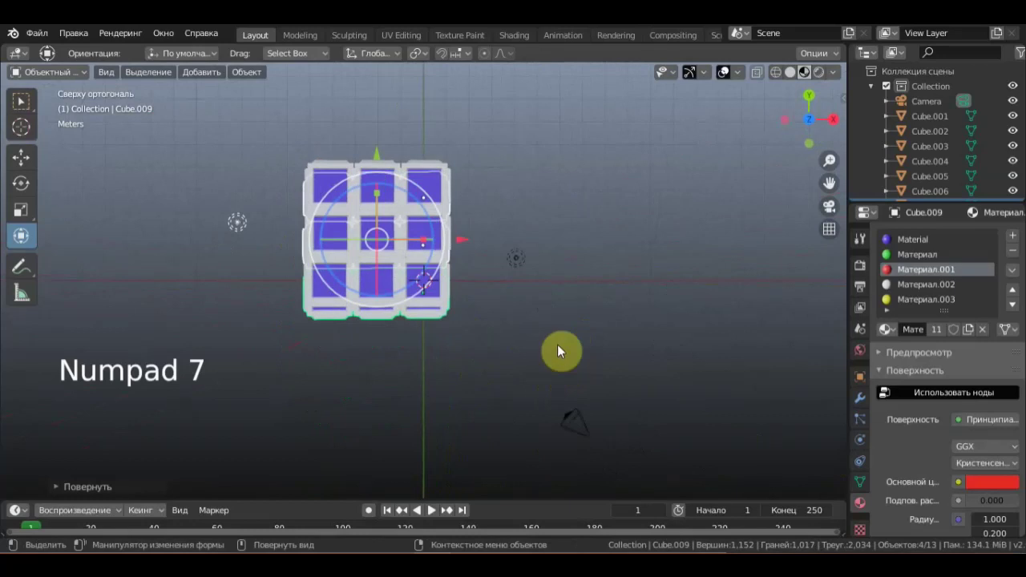
left_click(22, 234)
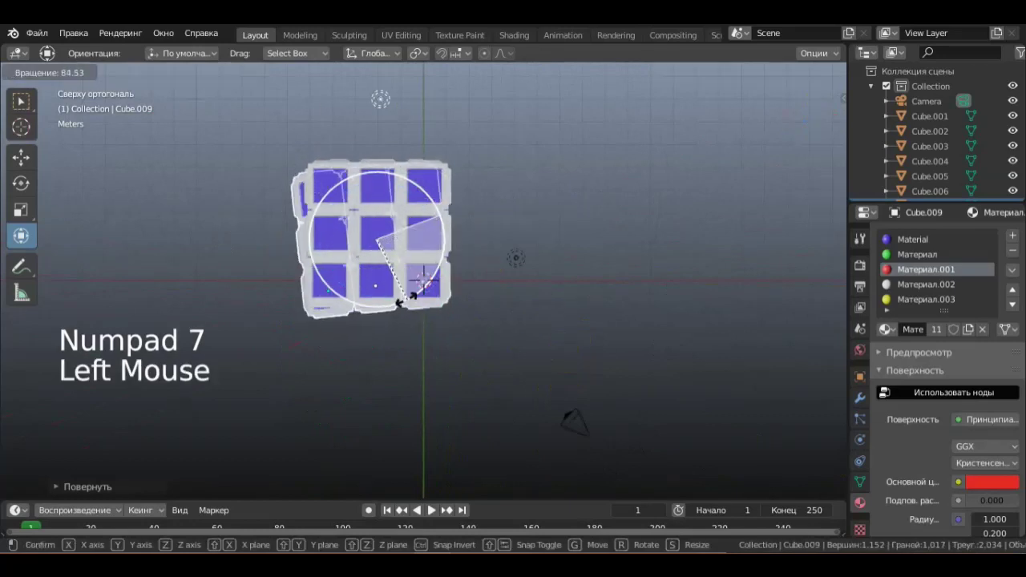
middle_click(22, 234)
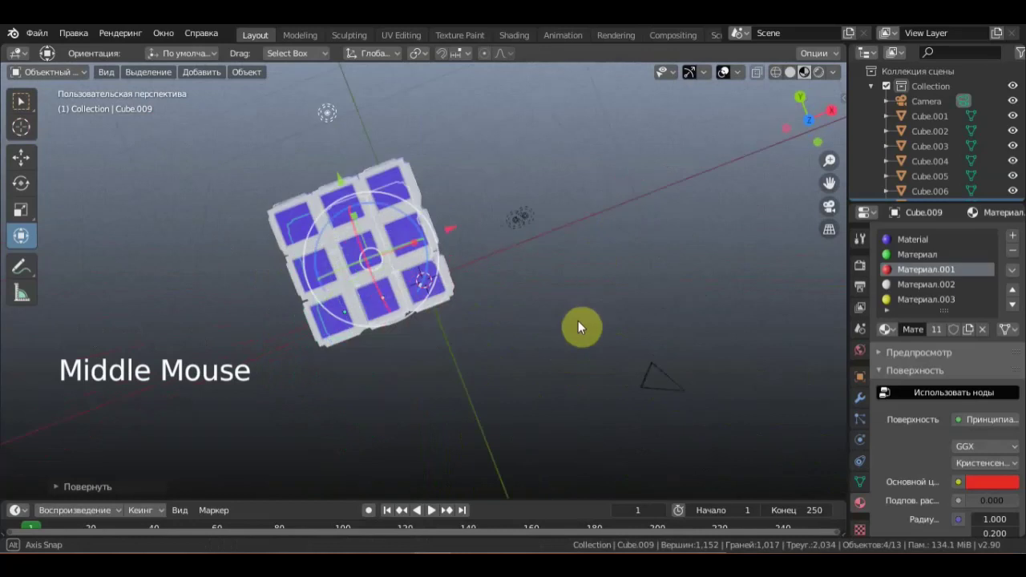
key("KP_7")
left_click(21, 234)
middle_click(21, 234)
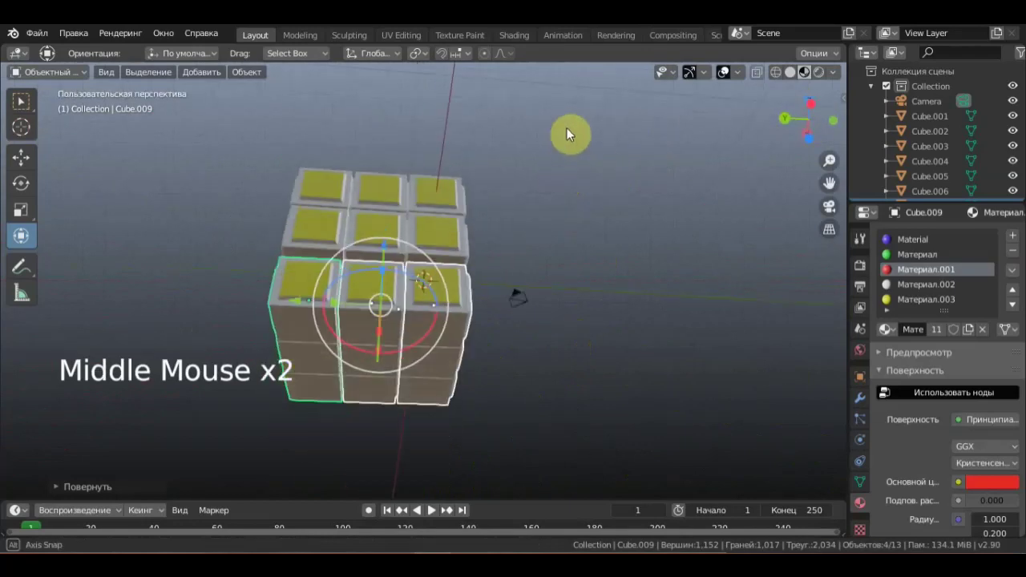
scroll("down", 3)
Confirm the rotation and move the newest copies about 2.4 m into place.
left_click(21, 234)
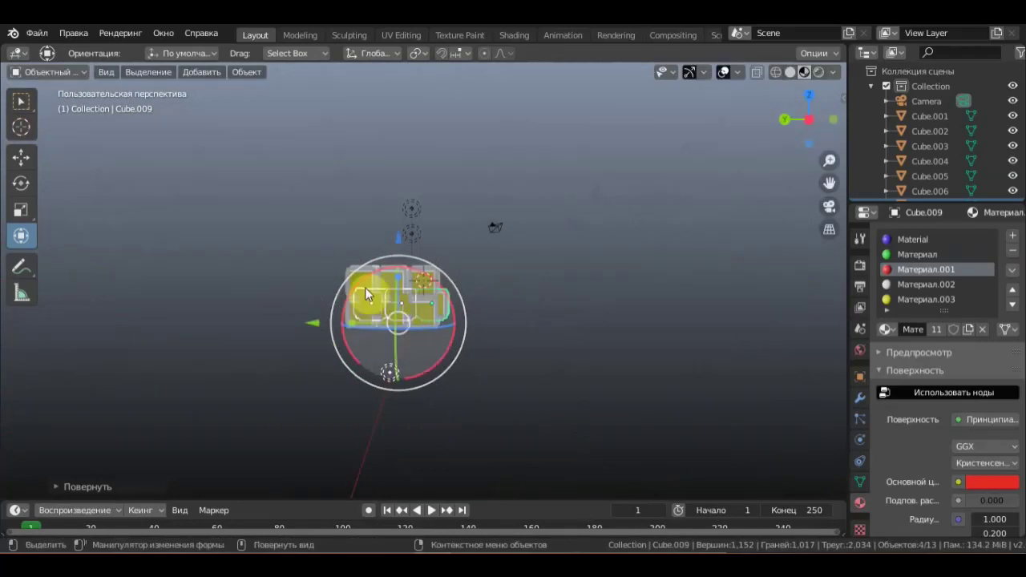
left_click(22, 234)
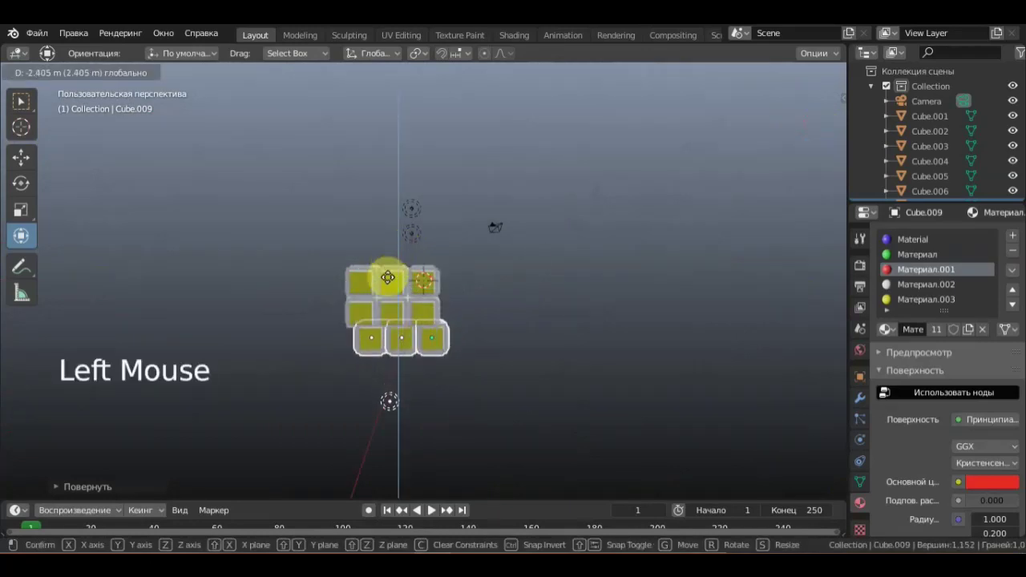
left_click(22, 234)
middle_click(22, 234)
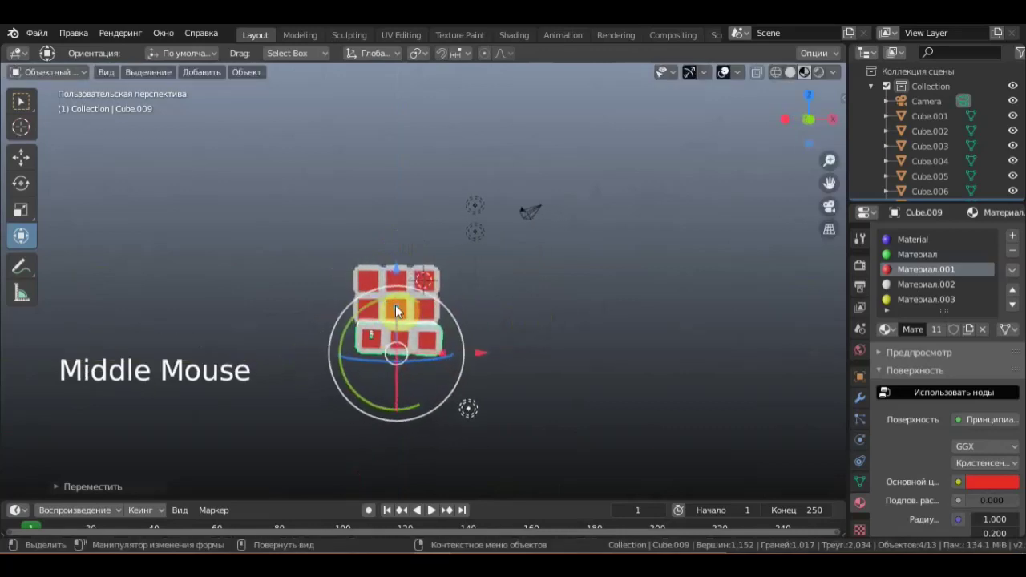
From the front view, tilt Cube.009 about 1.8 degrees and nudge it roughly 0.17 m into line.
key("KP_3")
key("KP_1")
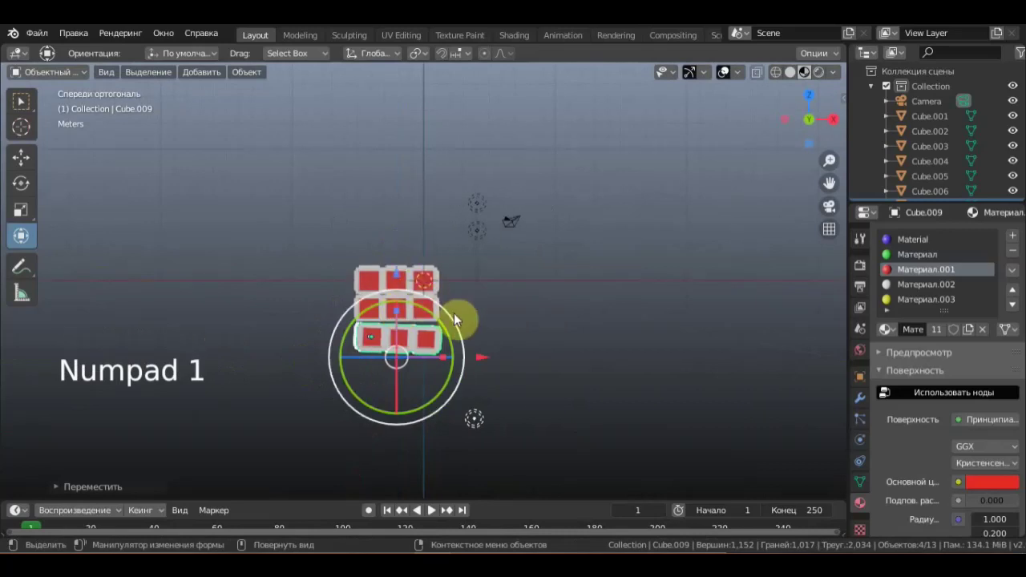
left_click(22, 234)
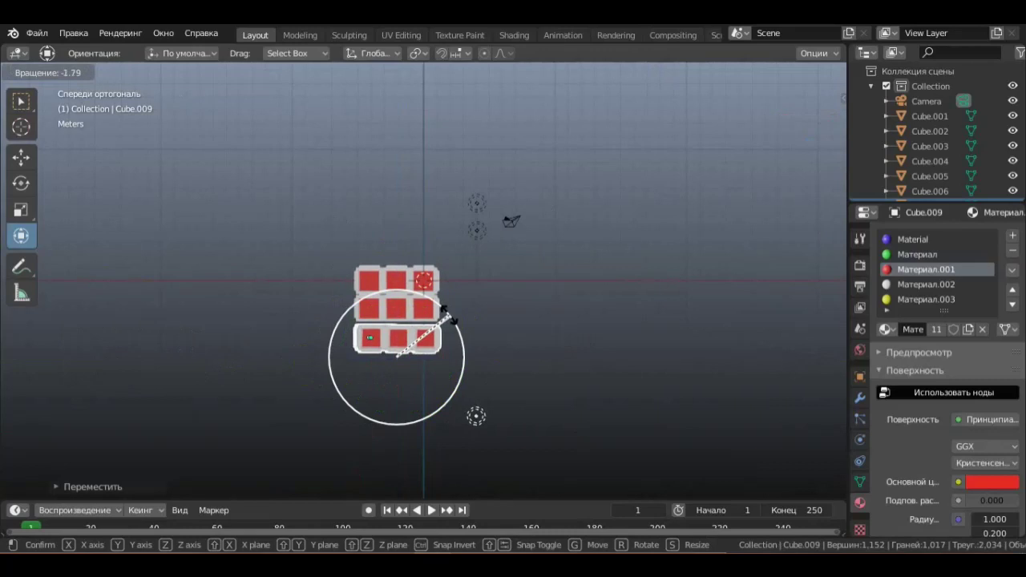
left_click(22, 234)
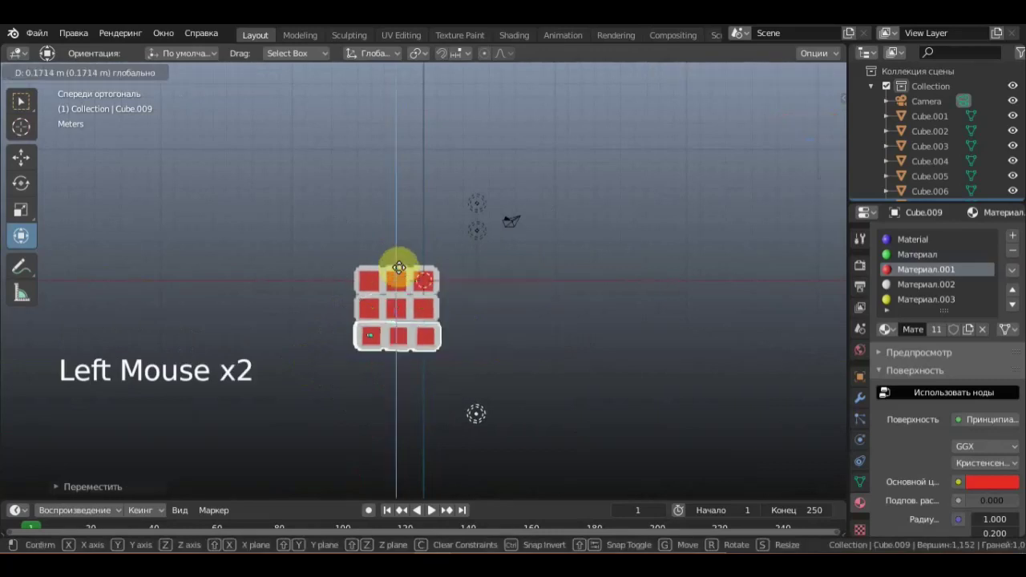
scroll("up", 3)
scroll("up", 3)
middle_click(21, 234)
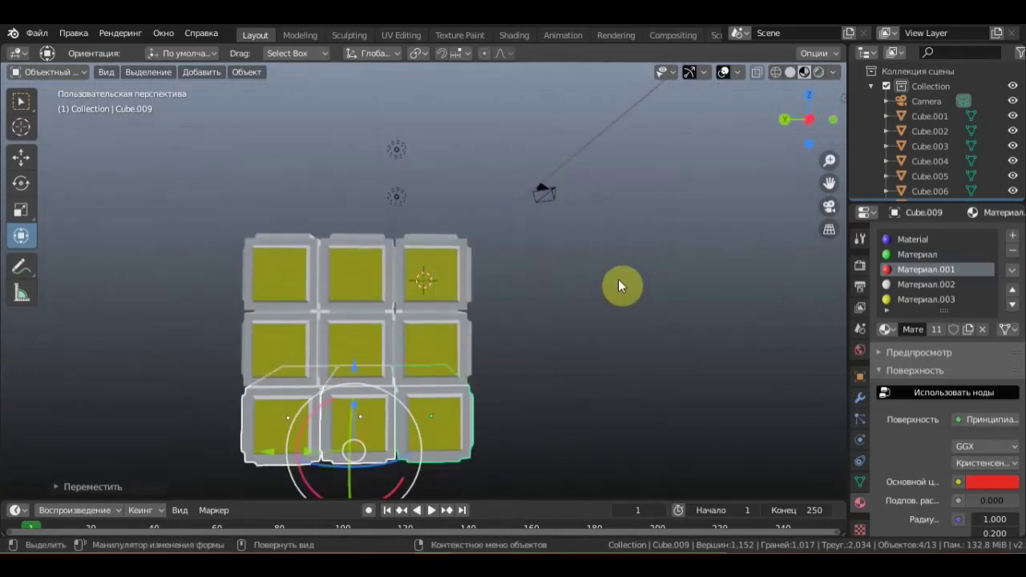
Re-rotate Cube.009 slightly from the front view and shift it about 0.03 m.
key("KP_3")
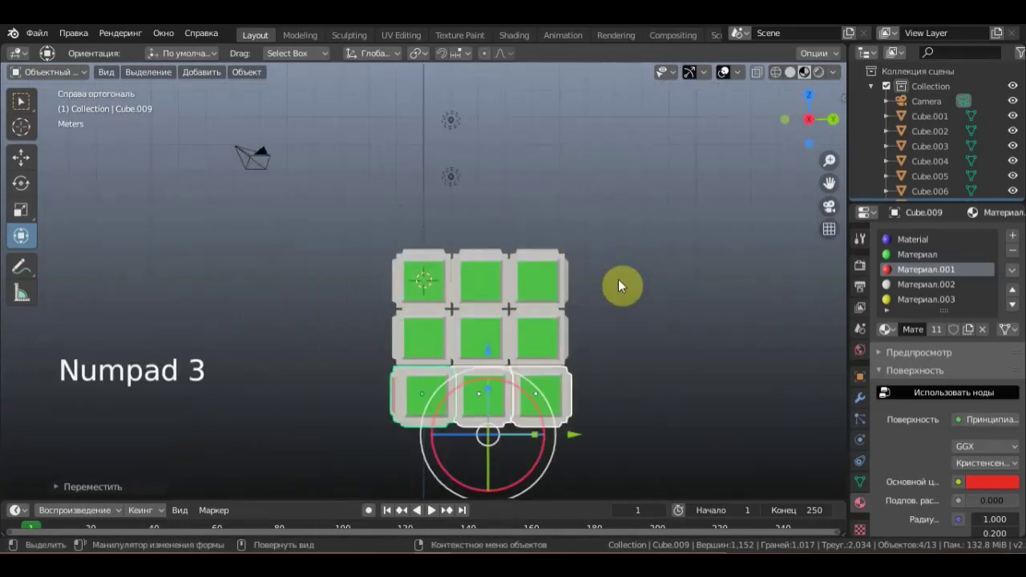
key("KP_1")
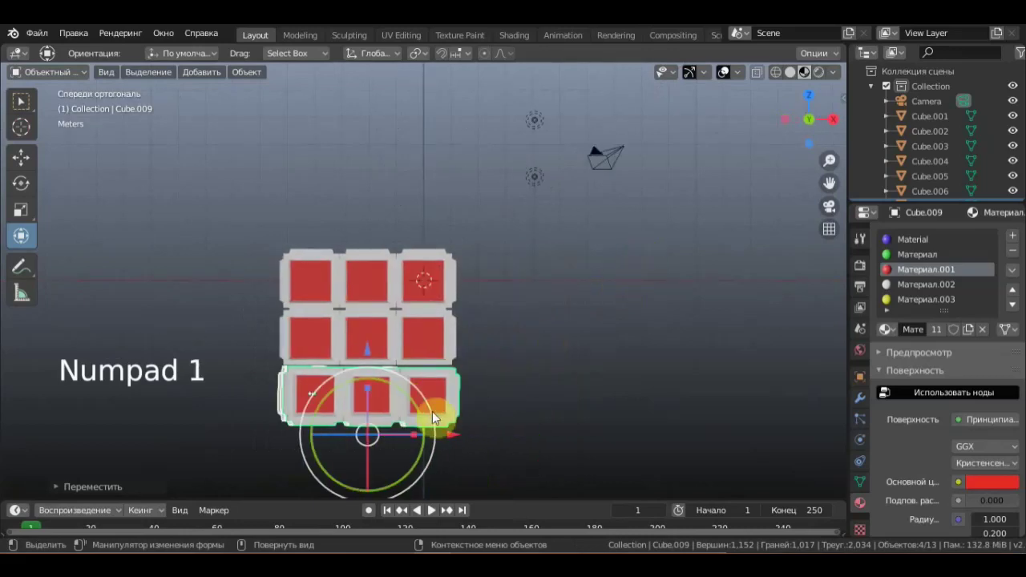
left_click(21, 234)
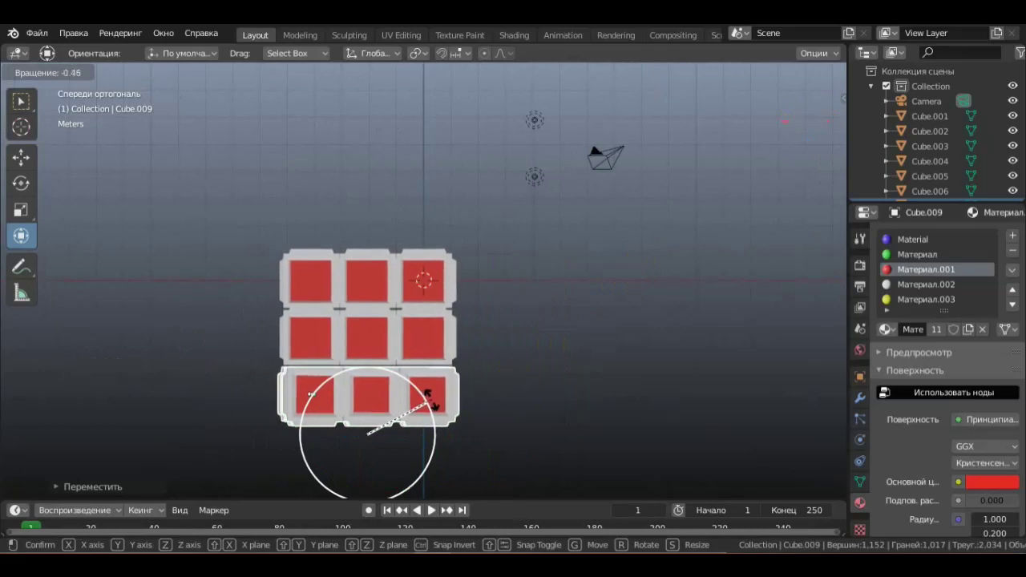
left_click(22, 234)
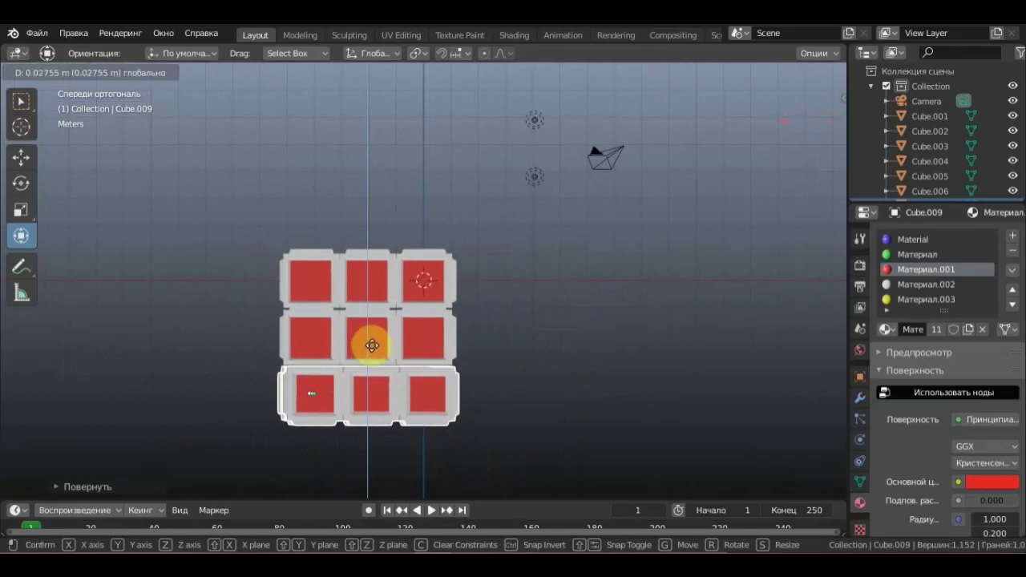
Orbit around the cubes and check the alignment from directly above.
middle_click(22, 234)
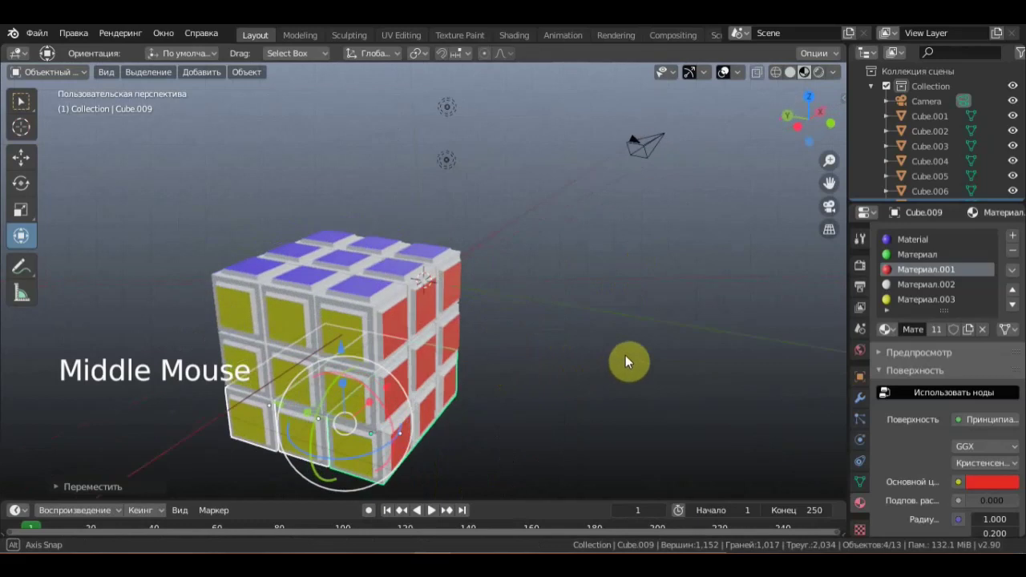
scroll("down", 3)
middle_click(22, 234)
middle_click(608, 345)
middle_click(615, 379)
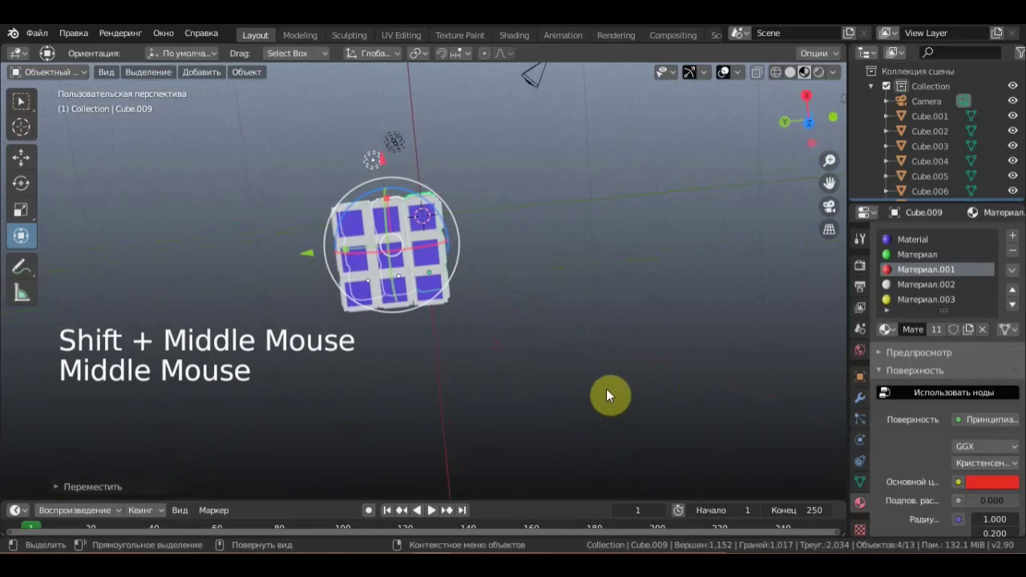
key("KP_7")
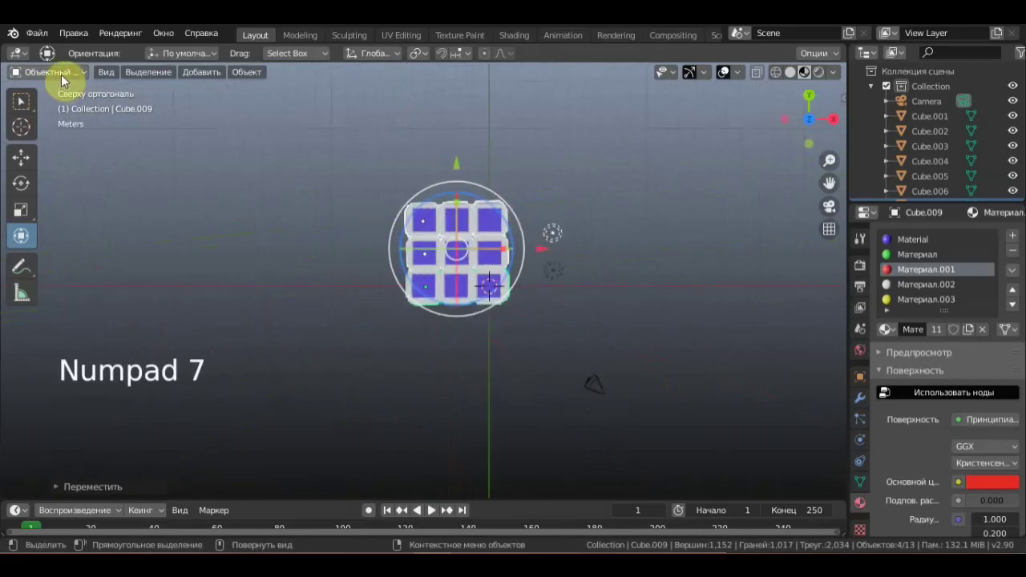
Select Cube.004, Cube.005 and Cube.006 in the Outliner and join them into one object.
left_click(27, 108)
scroll("up", 3)
middle_click(16, 70)
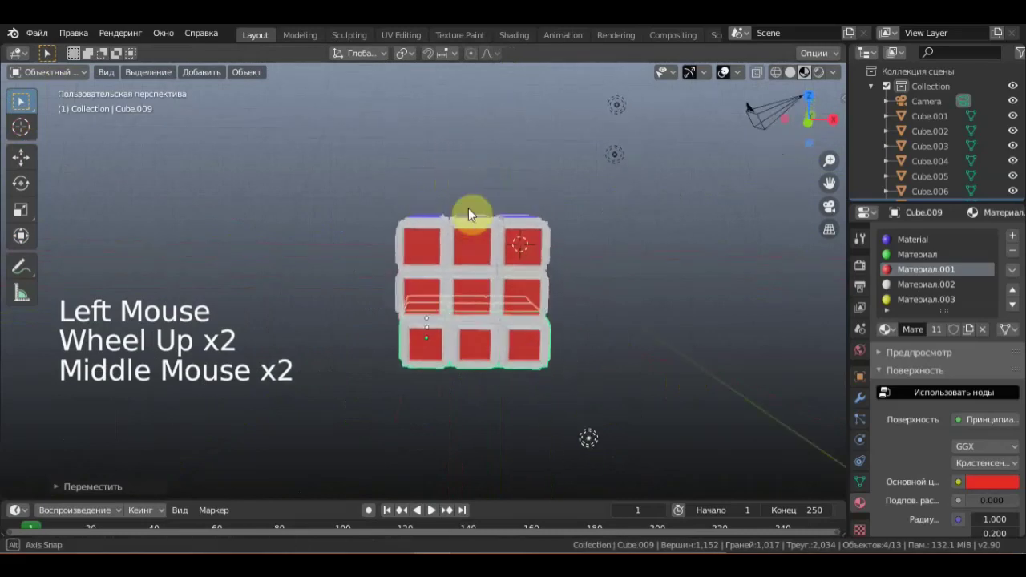
left_click(16, 71)
middle_click(16, 70)
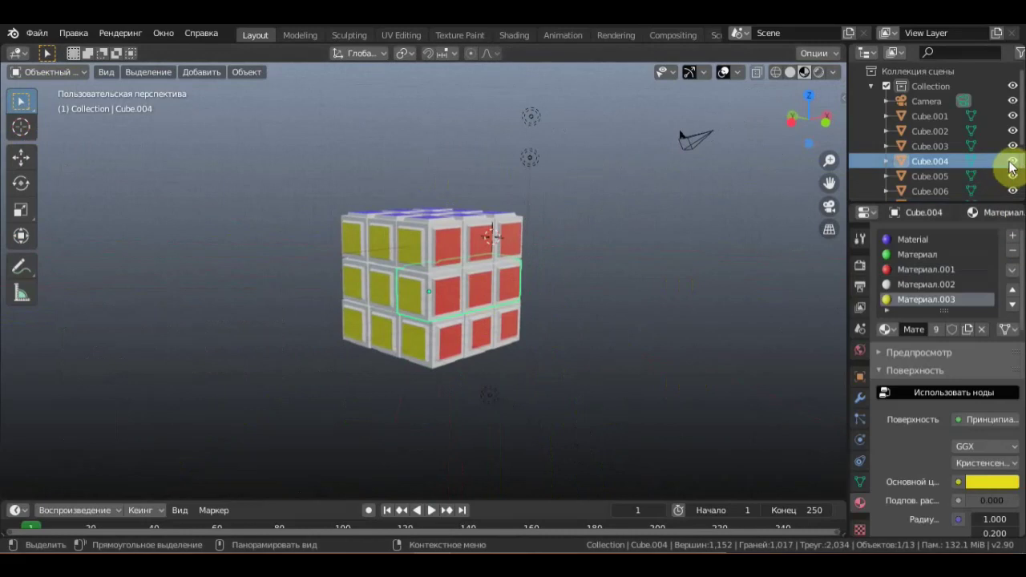
left_click(16, 70)
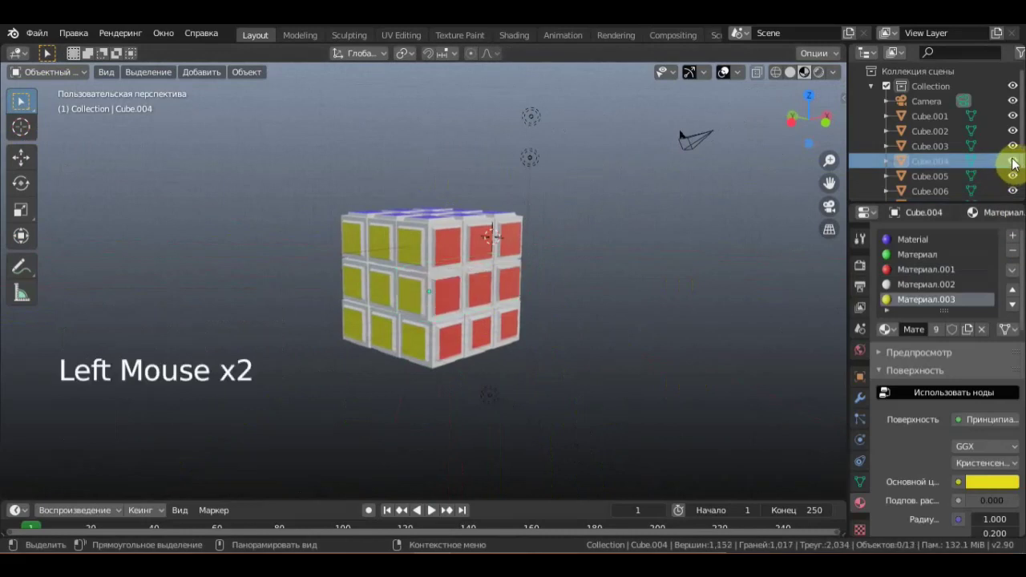
middle_click(16, 70)
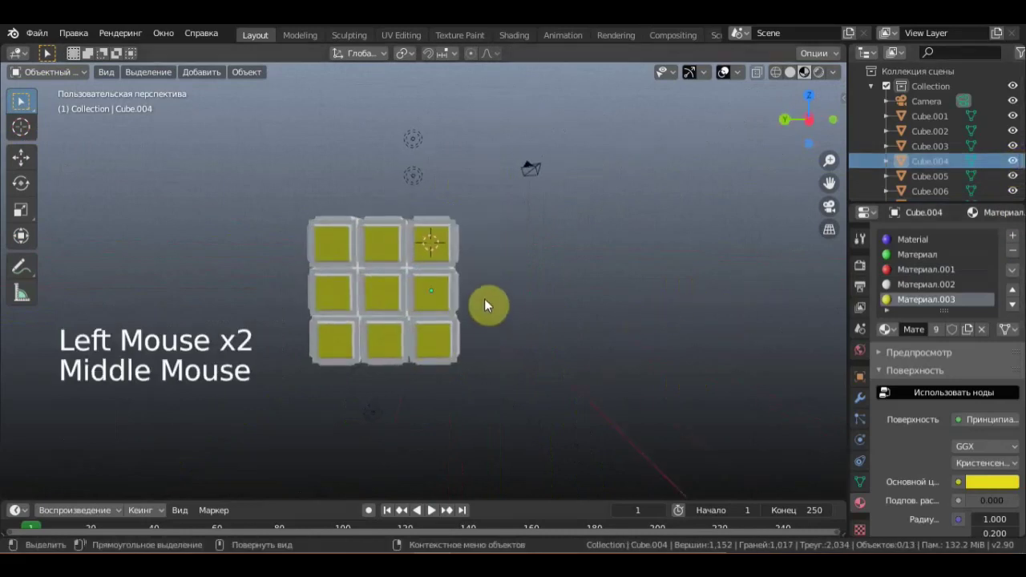
left_click(16, 70)
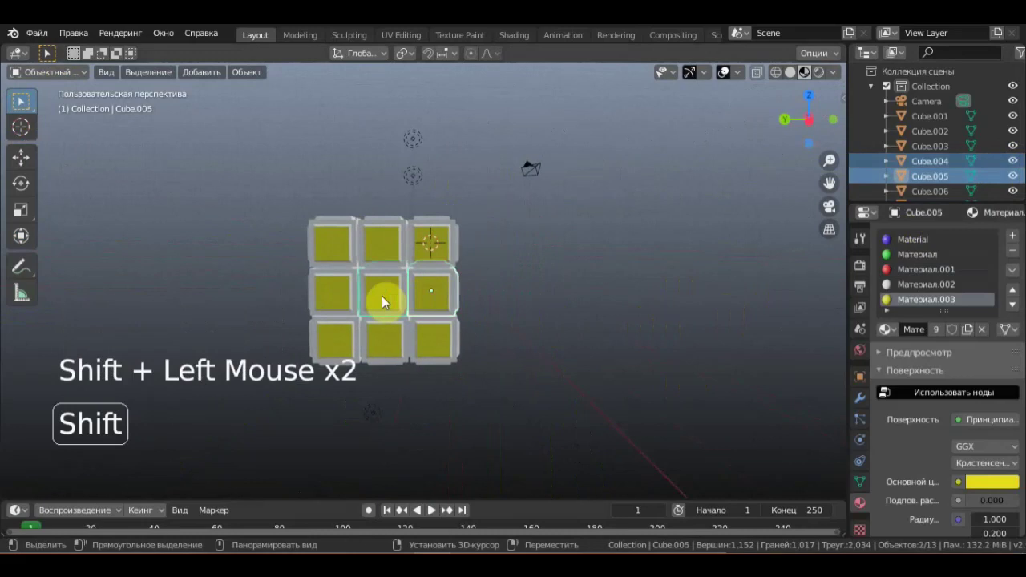
left_click(16, 71)
middle_click(16, 70)
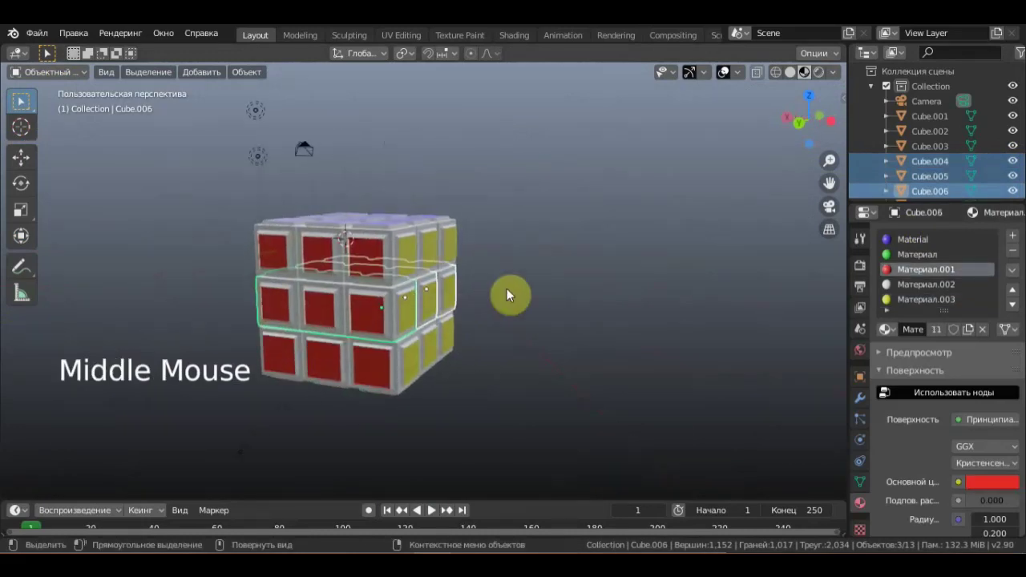
key("ctrl+j")
Join the remaining groups of cubes so the scene holds Cube.002, Cube.006 and Cube.009.
left_click(16, 71)
middle_click(16, 70)
left_click(16, 70)
middle_click(16, 70)
left_click(16, 70)
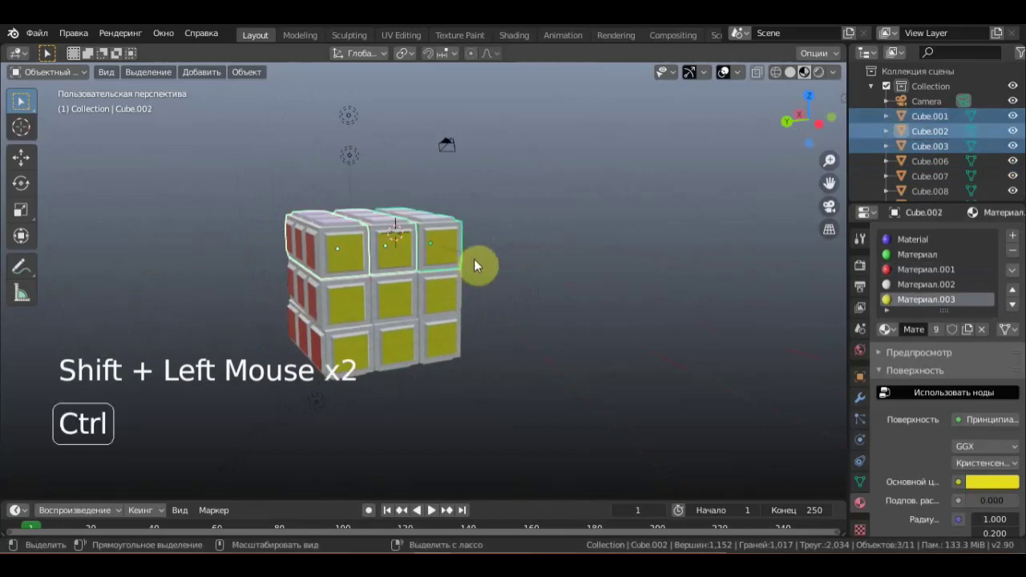
left_click(353, 359)
left_click(404, 360)
double_click(449, 351)
key("ctrl+j")
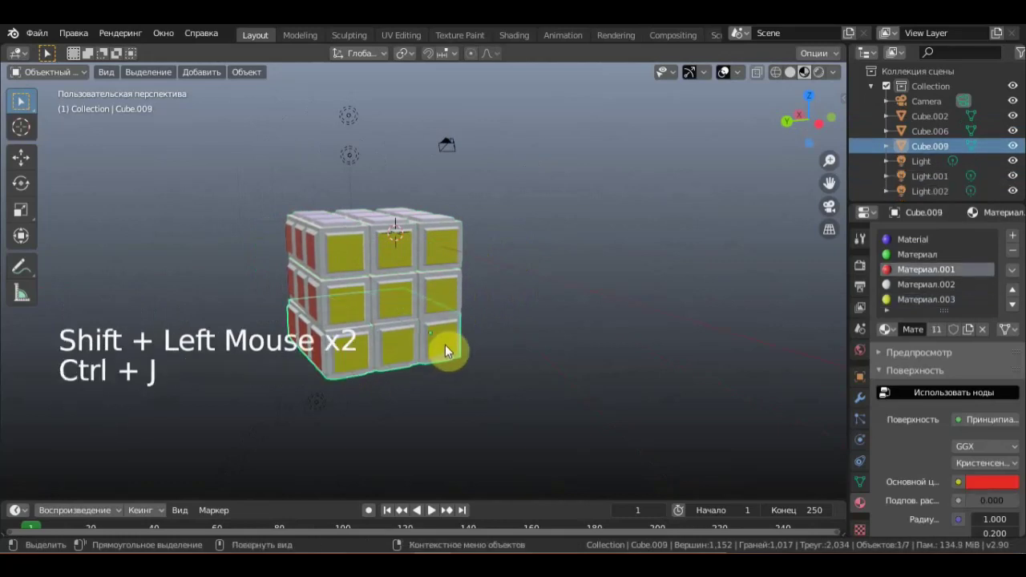
Select the Cube.006 row and show its transform handles in top view.
middle_click(475, 310)
left_click(396, 306)
middle_click(440, 315)
key("KP_7")
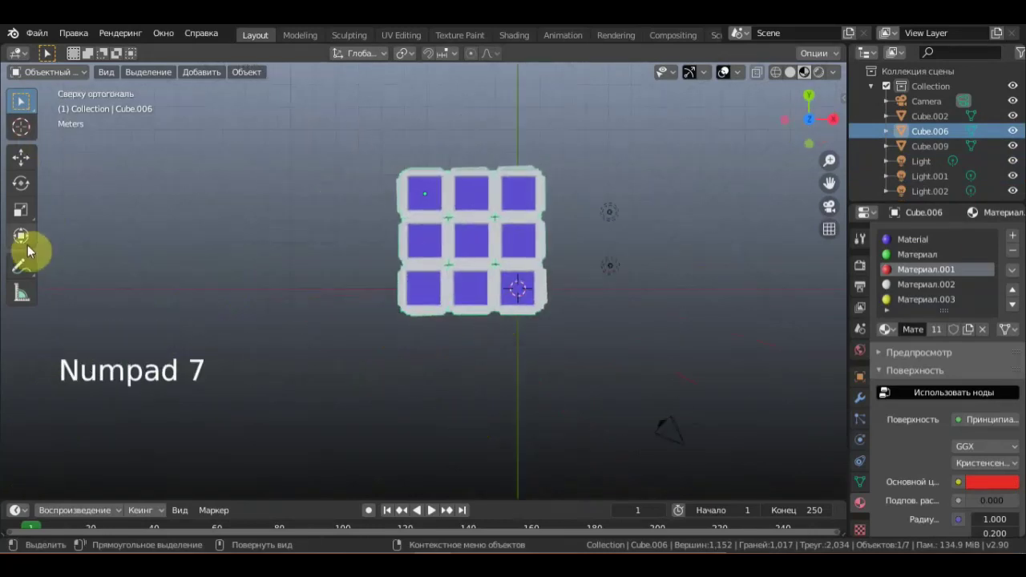
left_click(22, 234)
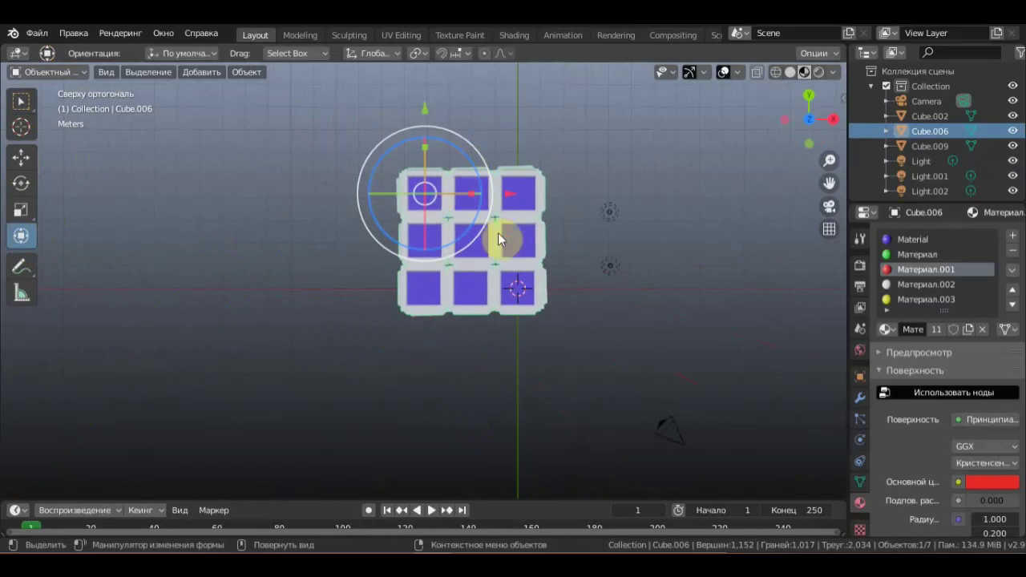
Rotate Cube.006 by about 4.6 degrees and shift it roughly 0.23 m.
left_click(22, 234)
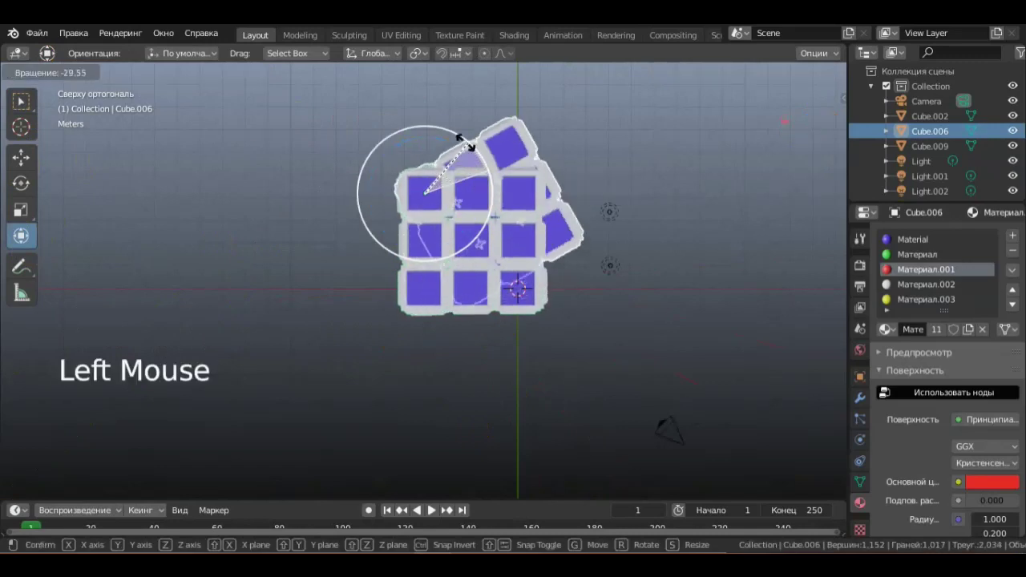
left_click(22, 234)
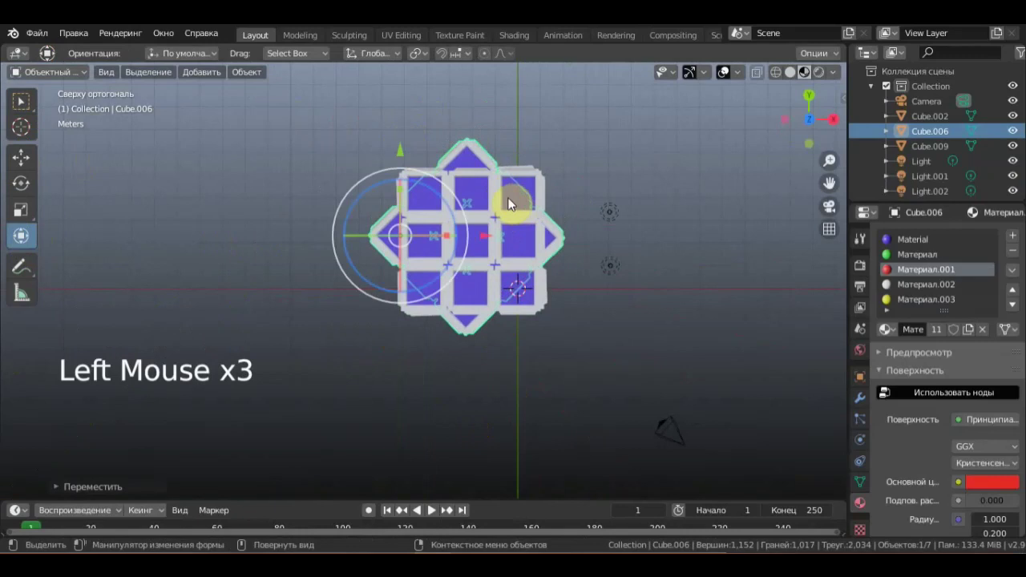
left_click(21, 234)
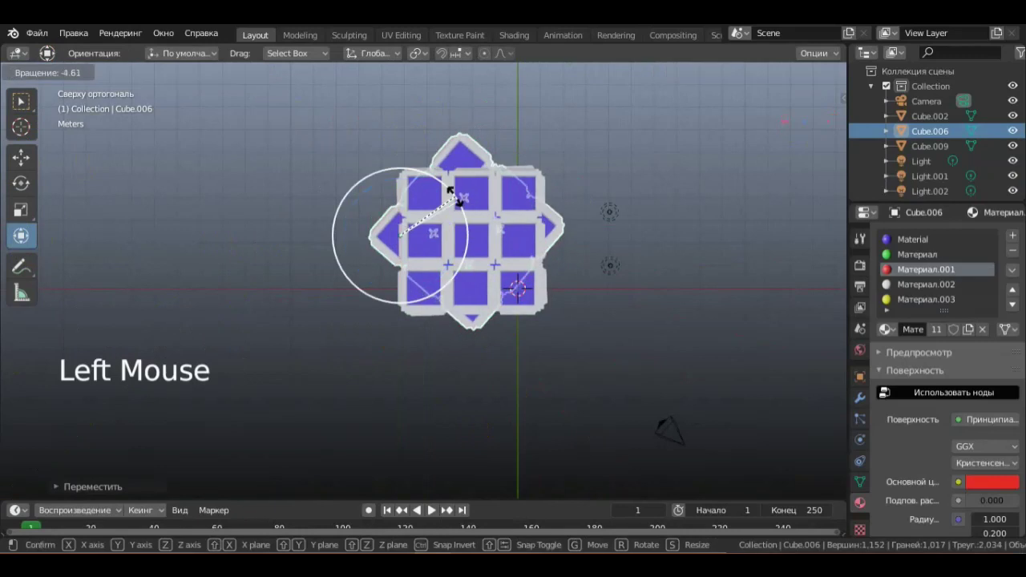
left_click(22, 234)
left_click(21, 234)
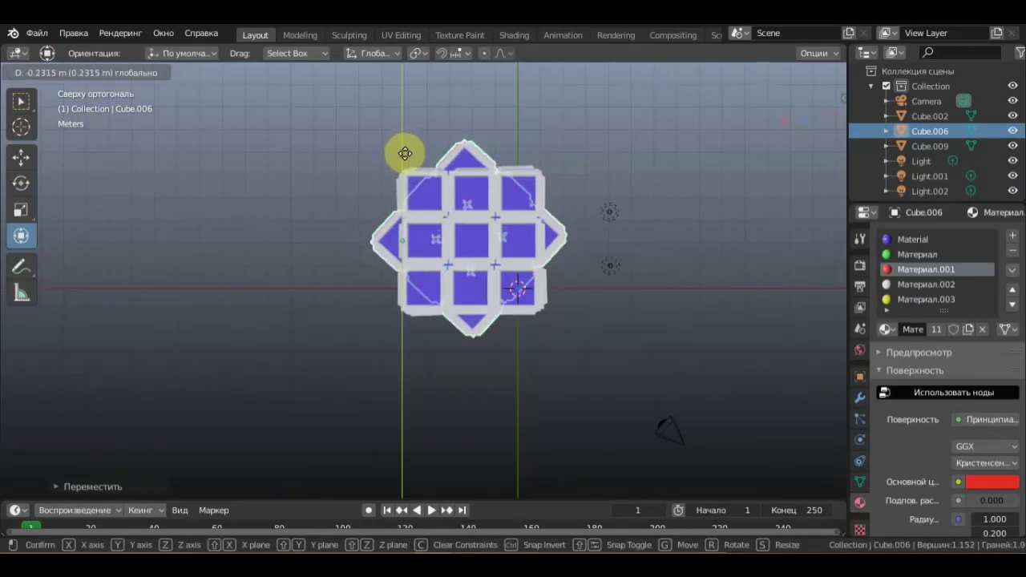
left_click(22, 234)
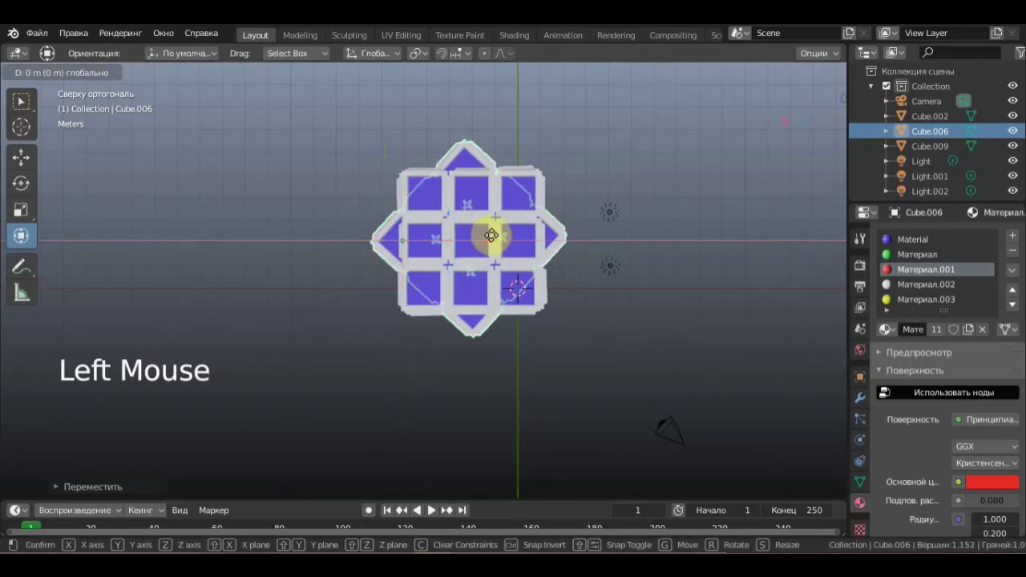
Orbit and zoom around the three cube rows to inspect their red and yellow faces.
middle_click(617, 249)
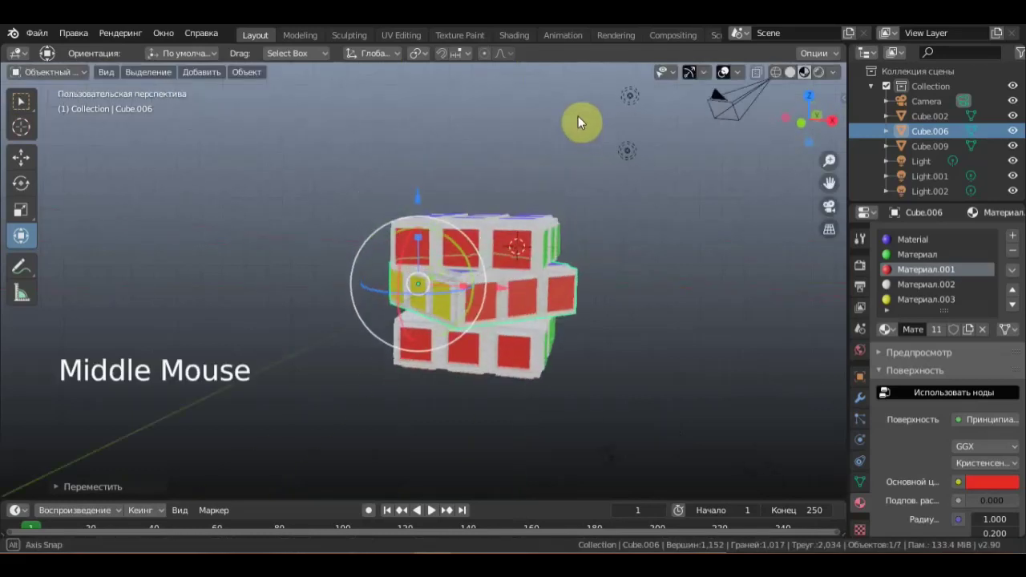
scroll("up", 3)
middle_click(662, 224)
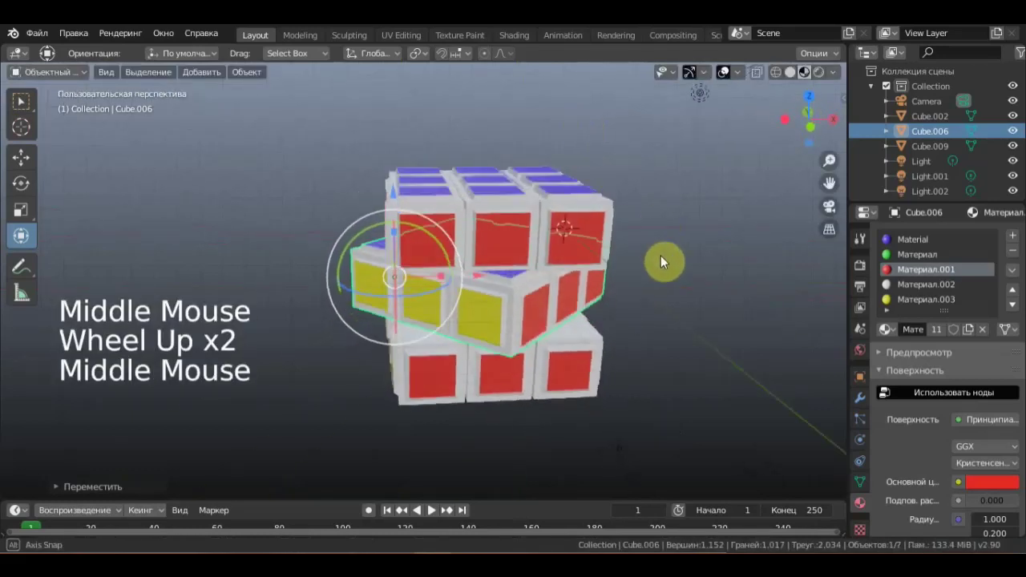
middle_click(653, 286)
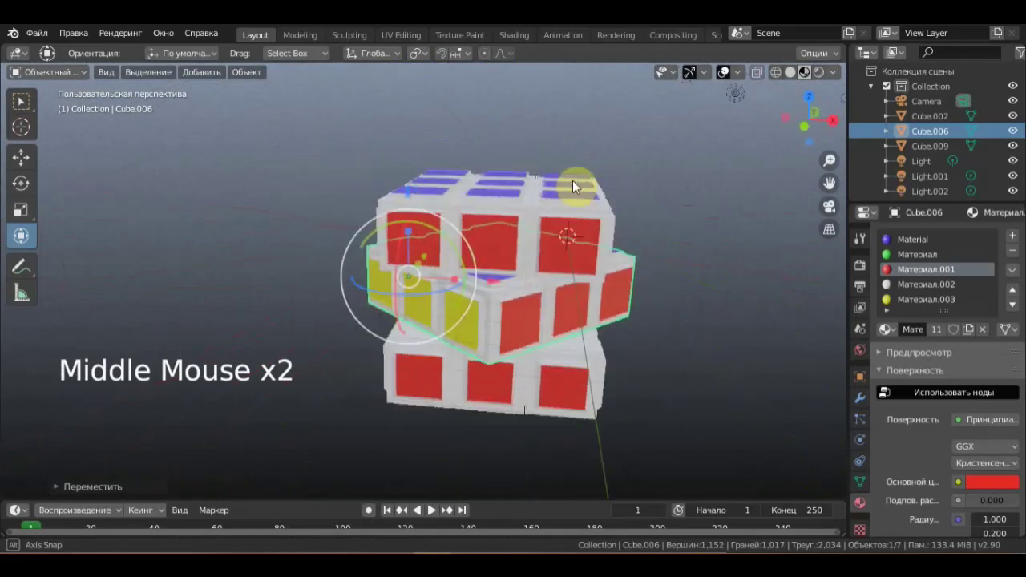
middle_click(605, 246)
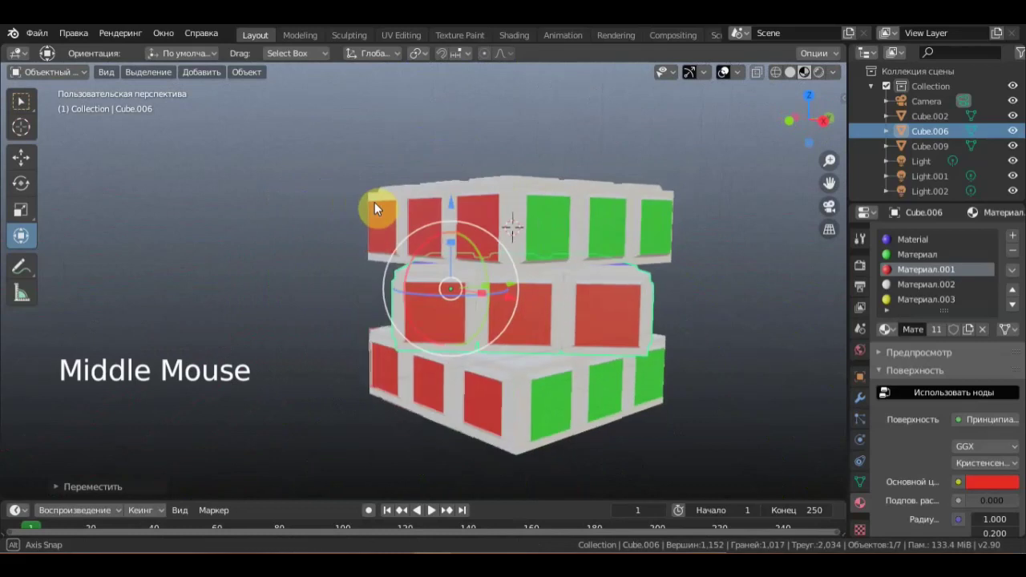
scroll("down", 3)
middle_click(572, 303)
scroll("up", 3)
middle_click(571, 306)
middle_click(599, 325)
middle_click(430, 377)
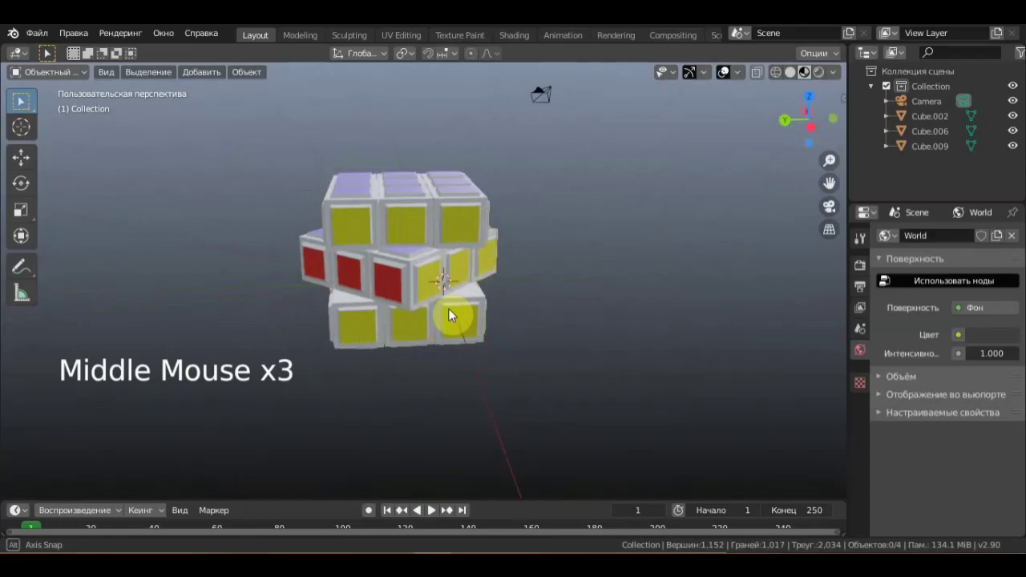
scroll("up", 3)
middle_click(561, 289)
scroll("up", 3)
middle_click(646, 282)
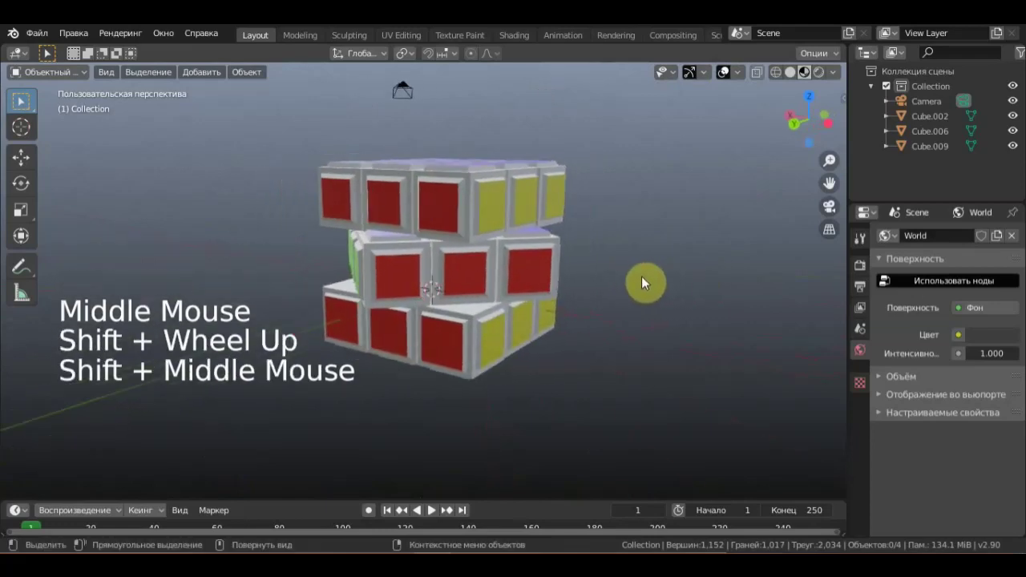